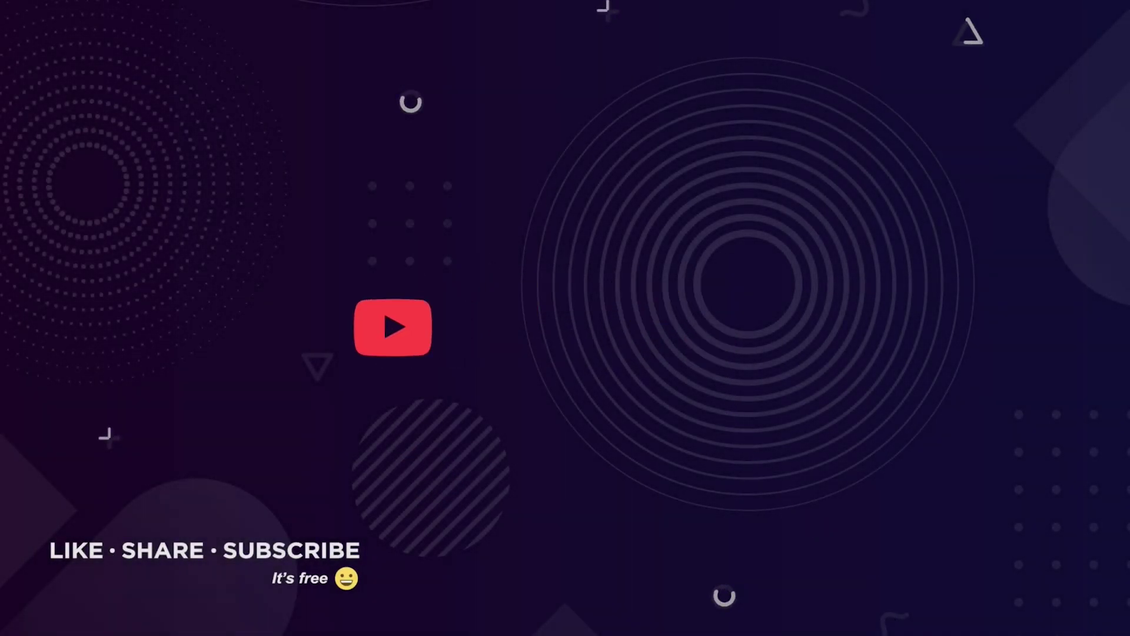
- Create Comp 1 at 1920×1080, 30 fps and start a new solid layer
left_click(535, 305)
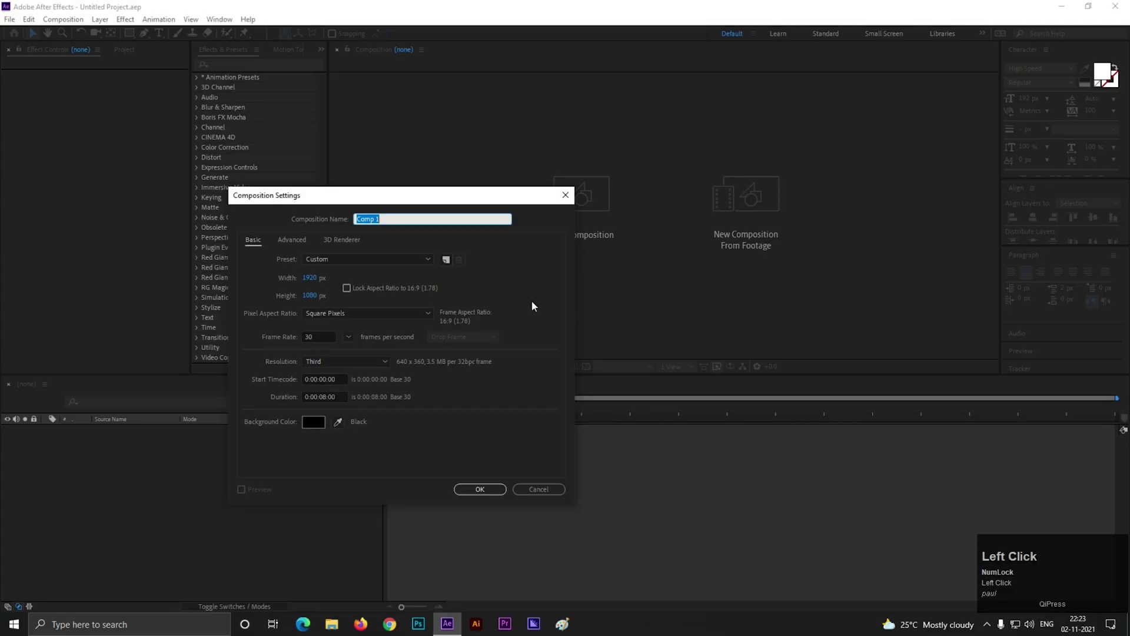
left_click(454, 205)
key("KP_Multiply")
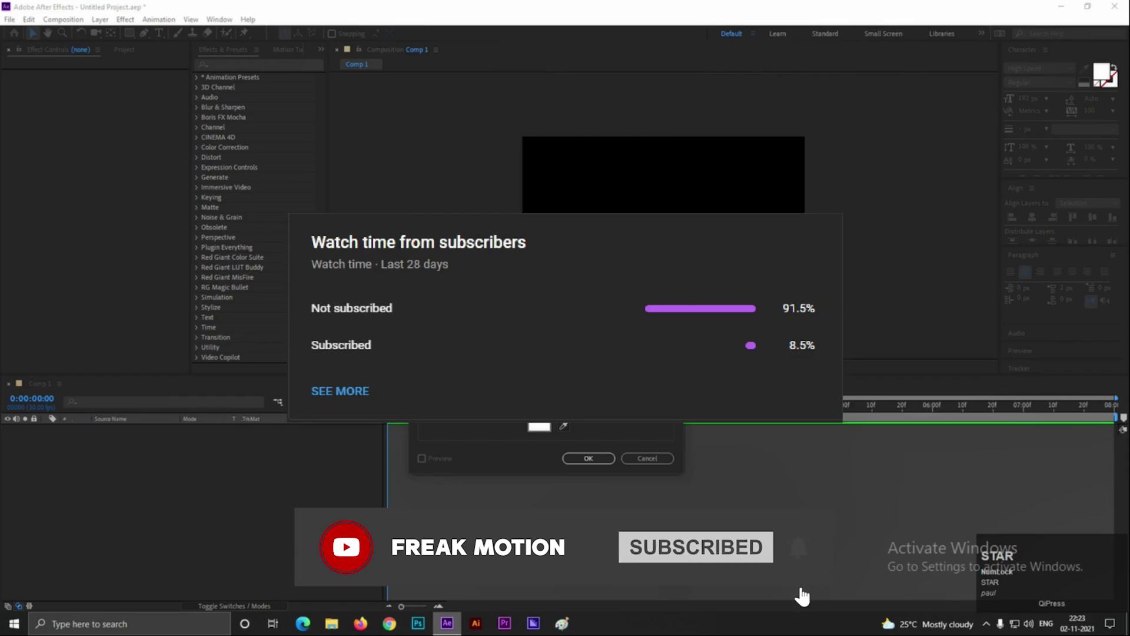
- Name the new white comp-size solid 'star' and add it to Comp 1
type("STAR")
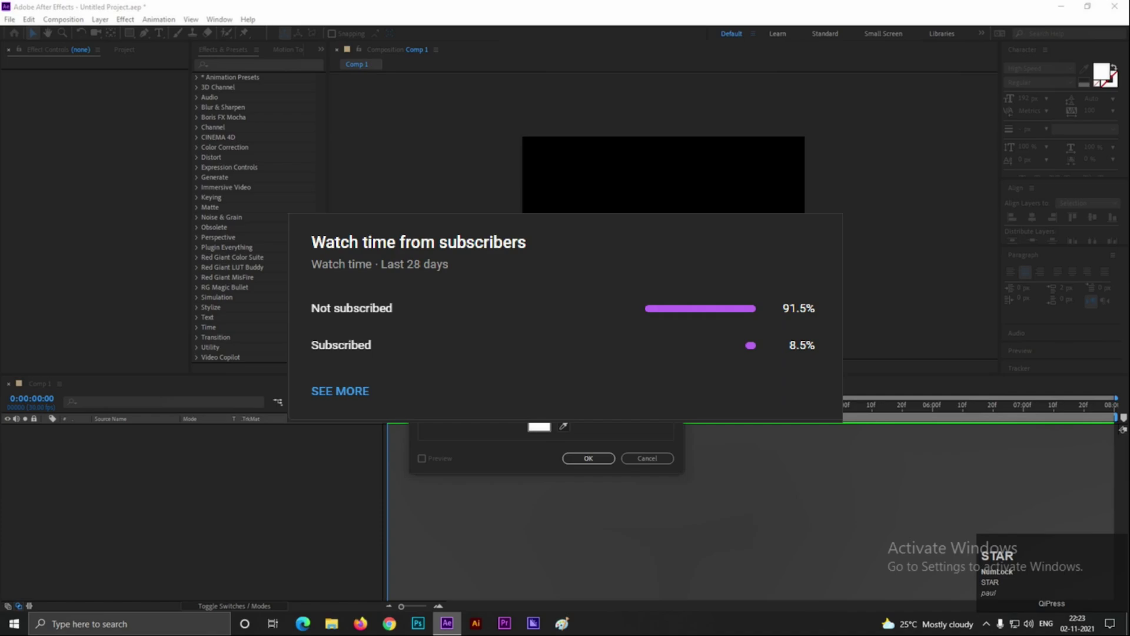
left_click(219, 492)
right_click(219, 491)
left_click(269, 359)
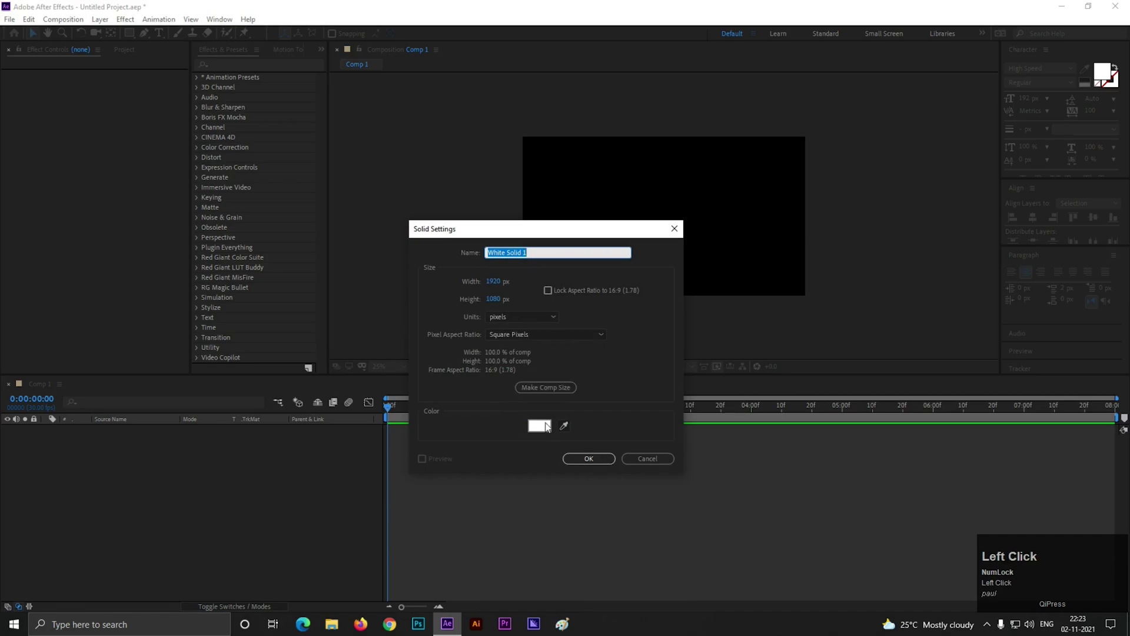
type("star")
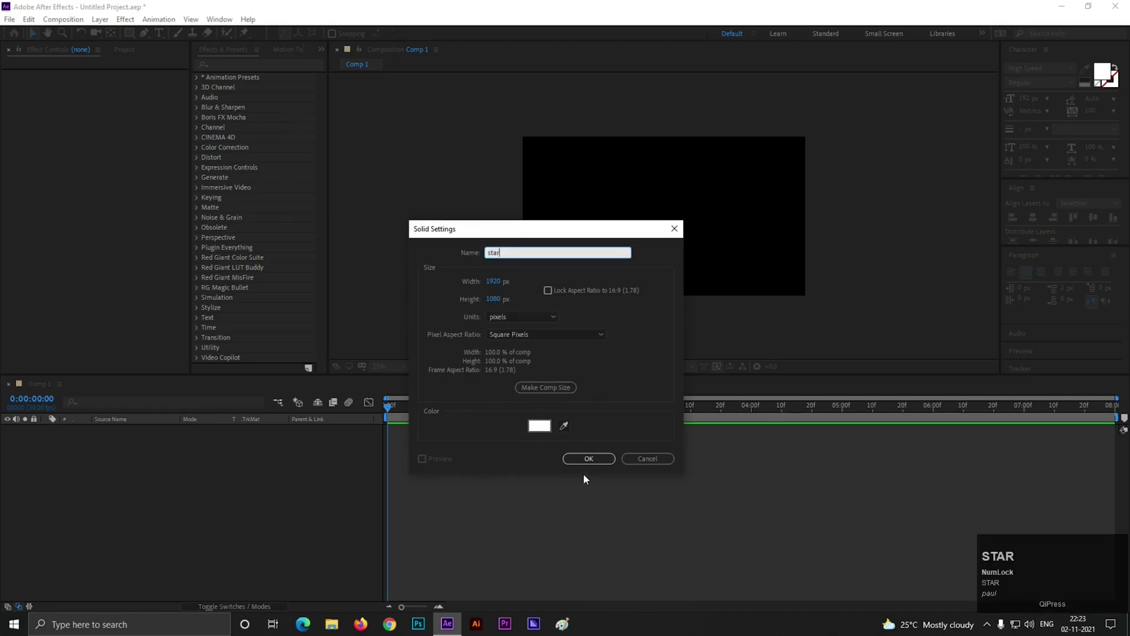
left_click(593, 465)
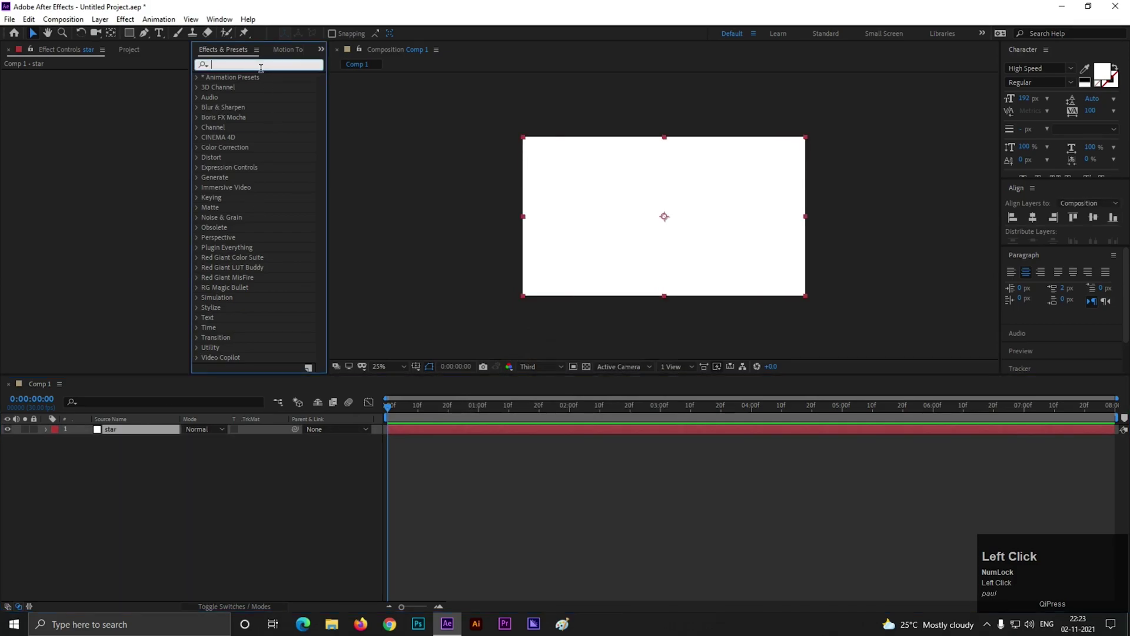
- Find CC Star Burst in Effects & Presets and apply it to the star layer
type("cc")
key("space")
type("st")
left_click_drag(258, 112, 144, 449)
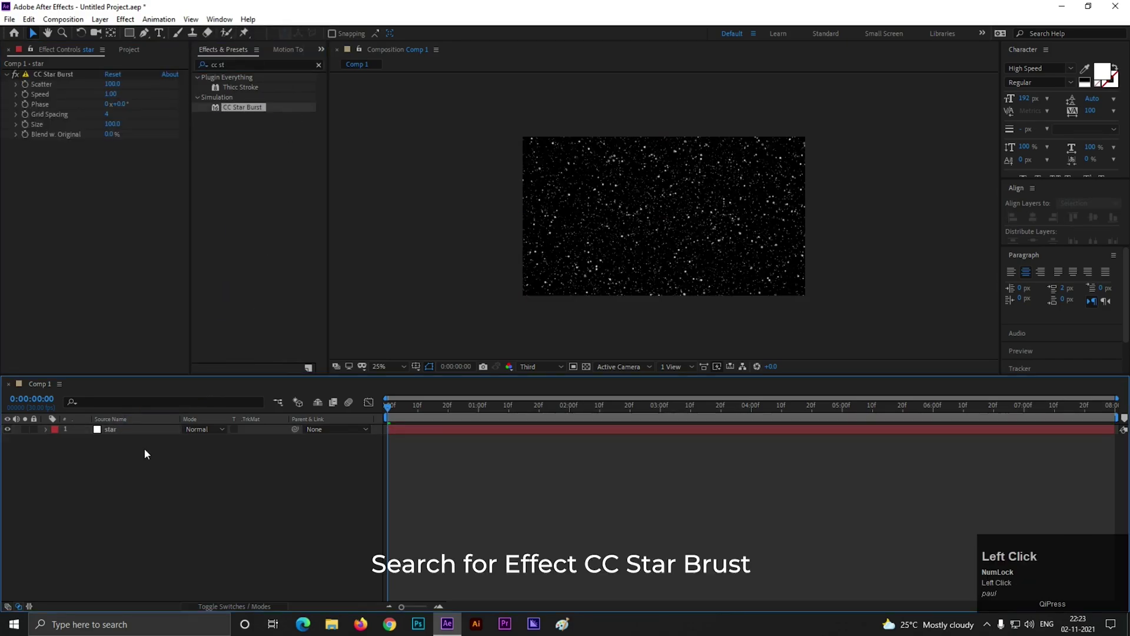
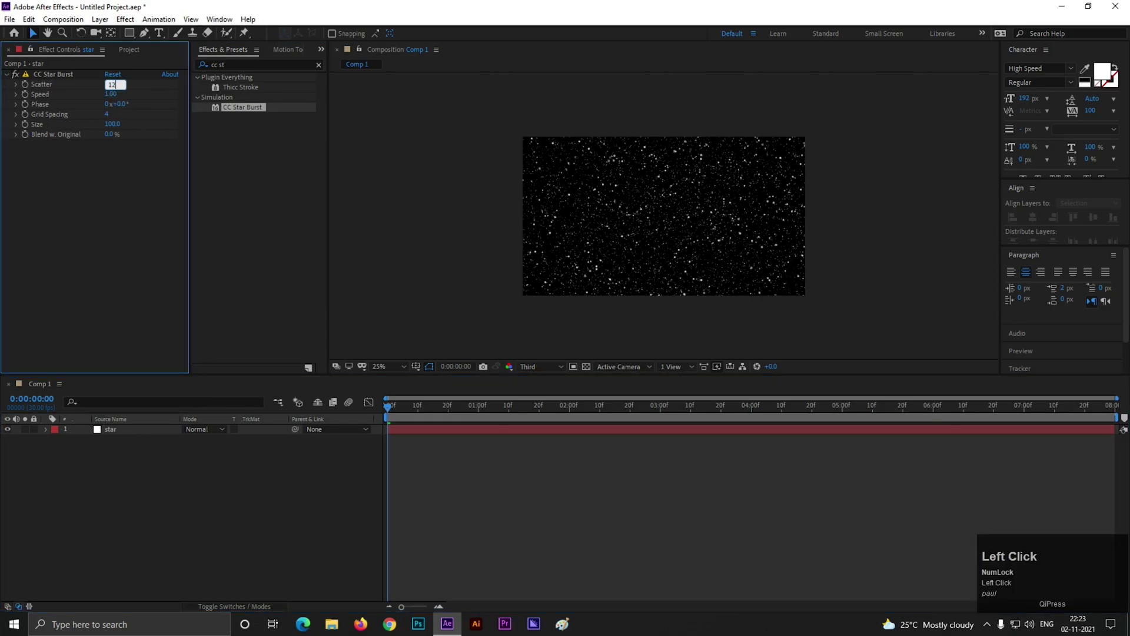
- Set Star Burst Scatter 128, Speed 1.25, Grid Spacing 32 and Size 20
left_click(100, 189)
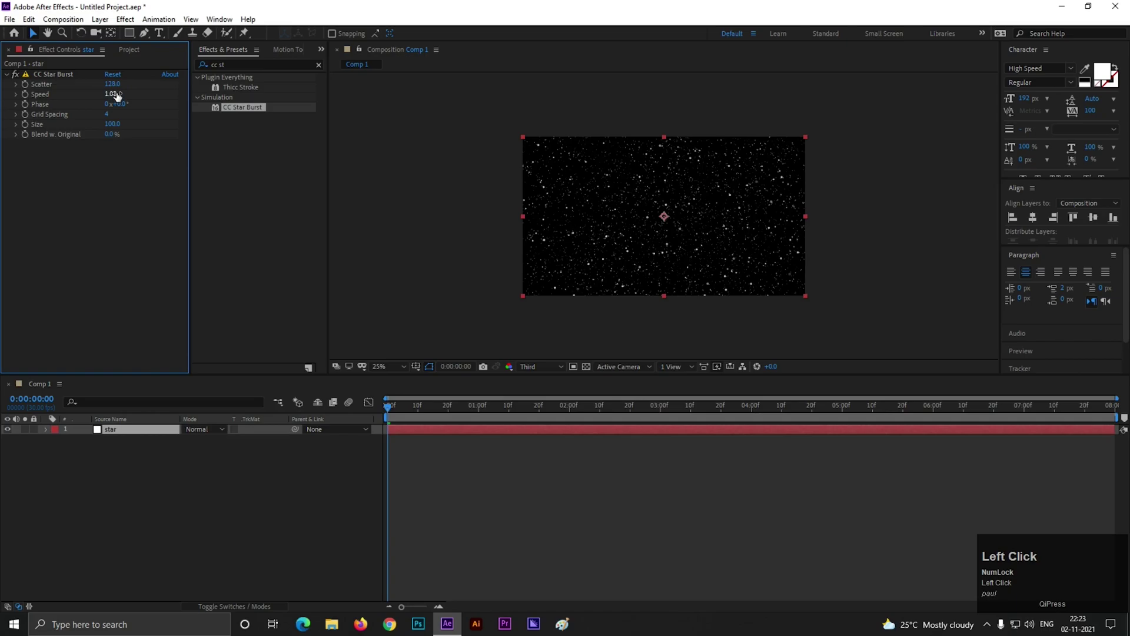
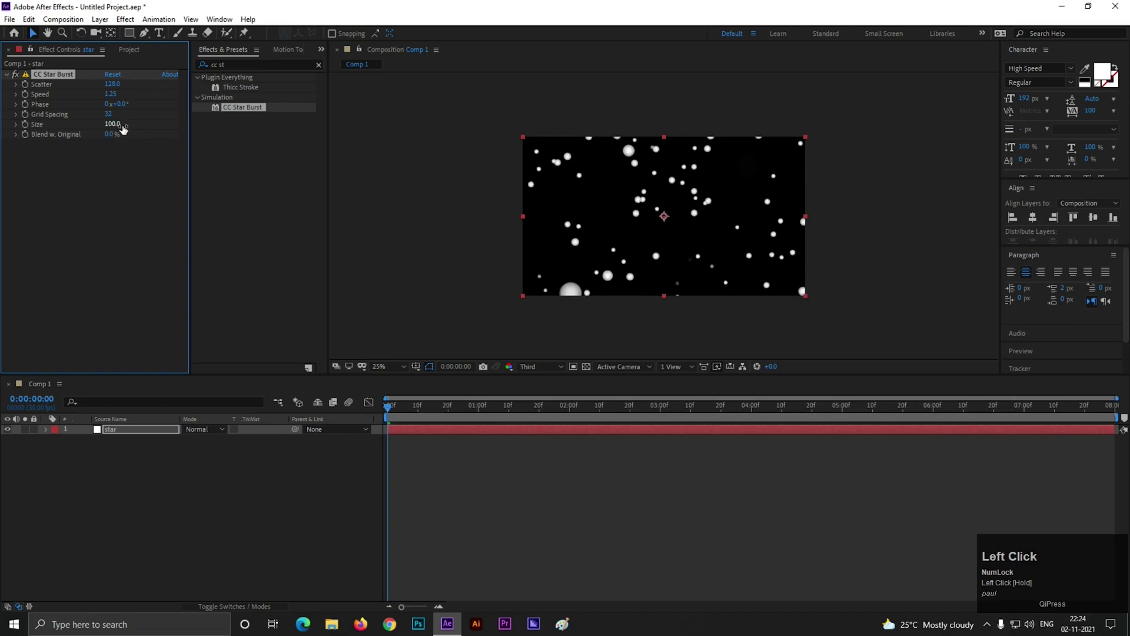
key("\\")
key("Return")
- Apply CC Light Burst 2.5 to the star layer with Set Color ticked
left_click(266, 487)
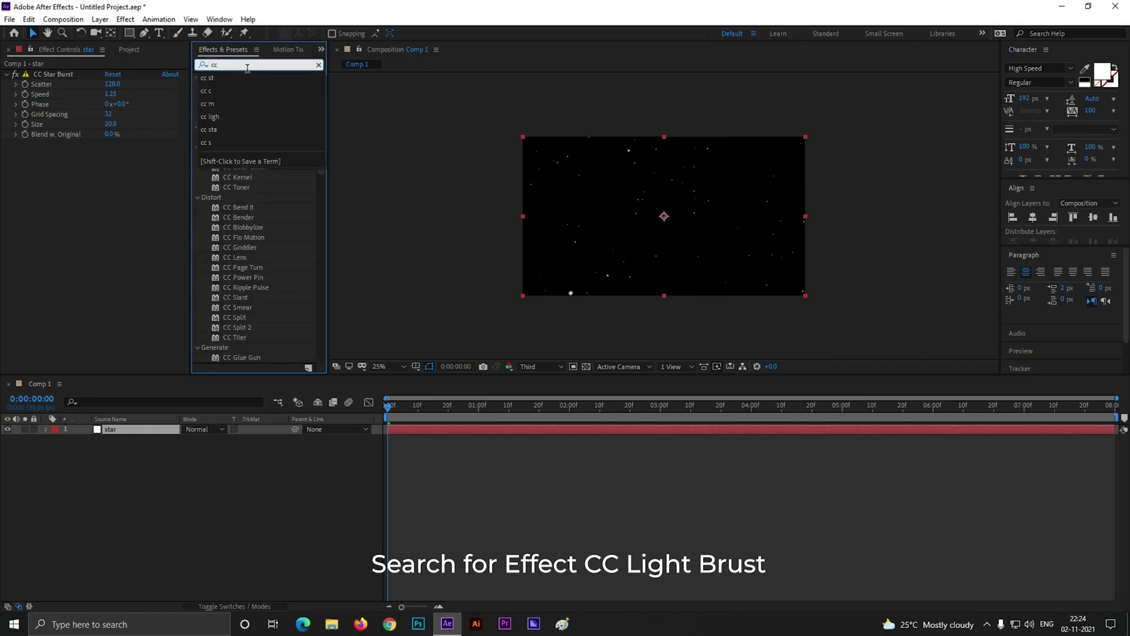
type("li")
left_click_drag(263, 91, 143, 190)
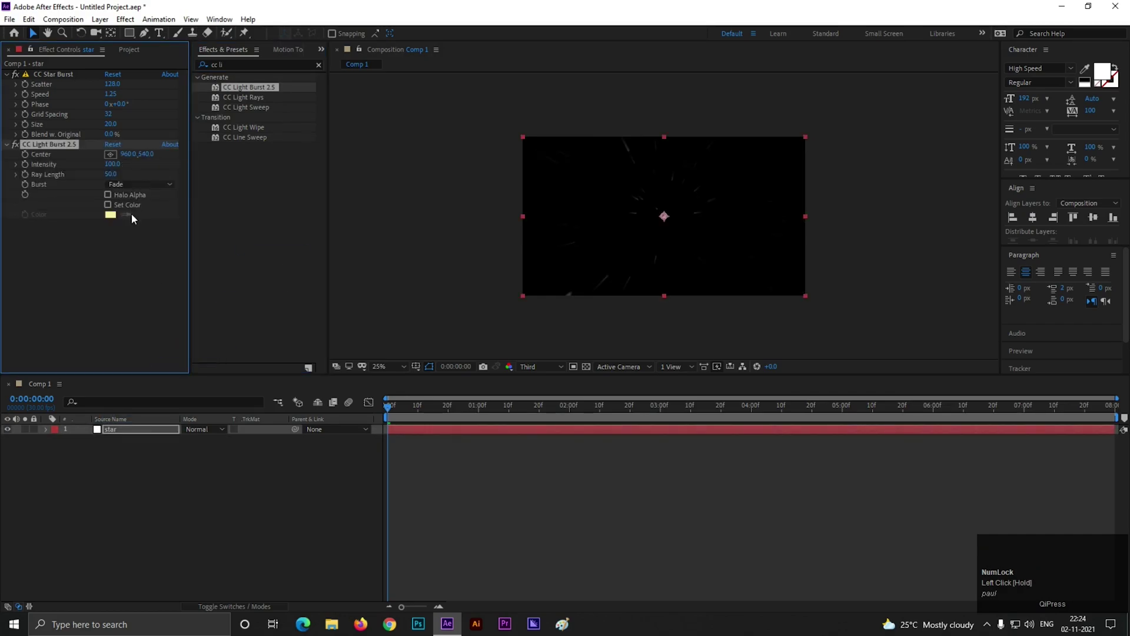
left_click(143, 189)
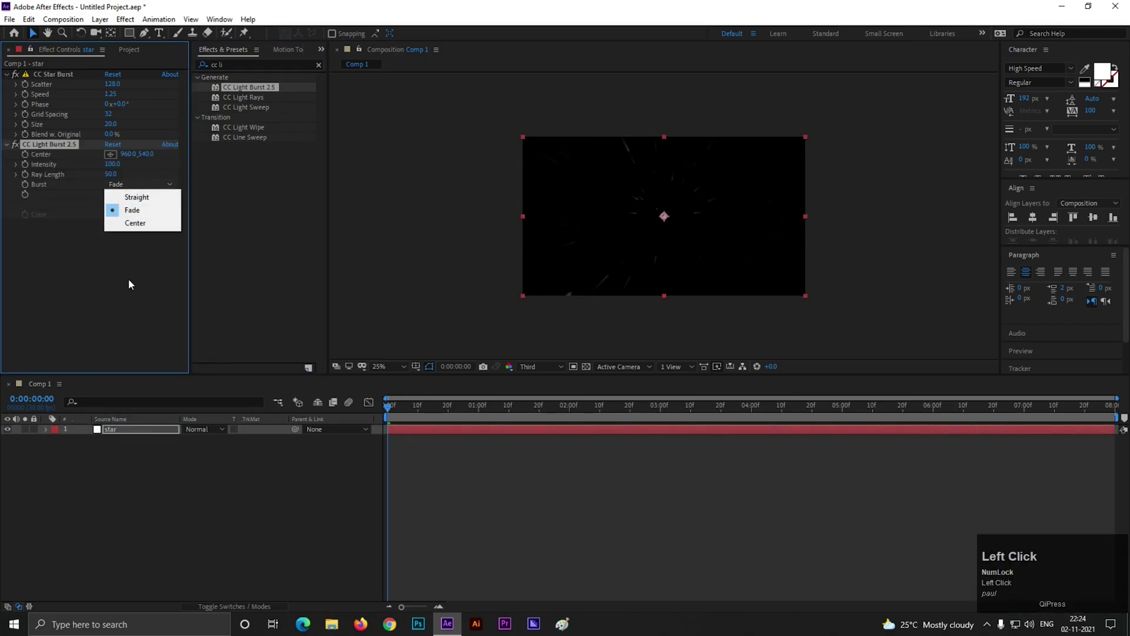
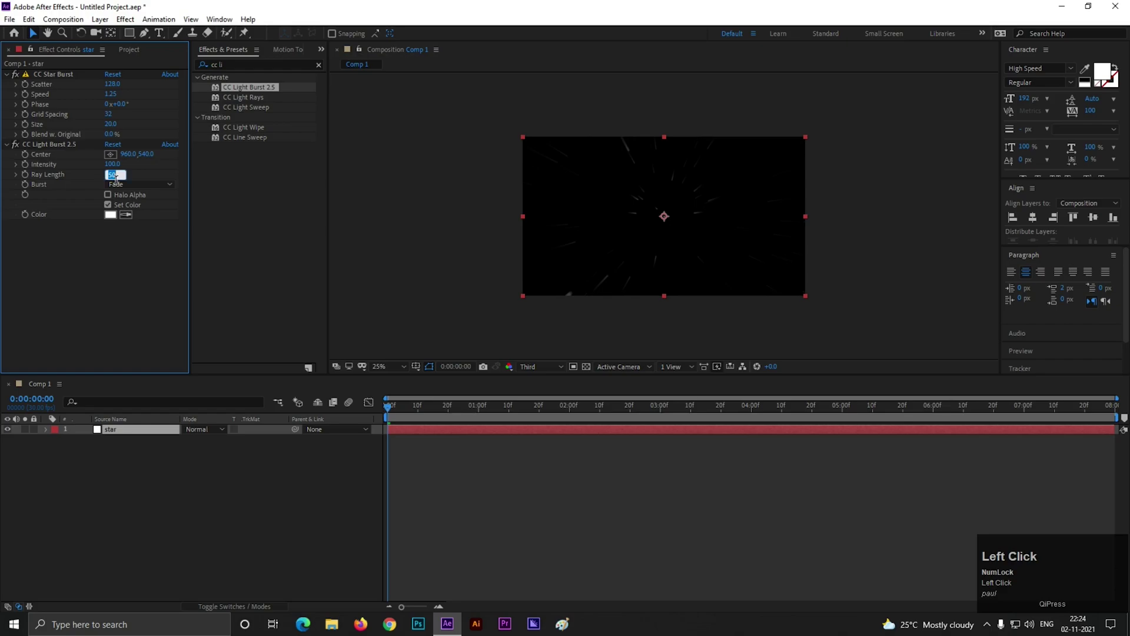
- Scrub the Light Burst Ray Length to -400
left_click(682, 224)
scroll("up", 3)
scroll("down", 3)
left_click_drag(436, 414, 676, 247)
scroll("up", 3)
scroll("down", 3)
left_click(607, 418)
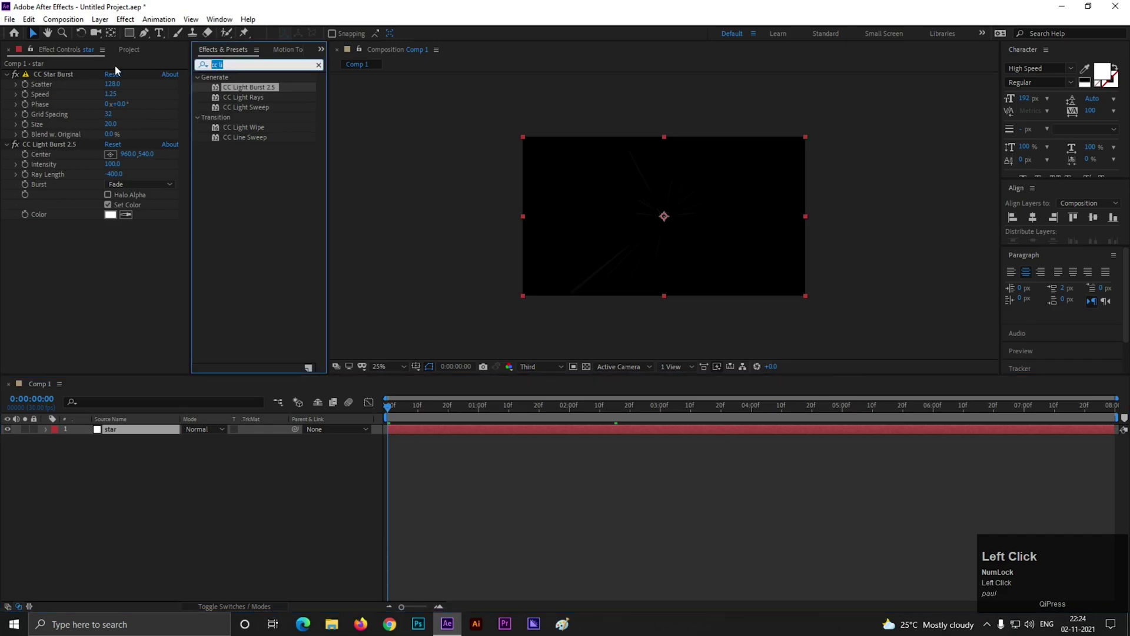
- Apply Matte Choker to the star layer with Choke 1 at -125
type("matt")
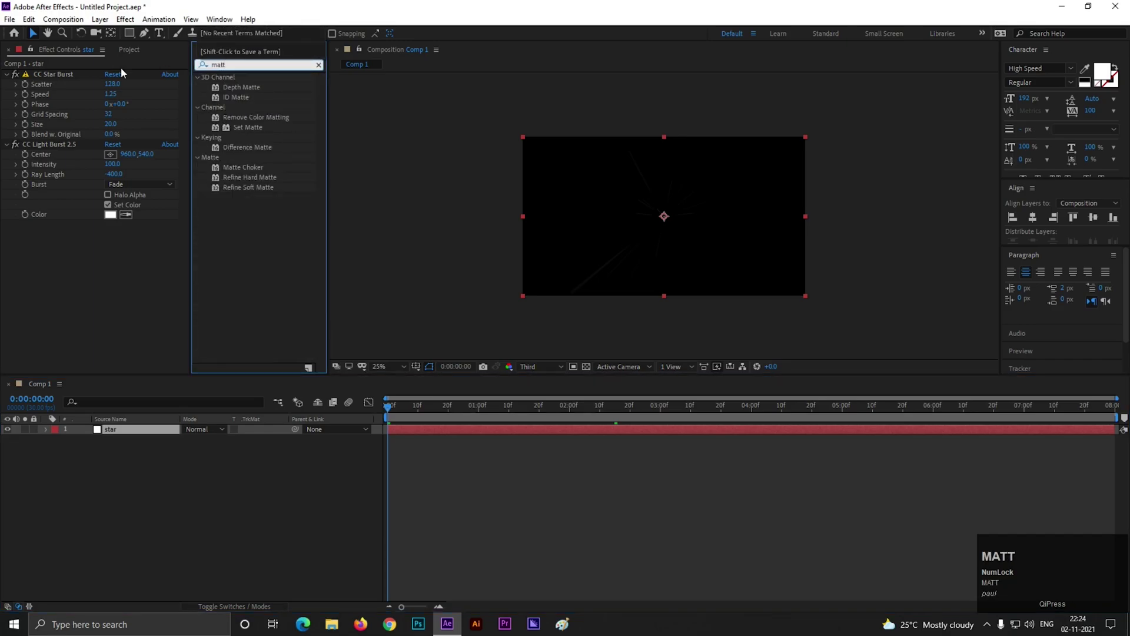
left_click(248, 173)
scroll("up", 3)
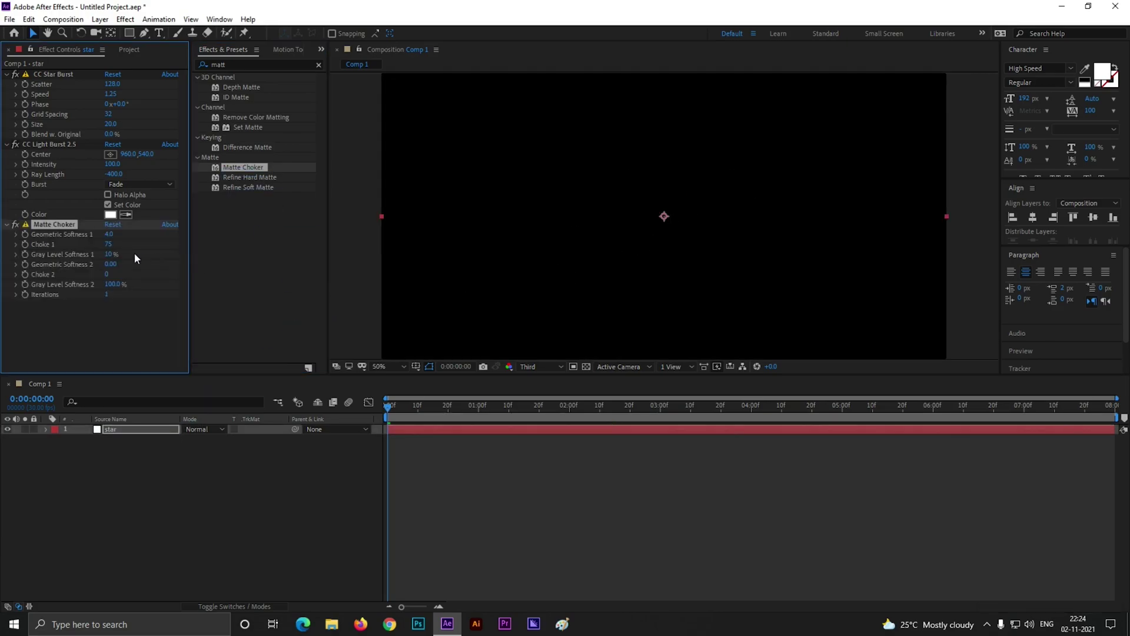
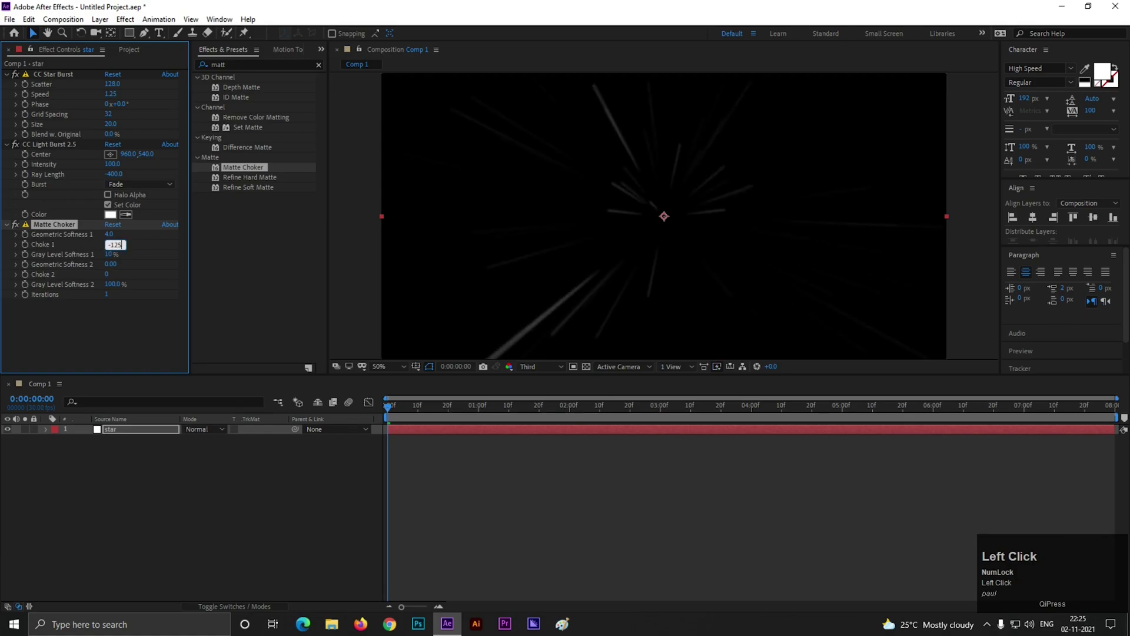
key("Return")
- Preview the streaking starfield over time and show the Project panel
left_click(540, 425)
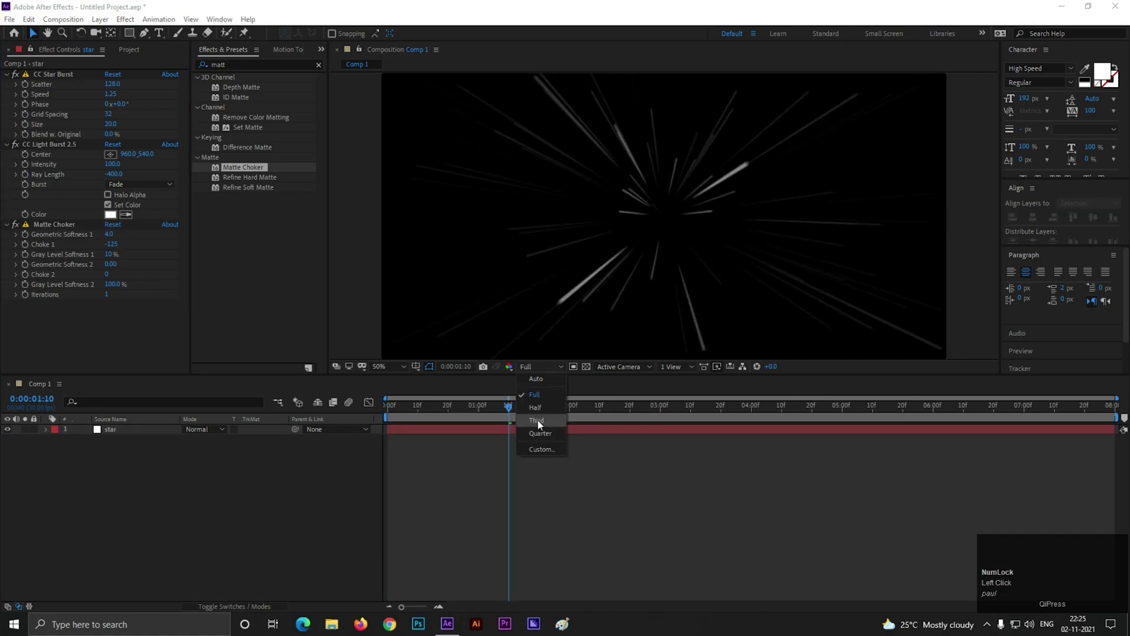
left_click_drag(541, 425, 680, 256)
scroll("up", 3)
scroll("down", 3)
scroll("up", 3)
left_click(303, 467)
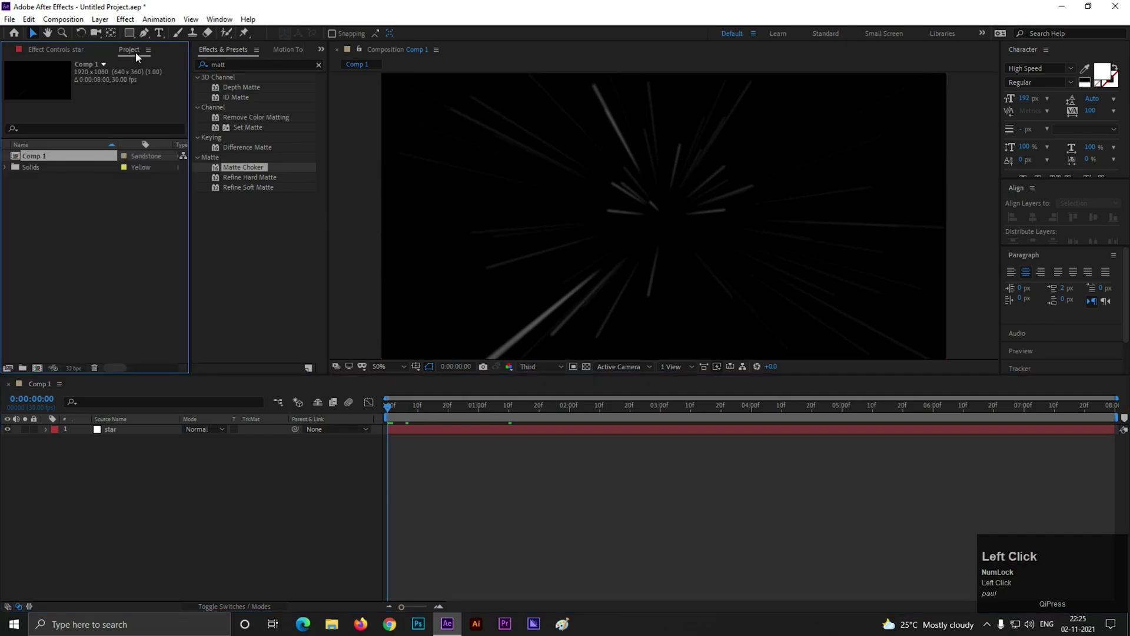
- Create a new composition named 'text ani'
type("text")
key("space")
type("ani")
key("Return")
scroll("down", 3)
scroll("up", 3)
- Add a STARTING text layer coloured gold-orange FAAC24
left_click(168, 36)
key("shift+s")
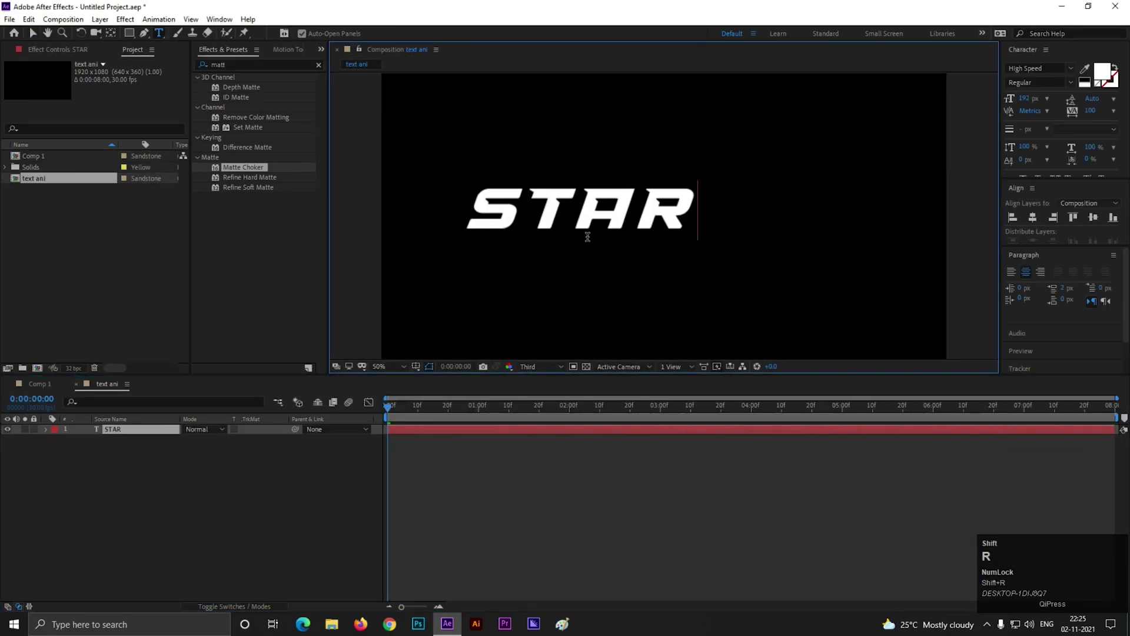
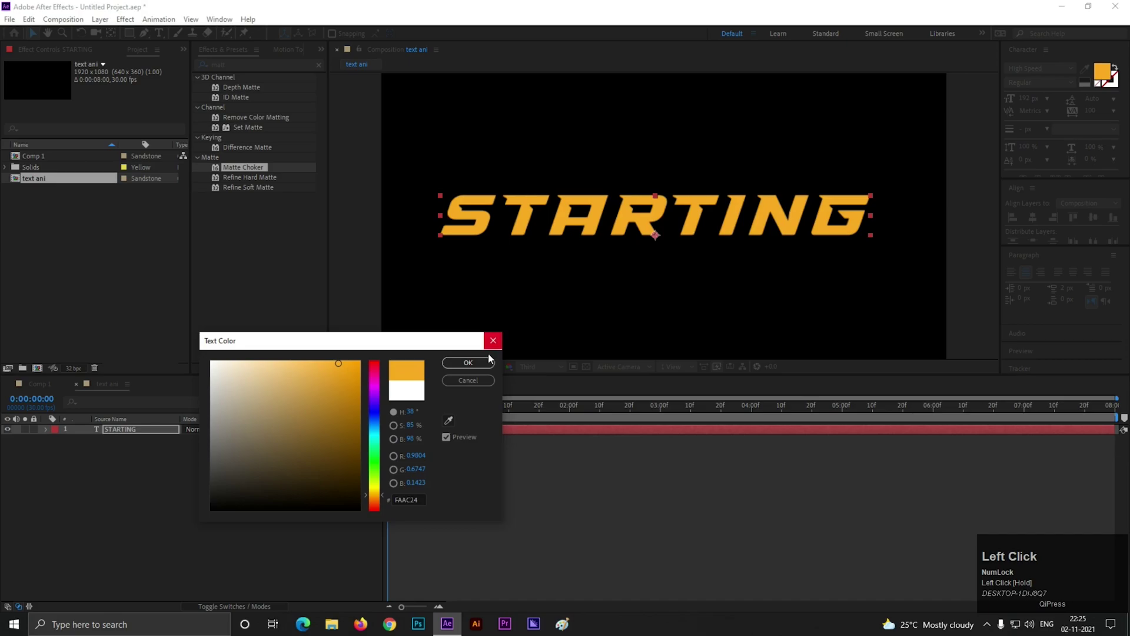
scroll("down", 3)
left_click(711, 225)
scroll("up", 3)
left_click(678, 222)
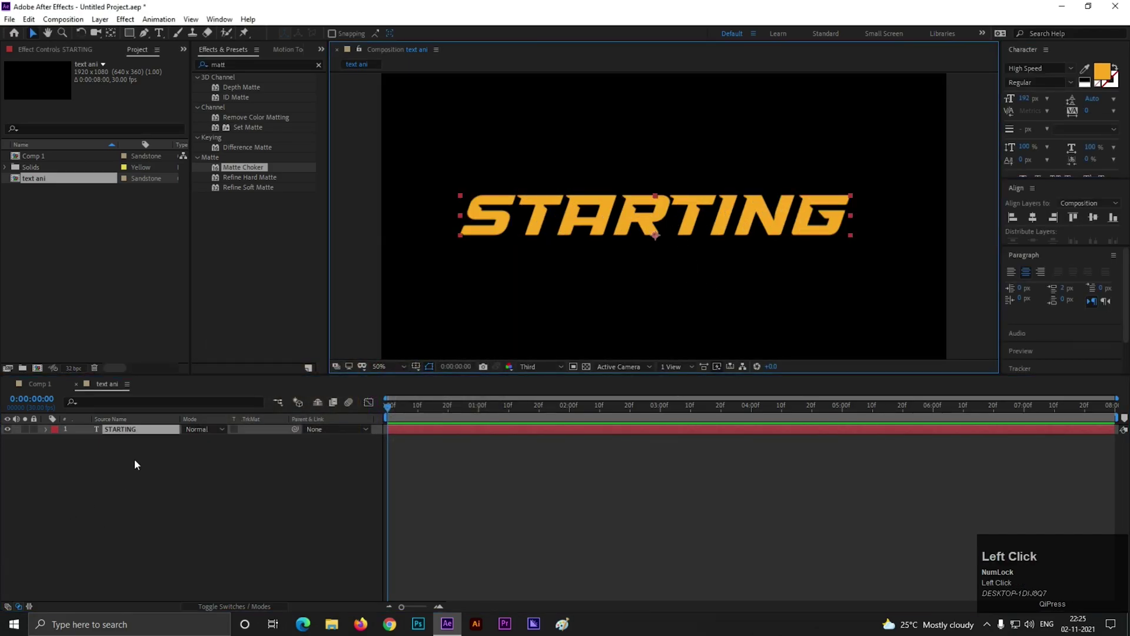
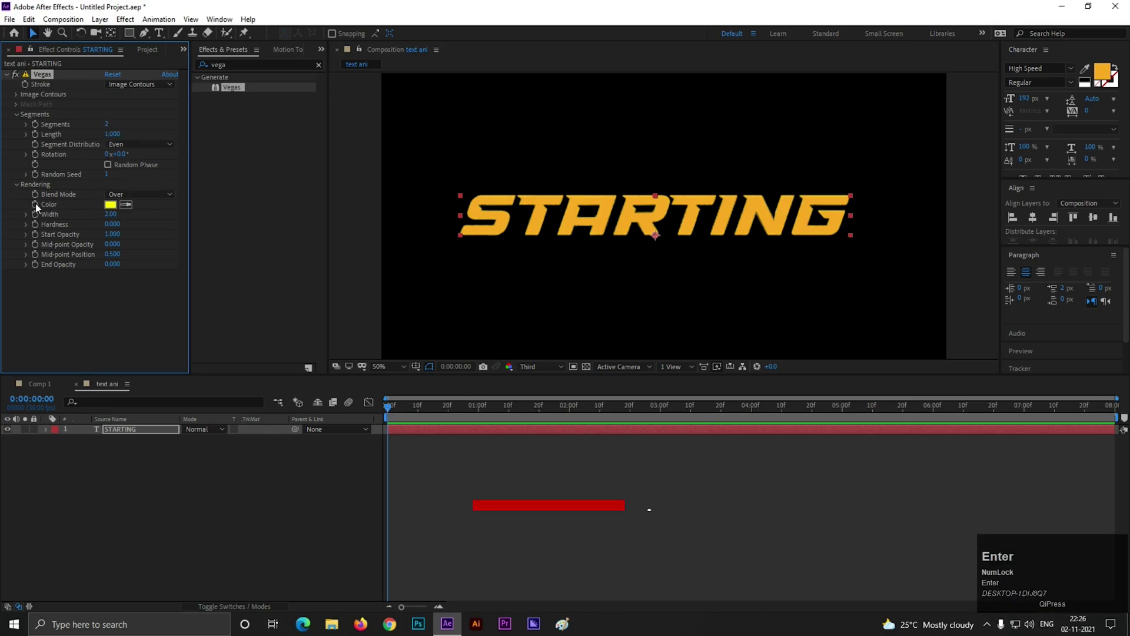
- Keyframe Vegas Rotation from 0x+0° at 0s to 1x+90° at 5s and reveal the keyframes
left_click(157, 199)
scroll("up", 3)
left_click_drag(118, 209, 550, 273)
left_click_drag(883, 417, 838, 417)
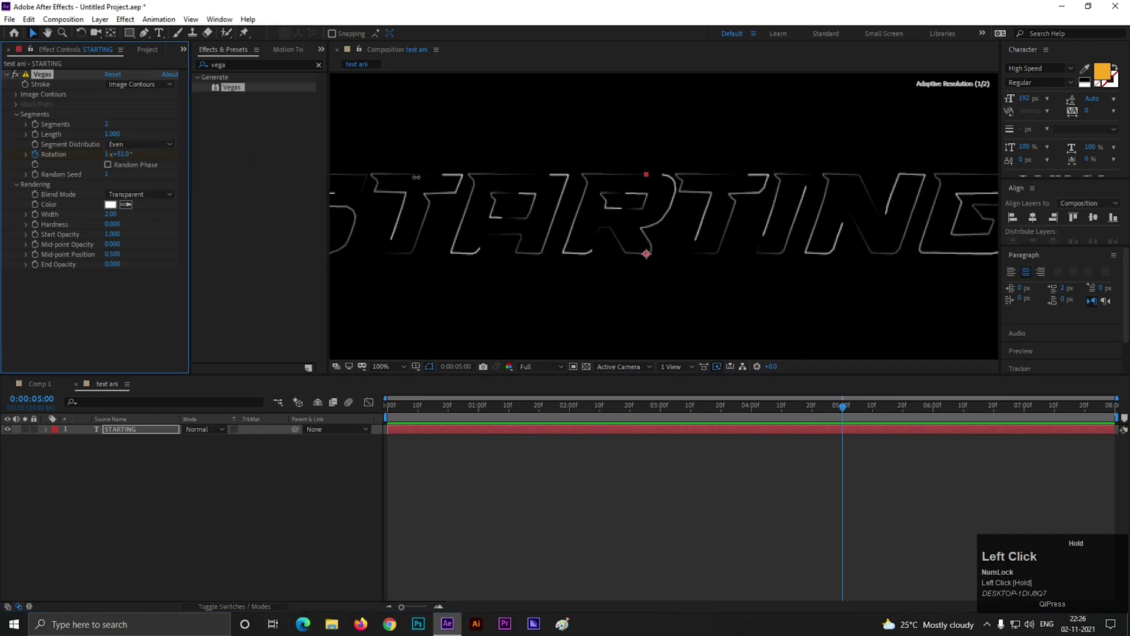
scroll("down", 3)
left_click(250, 469)
key("u")
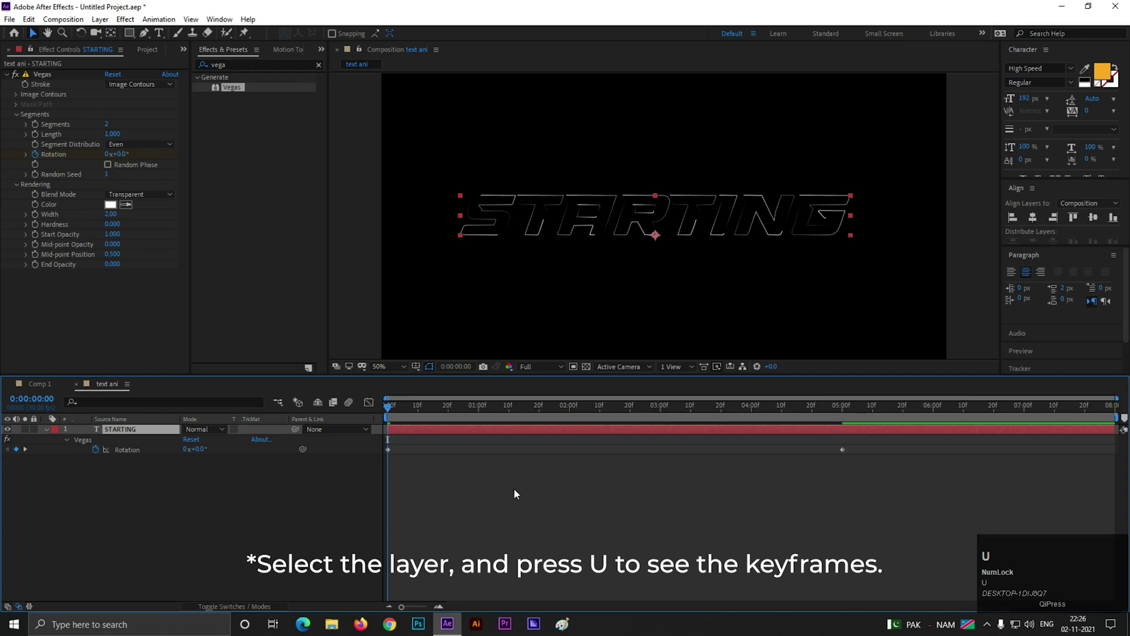
- Easy Ease both rotation keyframes and shape the speed graph to peak early
left_click(877, 456)
key("F9")
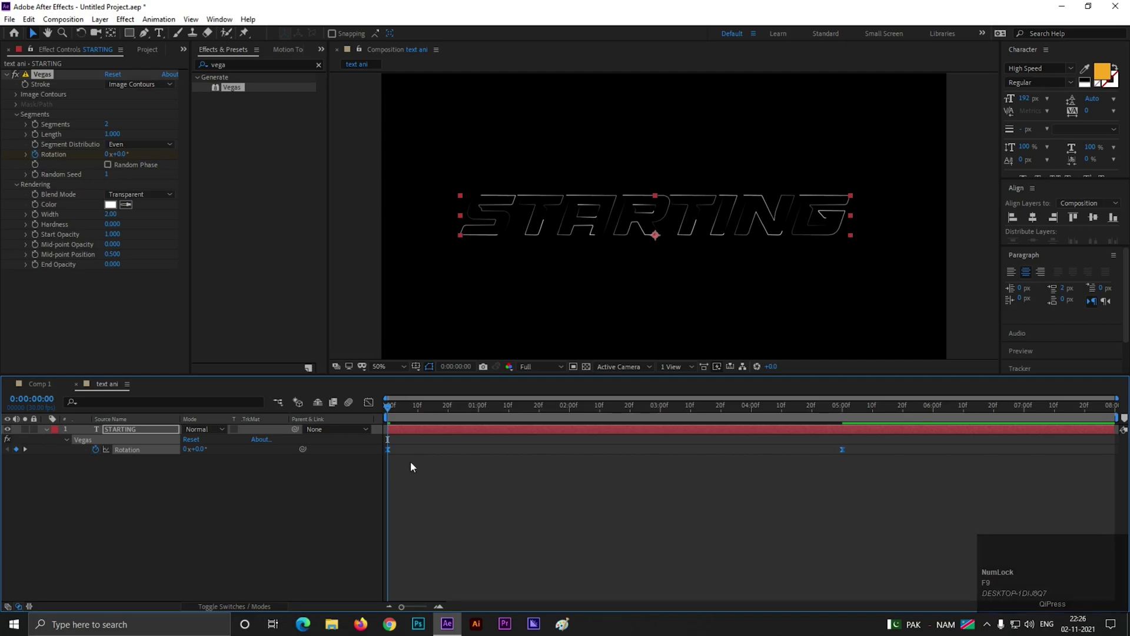
left_click(373, 403)
right_click(616, 503)
left_click_drag(759, 542, 473, 414)
- Preview the eased rotation from the start of the timeline
key("space")
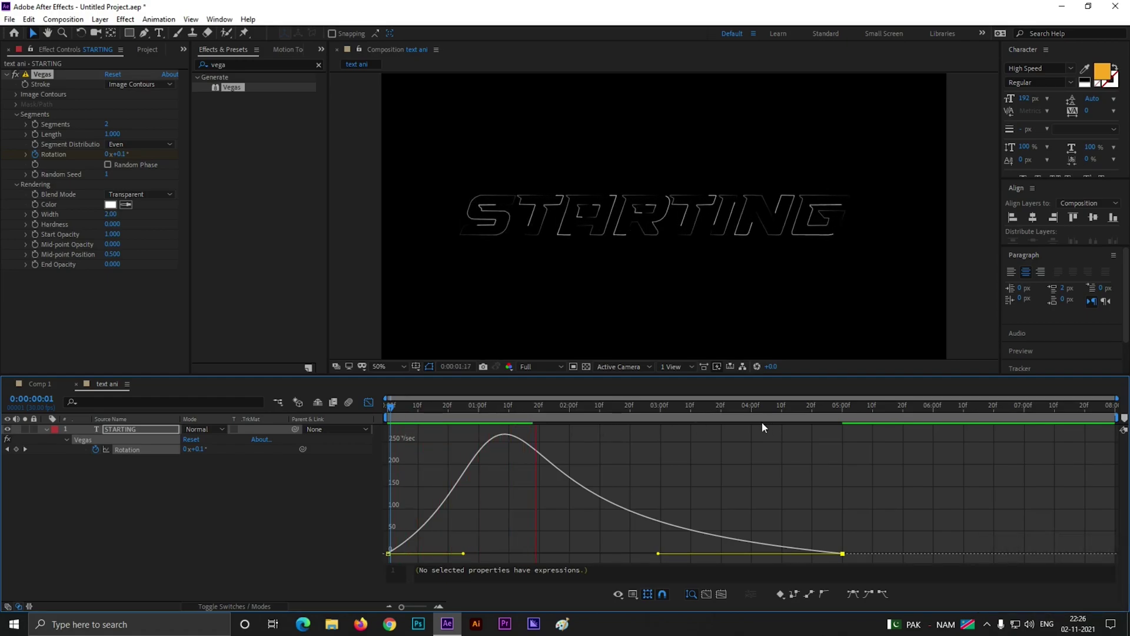
key("space")
left_click(512, 416)
key("space")
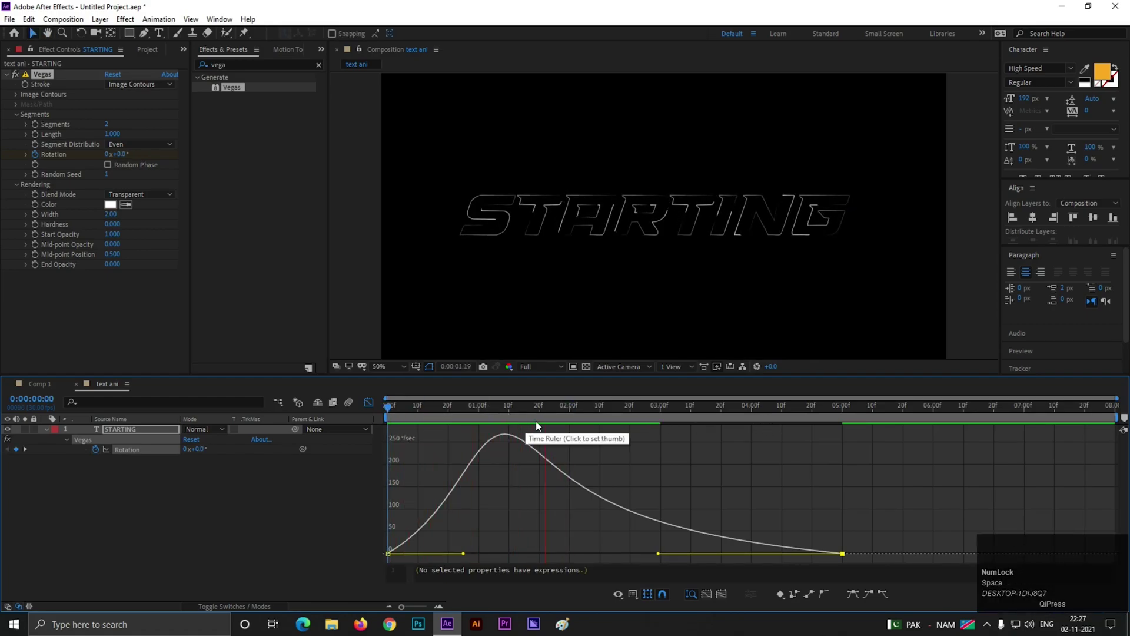
key("space")
- Keyframe Opacity 0% at 0s, 100% at 20f, 100% near 4:20, 0% near 5:10
left_click(371, 406)
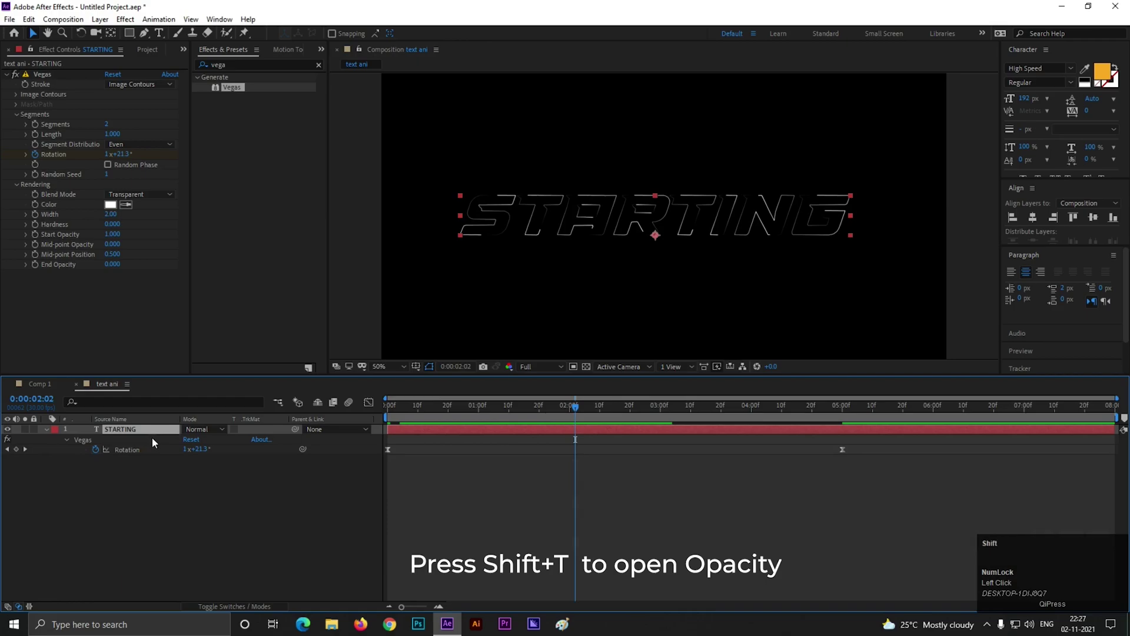
key("shift+t")
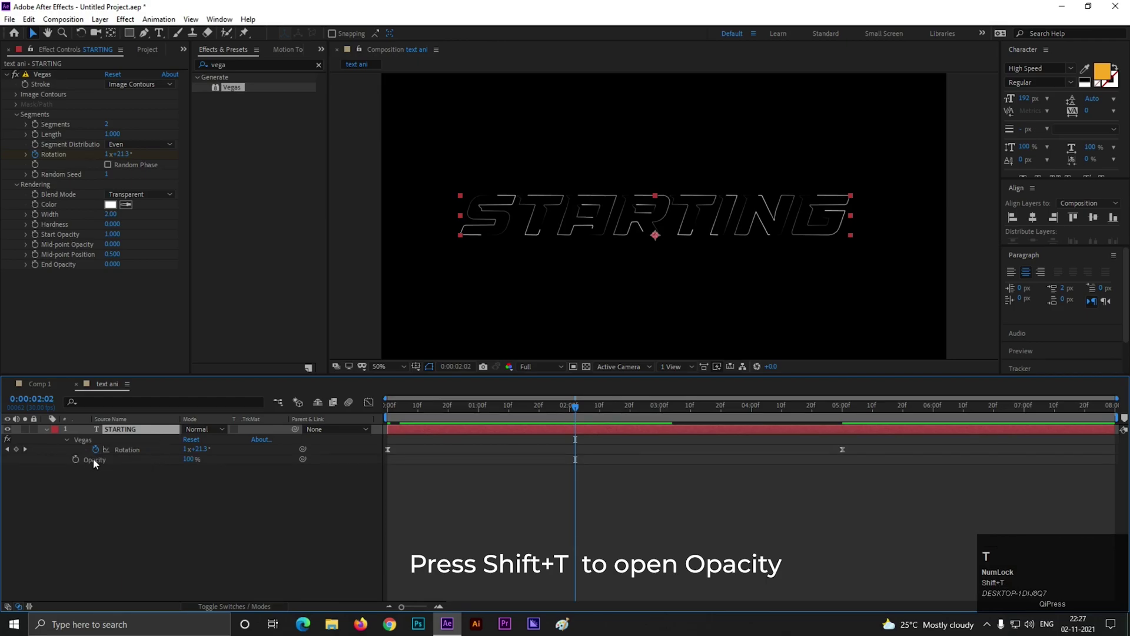
left_click_drag(442, 415, 353, 458)
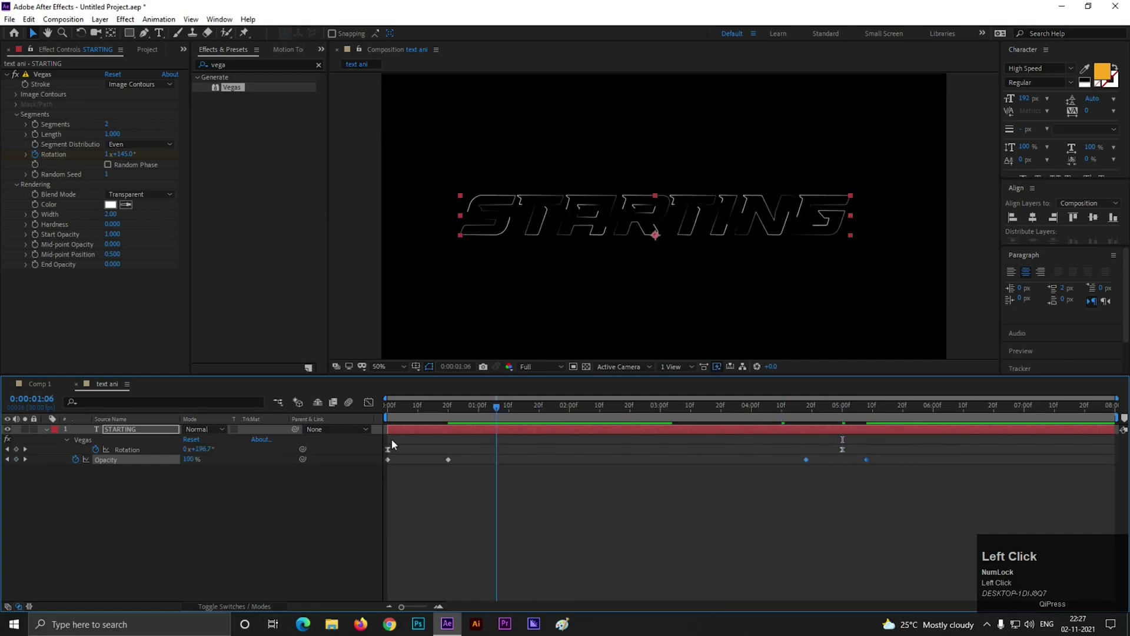
- Preview the fade, then apply Stylize Glow to the STARTING layer
key("space")
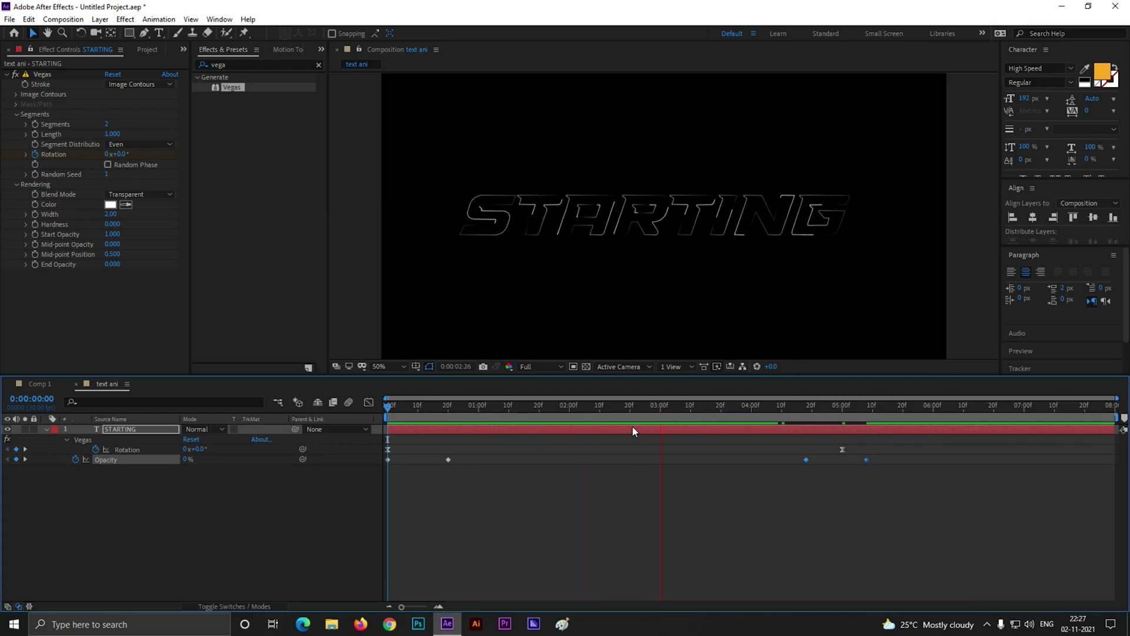
key("space")
left_click_drag(817, 496, 149, 491)
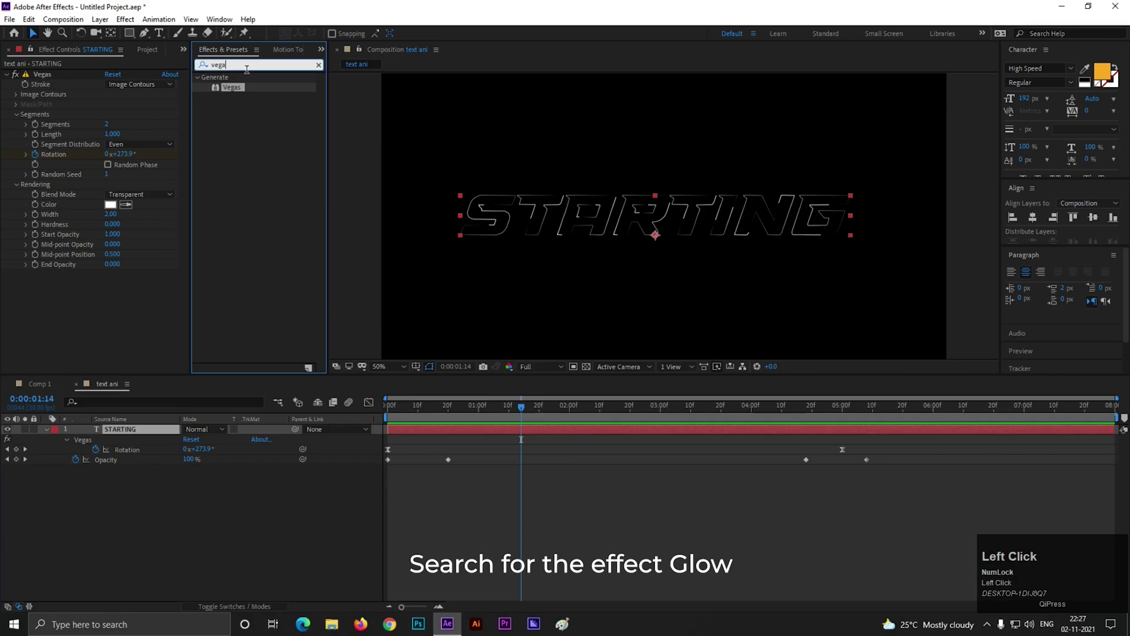
type("glow")
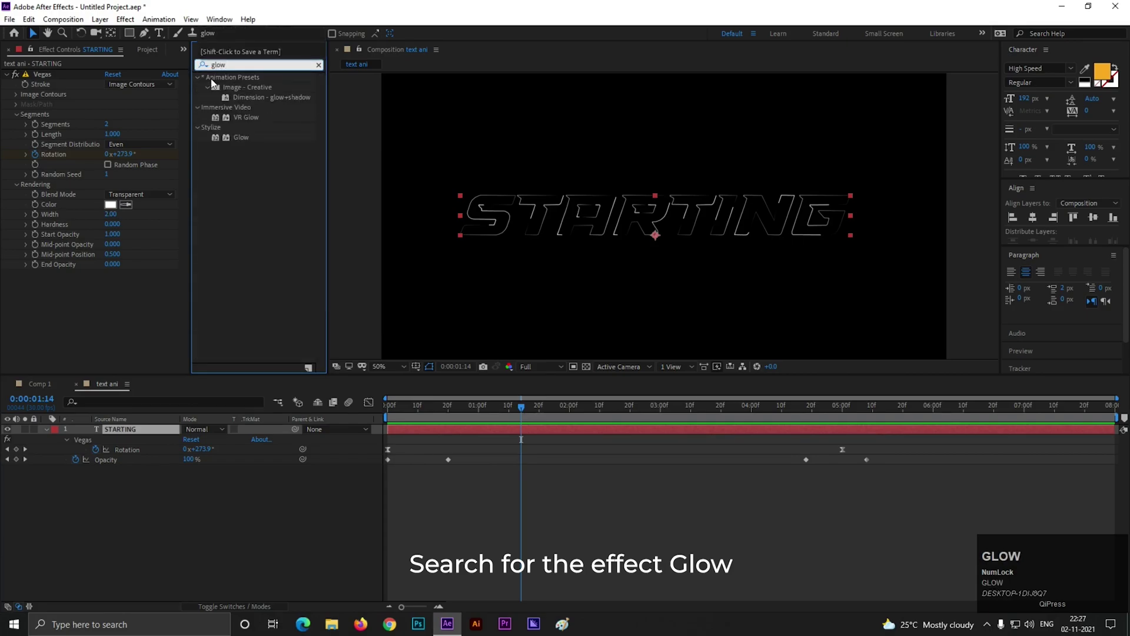
left_click_drag(251, 142, 155, 54)
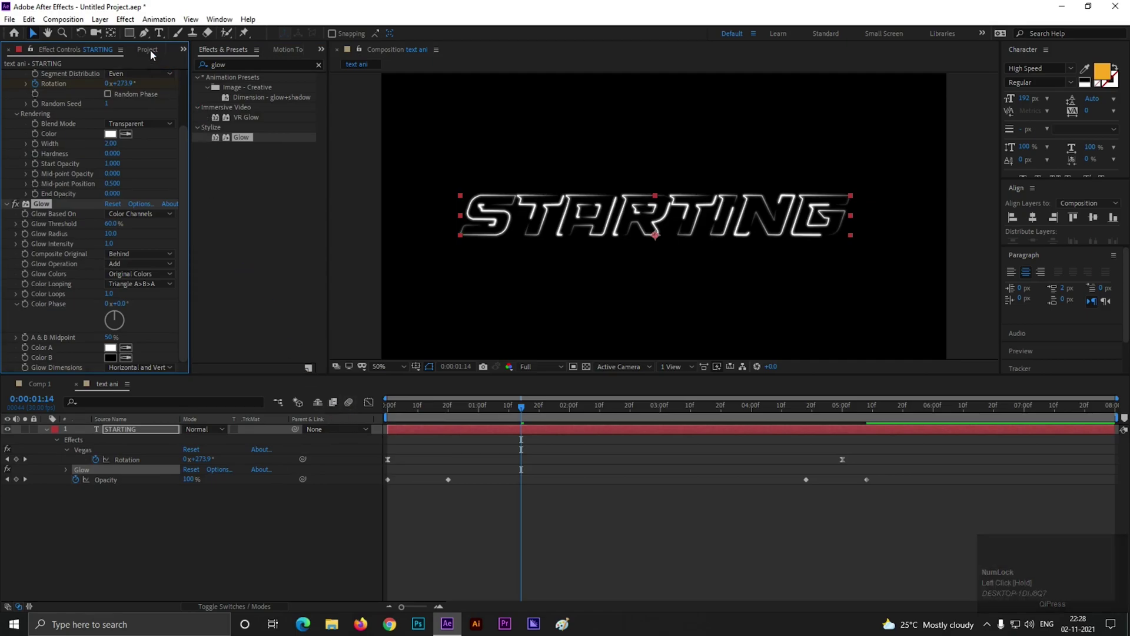
left_click(154, 54)
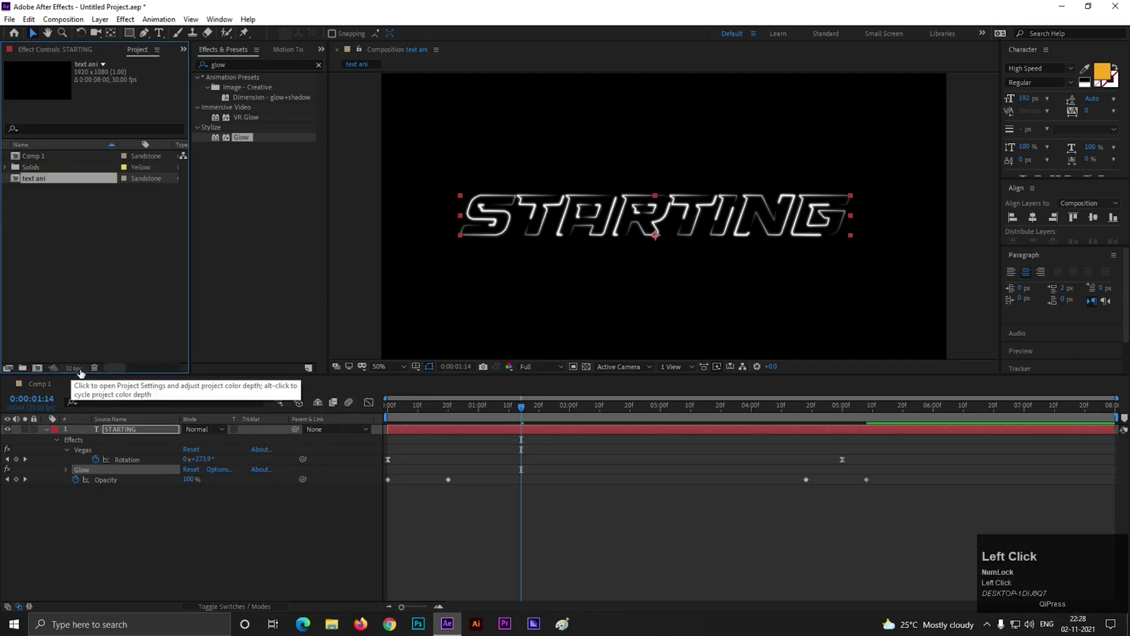
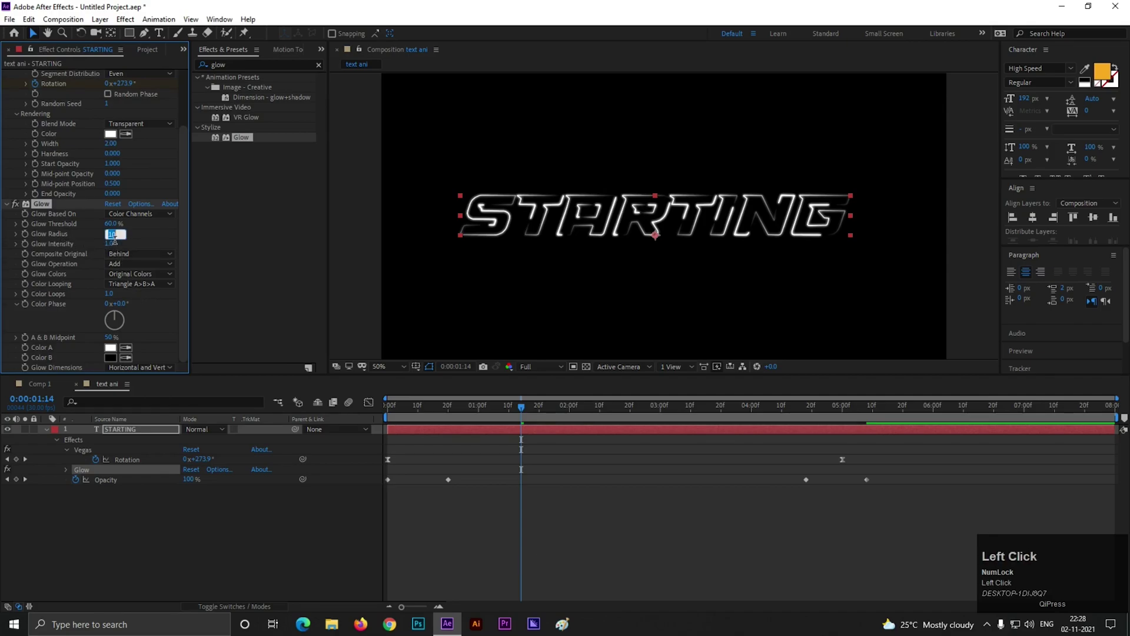
- Confirm Glow Radius 50 and duplicate the STARTING layer
key("Return")
left_click(48, 438)
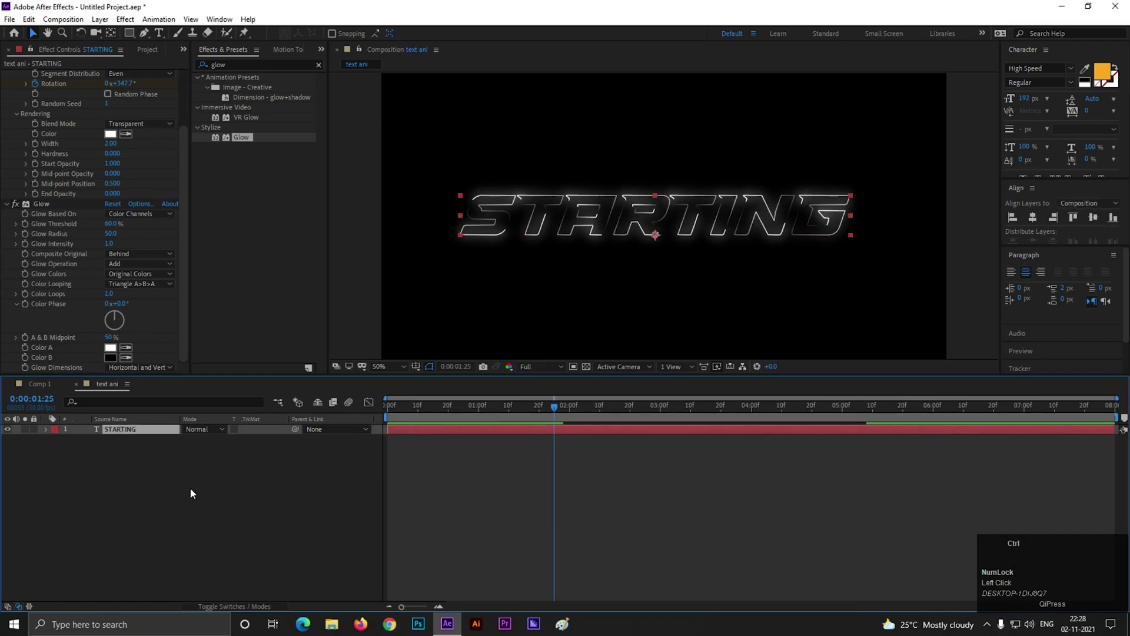
key("ctrl+d")
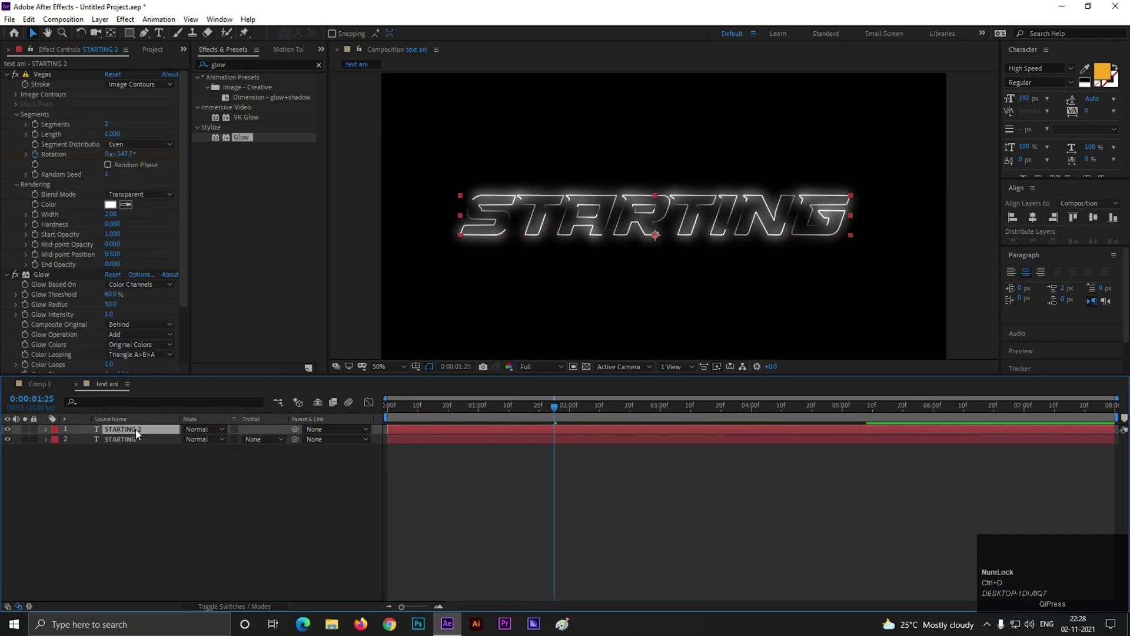
- Remove all effects from the lower STARTING copy and preview its fade-in
left_click(140, 433)
scroll("up", 3)
left_click(57, 76)
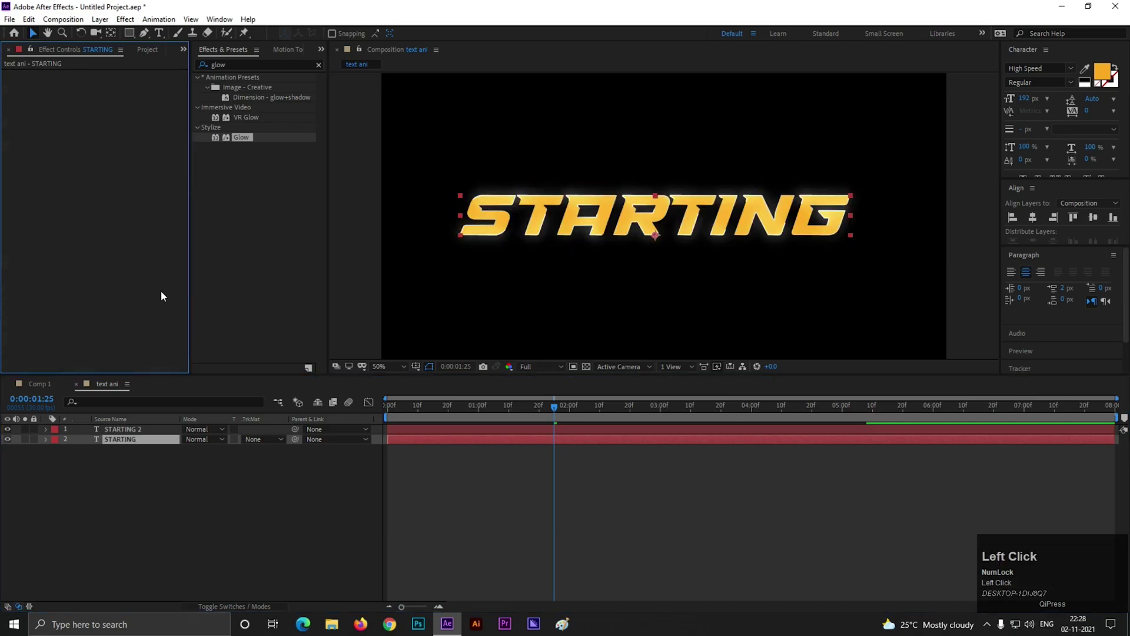
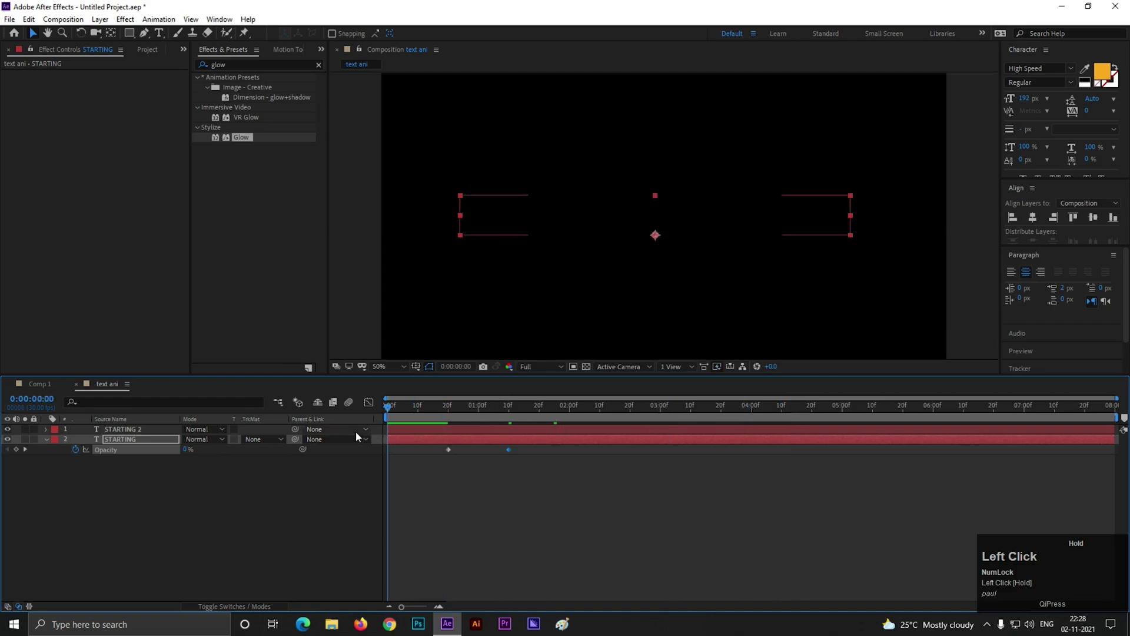
key("space")
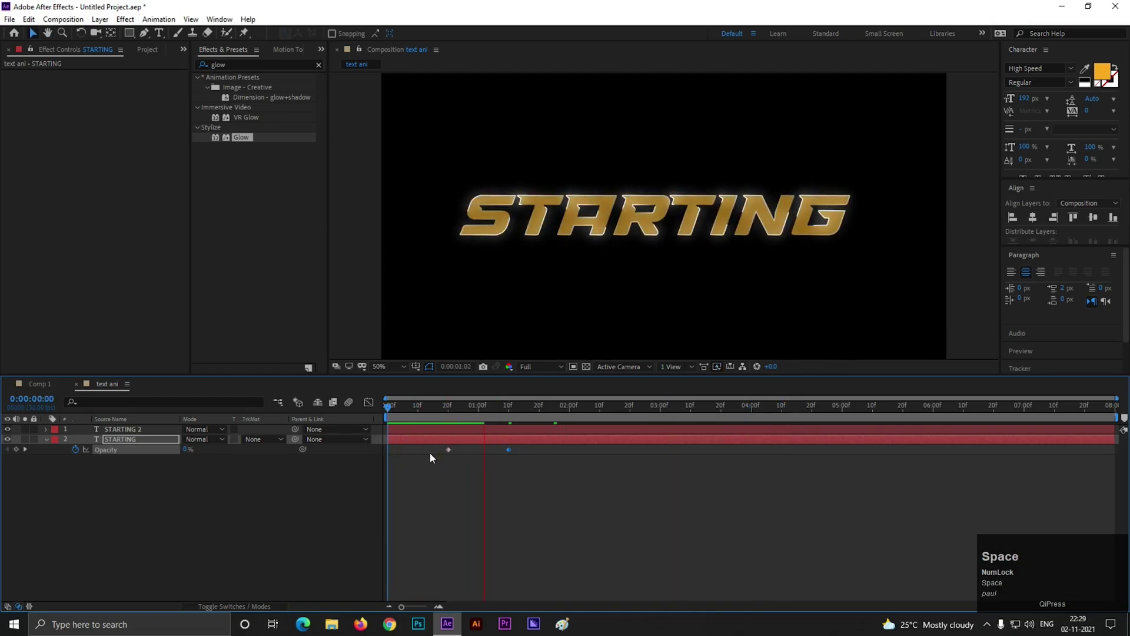
- Duplicate both STARTING layers and place the copies below as a second line
left_click(112, 484)
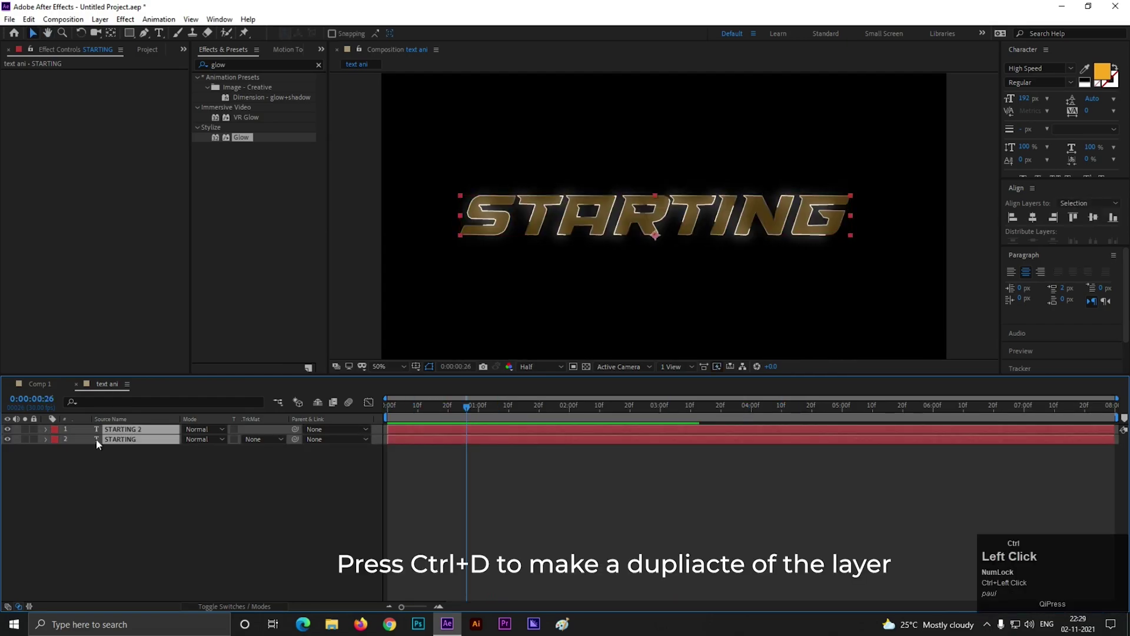
key("ctrl+d")
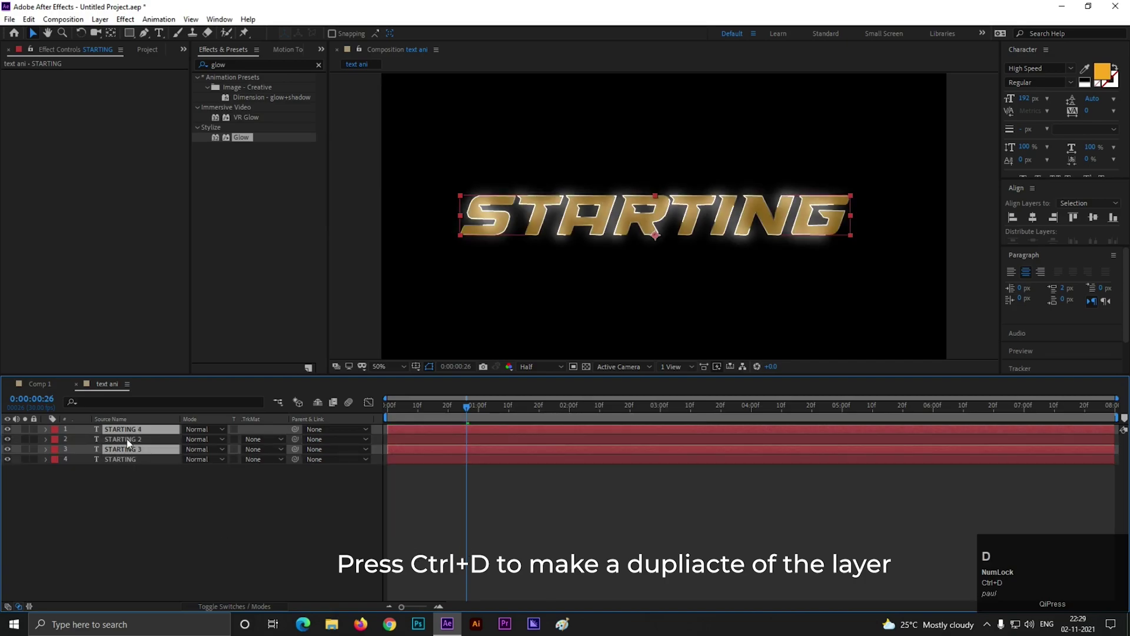
left_click_drag(146, 454, 655, 238)
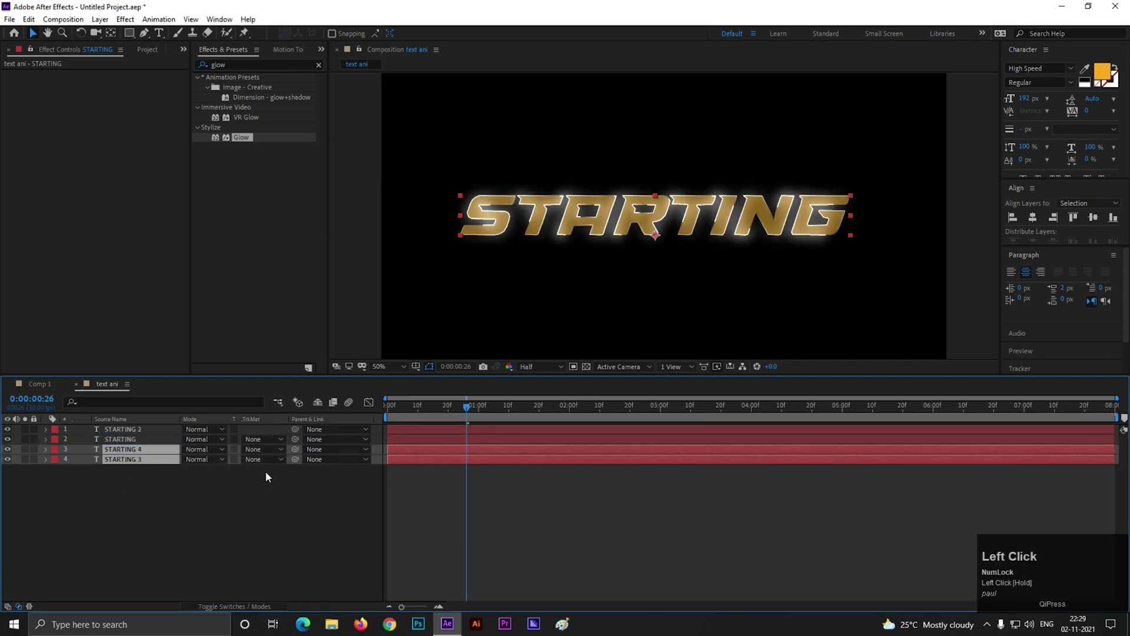
left_click_drag(656, 239, 202, 518)
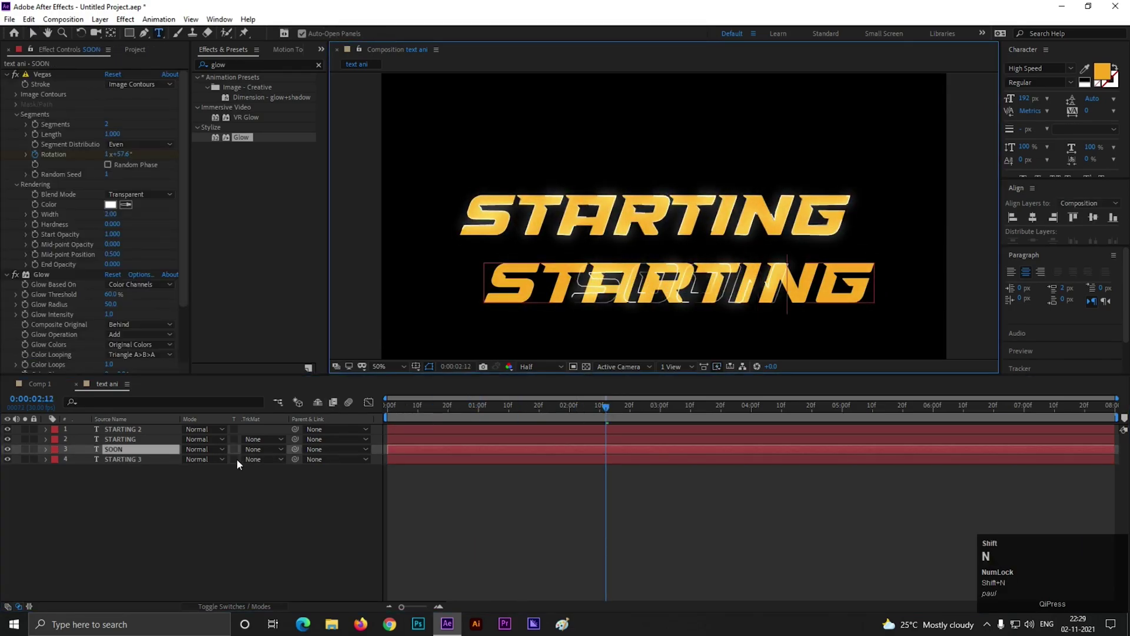
- Change the copies to read SOON and select both SOON layers for scaling to 72%
left_click(124, 462)
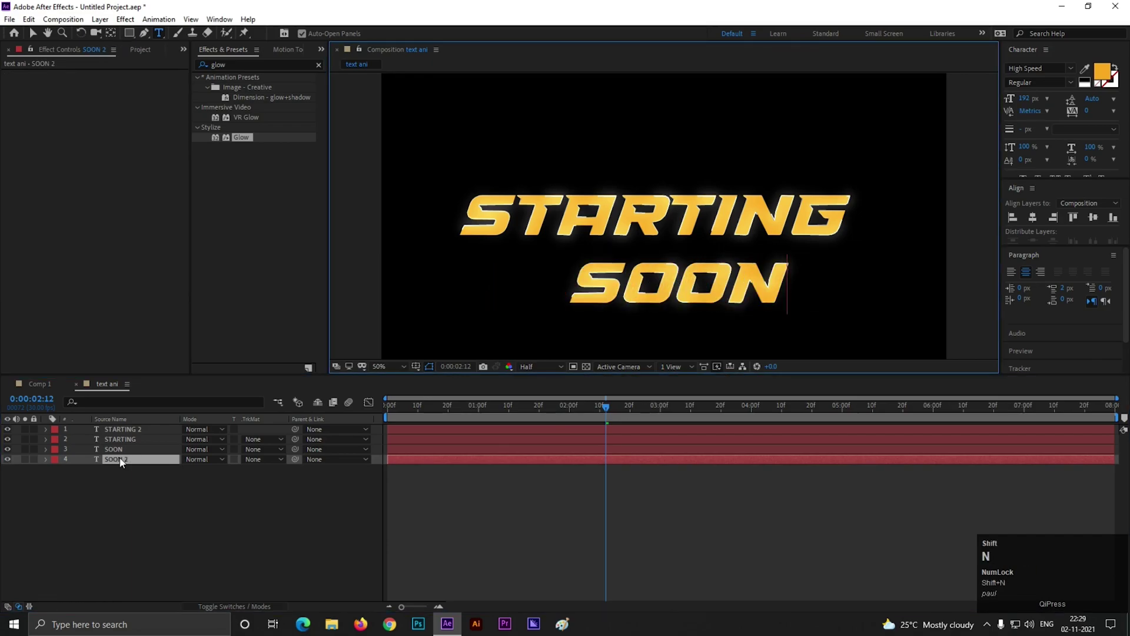
left_click(37, 35)
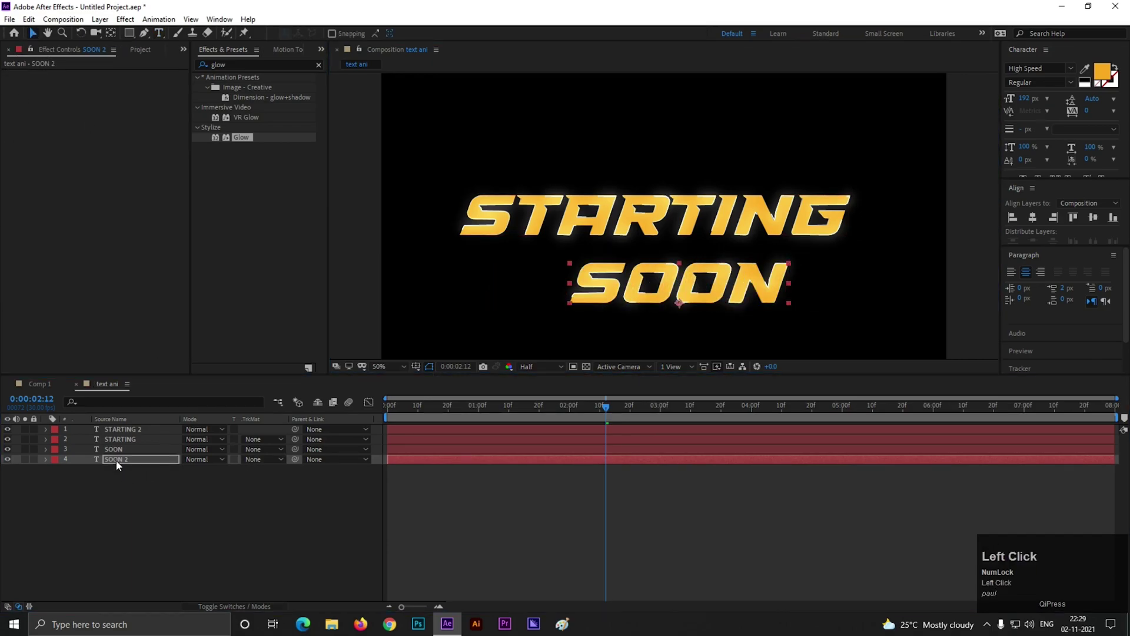
left_click(120, 454)
left_click(743, 294)
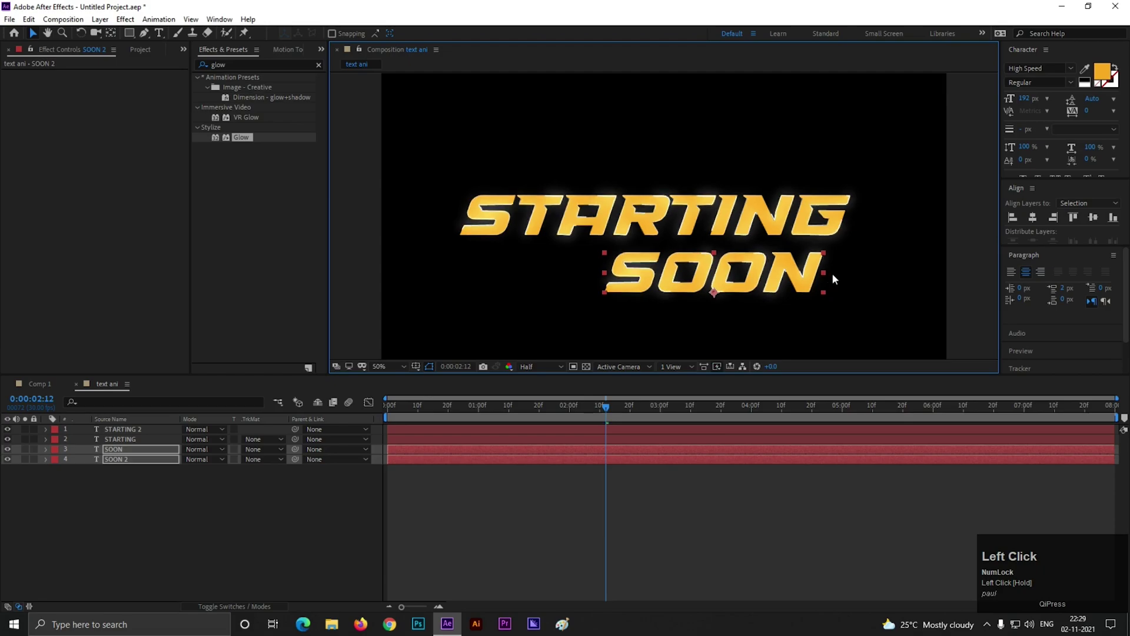
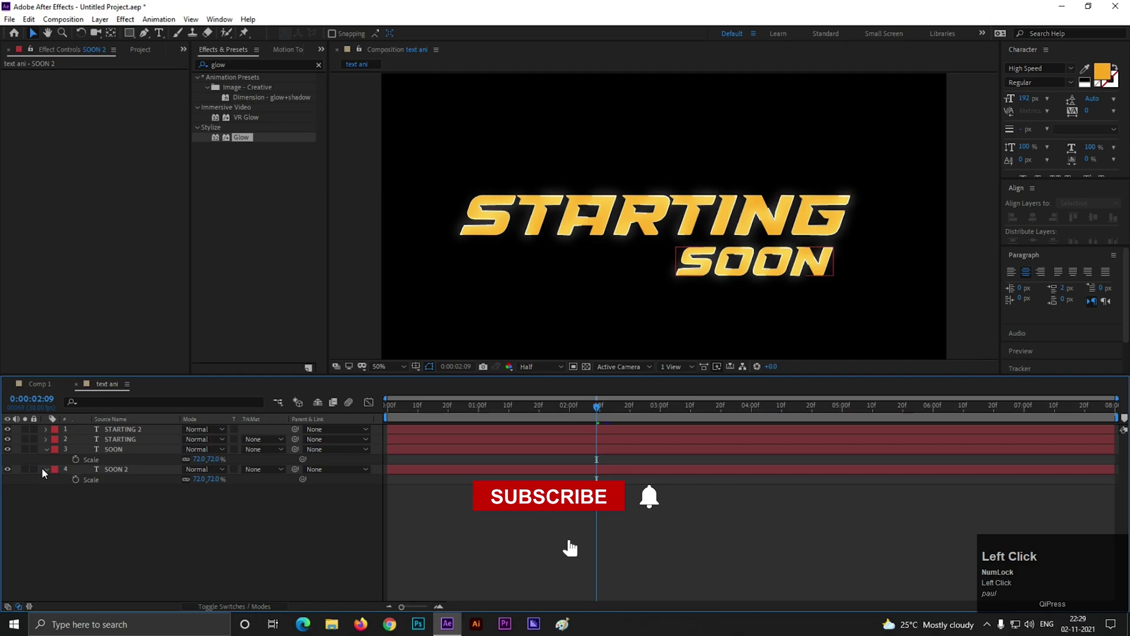
- Draw a slanted parallelogram banner above STARTING with the Pen tool
key("space")
left_click(570, 132)
key("space")
left_click(154, 34)
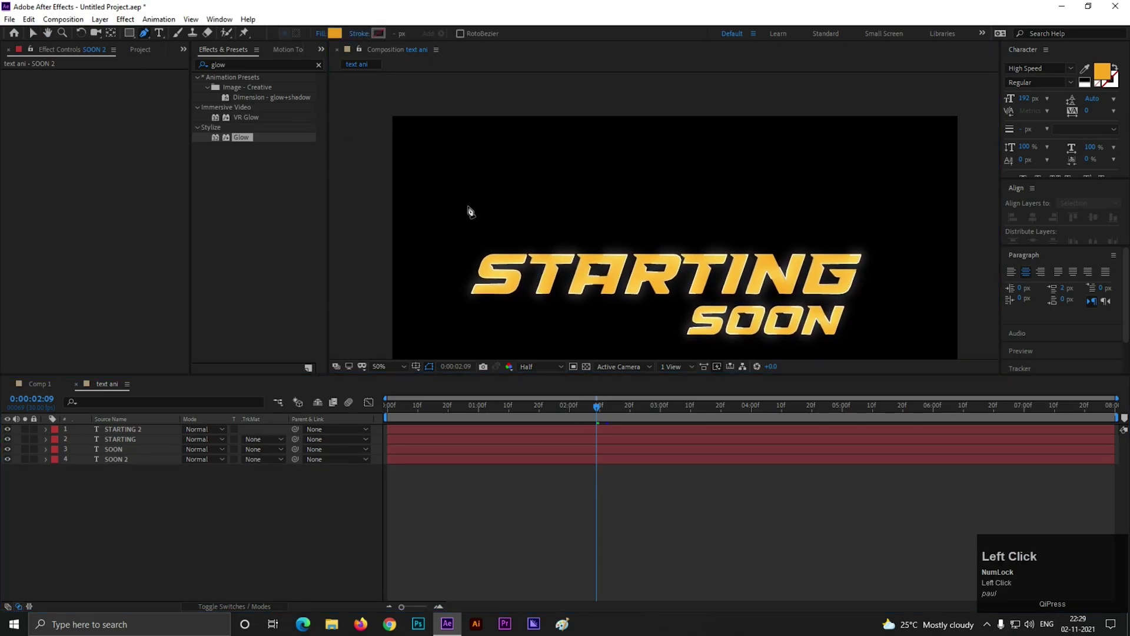
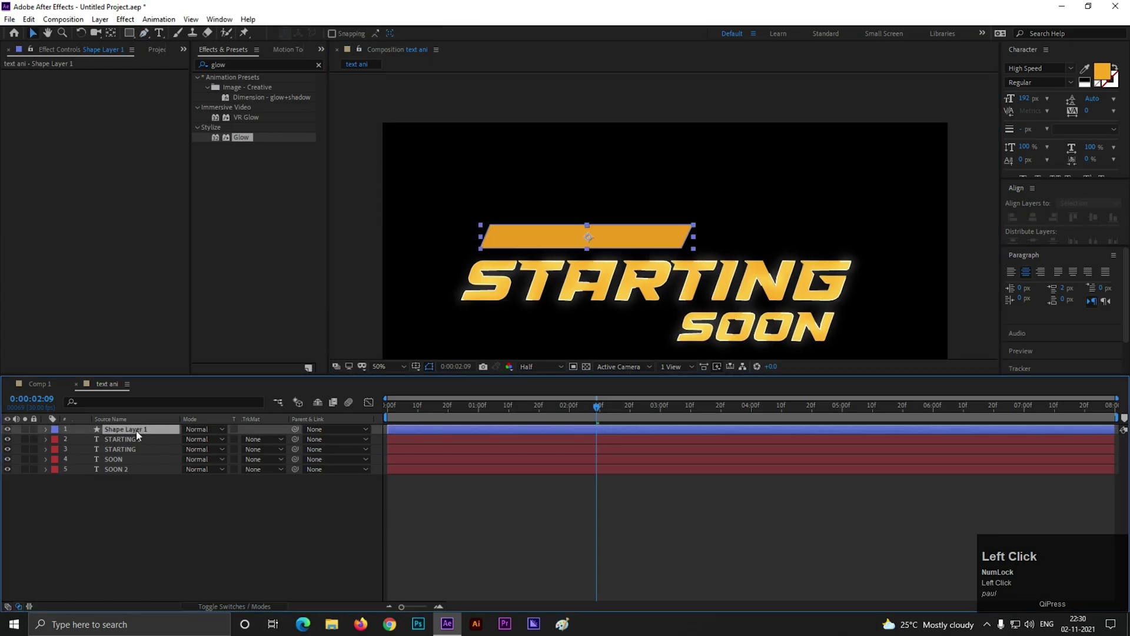
- Keyframe the banner's Scale to reach 100% at frame 20 and preview it growing in
key("s")
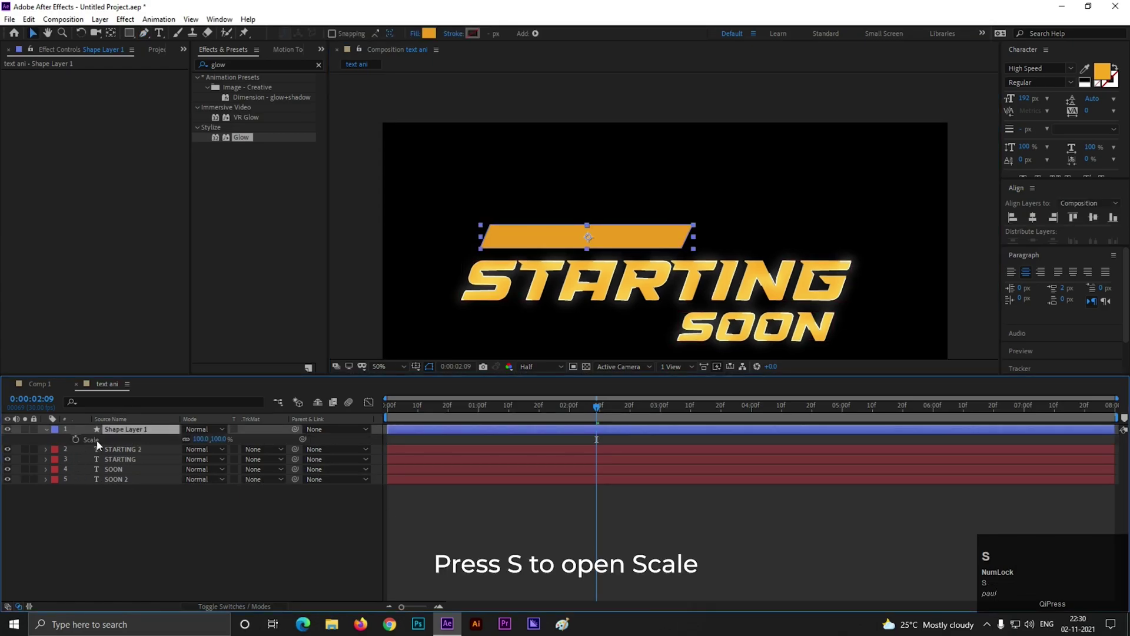
left_click_drag(424, 411, 294, 438)
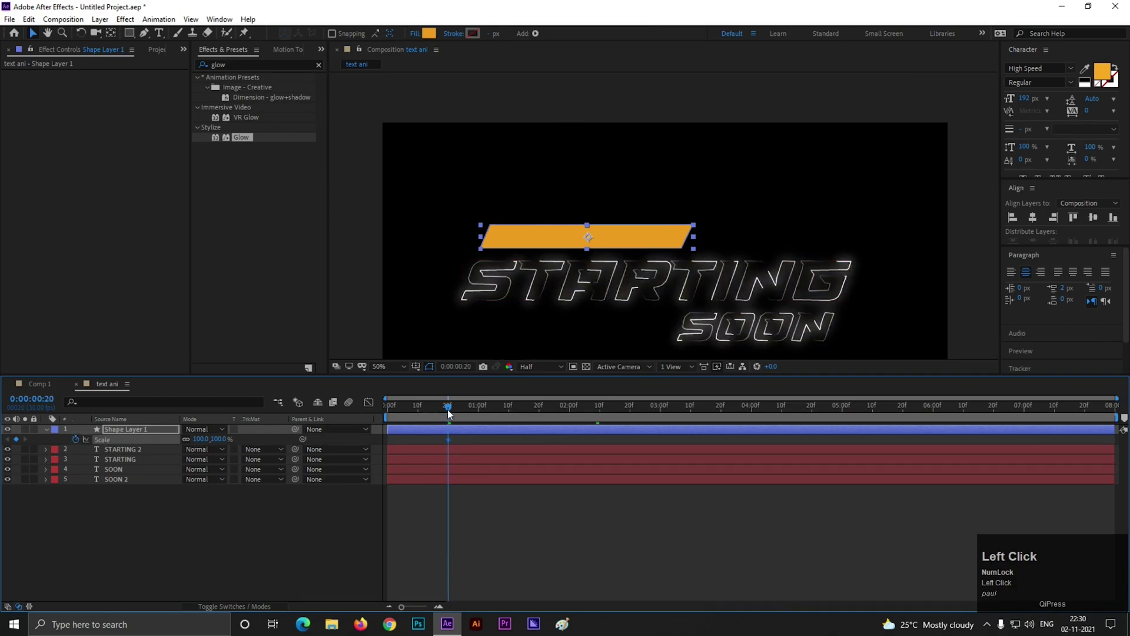
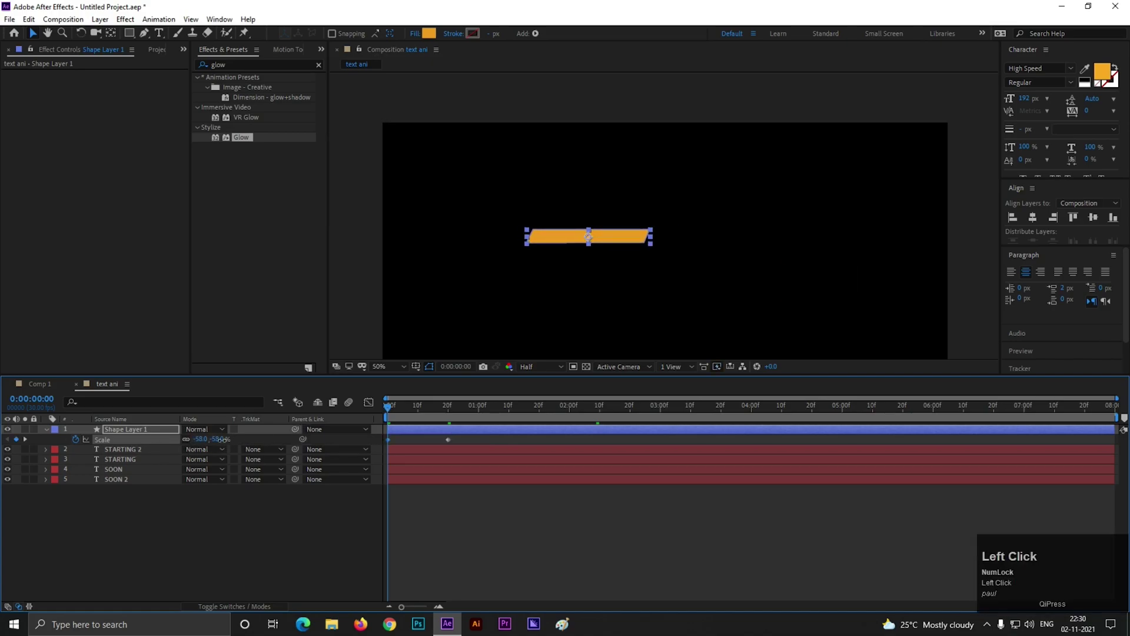
key("Return")
left_click_drag(393, 414, 232, 538)
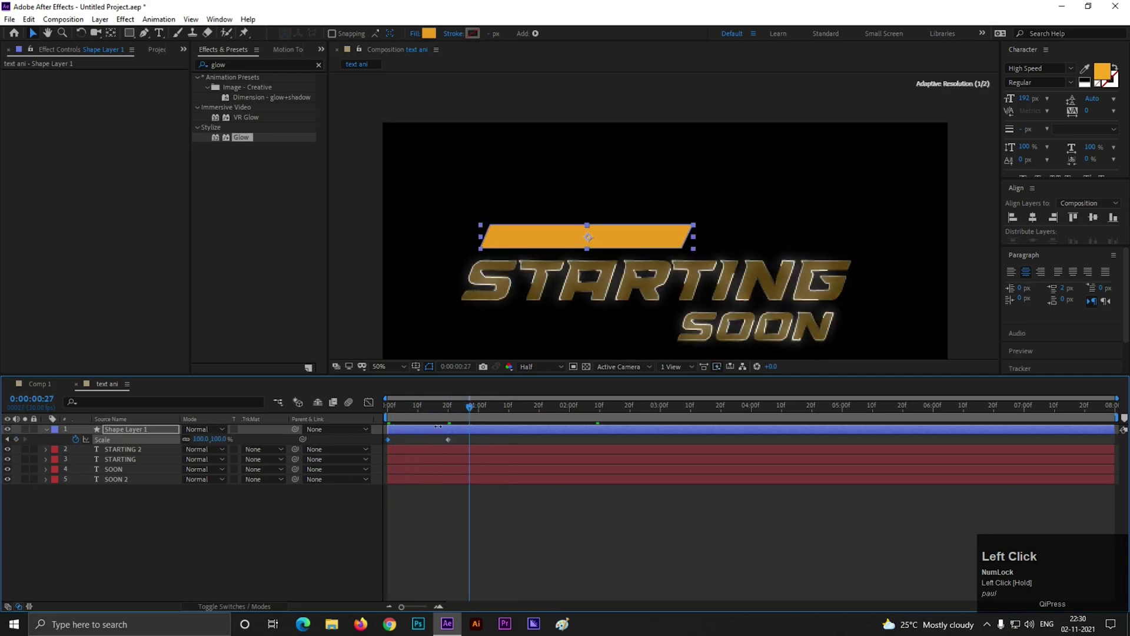
- Add a new empty text layer for the tagline
right_click(225, 537)
left_click(197, 557)
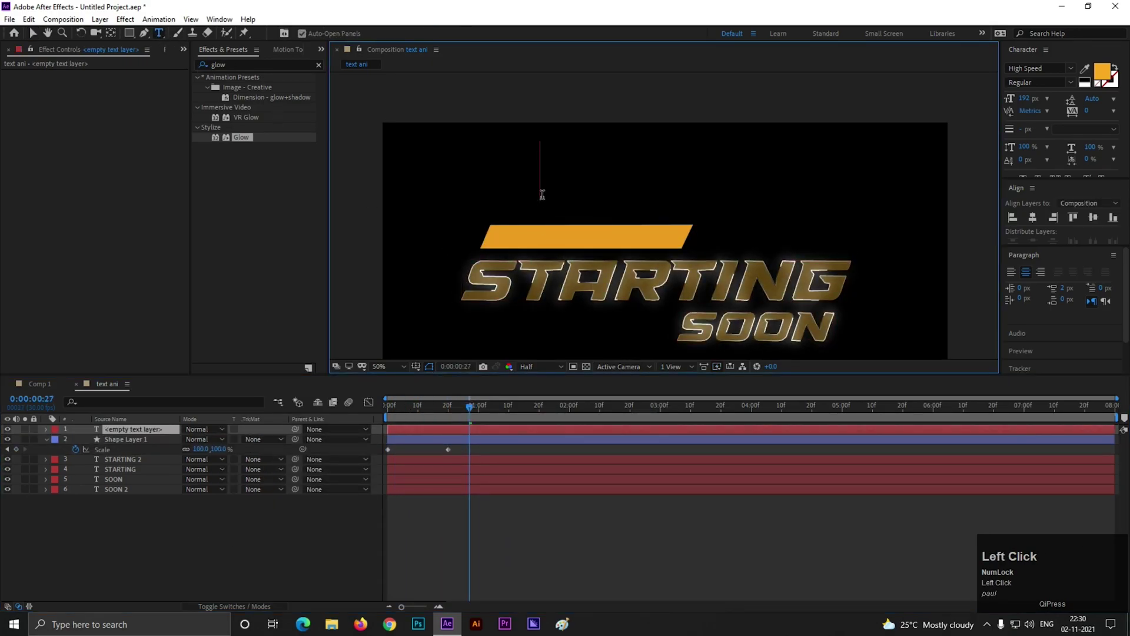
- Enter the tagline text THE STREAM WILL BE
key("shift+t")
key("shift+j")
key("shift+e")
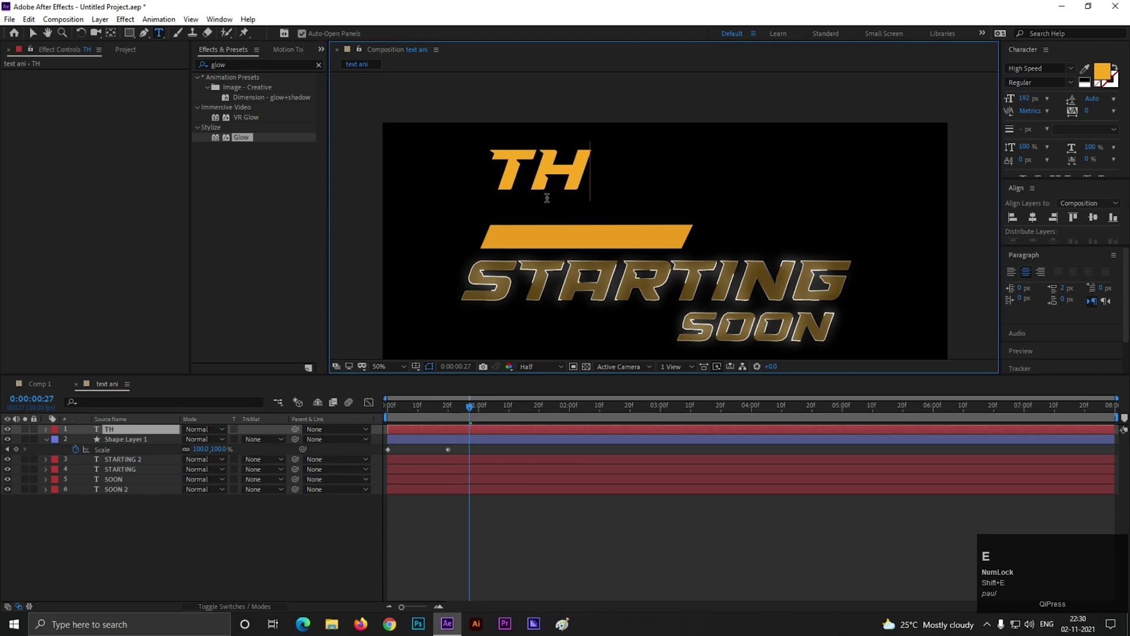
key("shift+e")
key("shift+space")
key("shift+space")
key("shift+space")
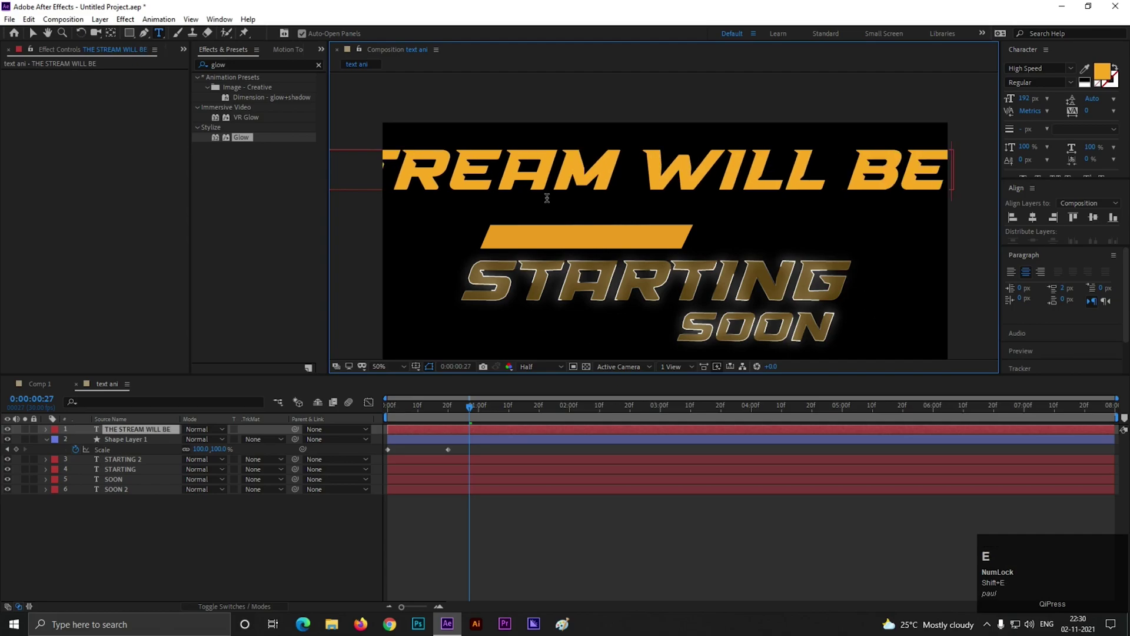
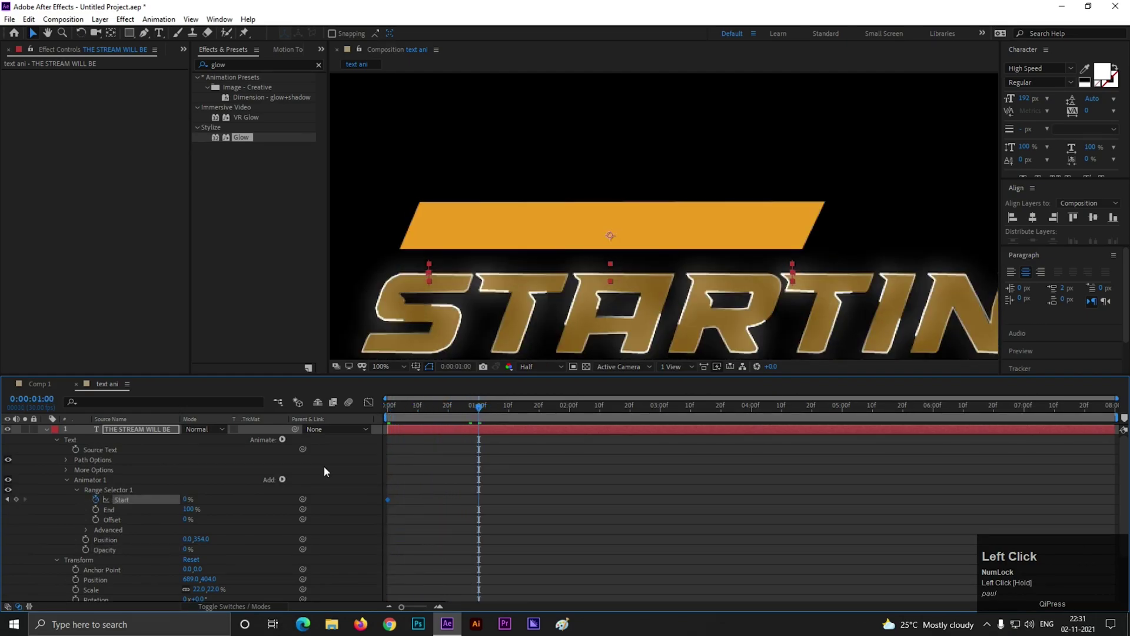
- Set the Range Selector to reveal by words with 100% easing and preview the reveal
key("space")
scroll("down", 3)
left_click_drag(88, 475, 454, 410)
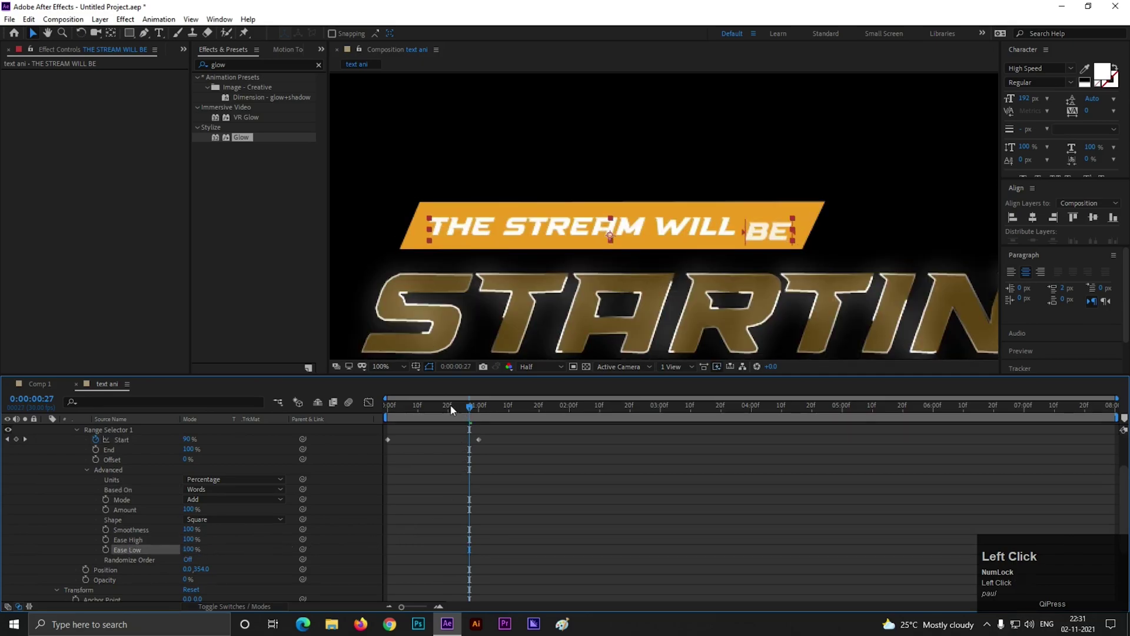
key("space")
left_click(207, 485)
key("u")
left_click_drag(489, 453, 462, 414)
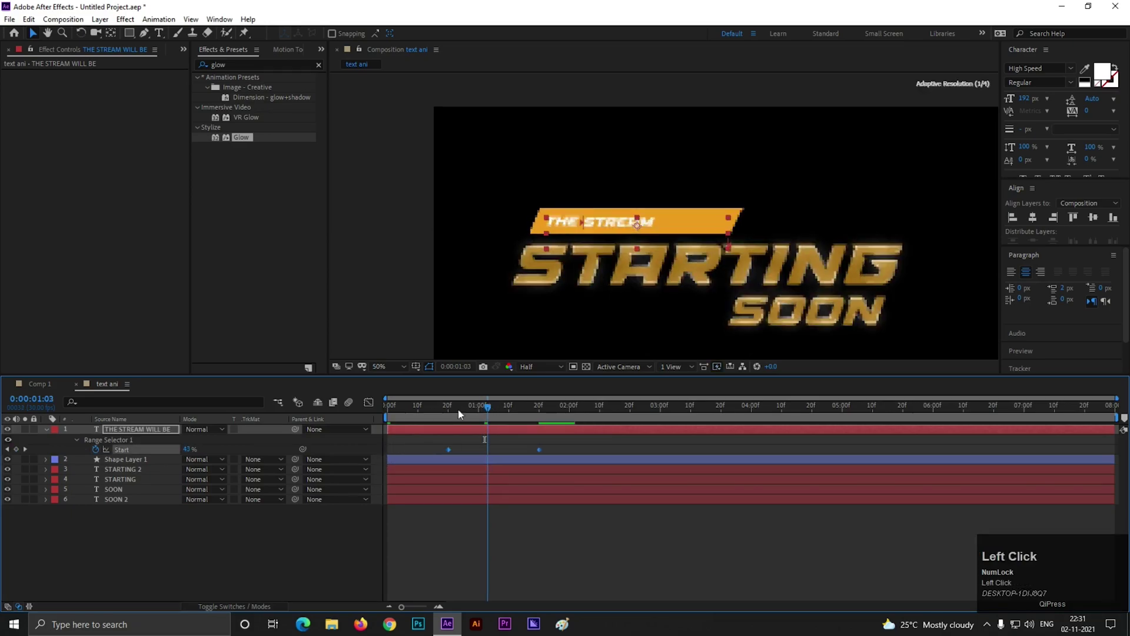
- Shift the Range Start keyframes earlier so the reveal follows the banner
key("space")
key("space")
left_click_drag(543, 459, 522, 411)
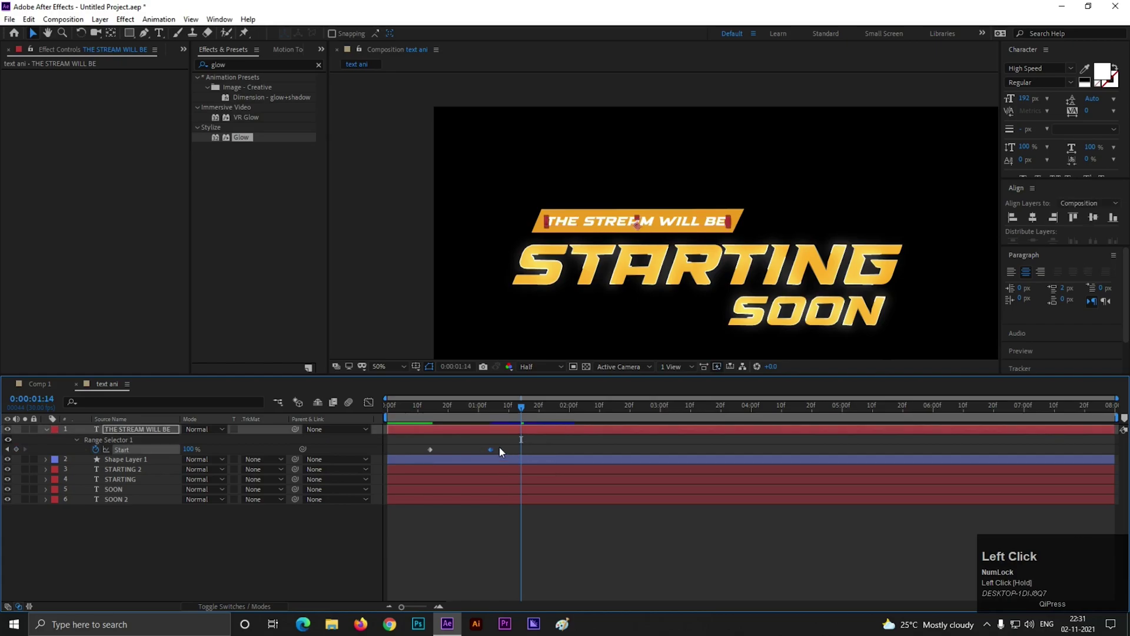
key("space")
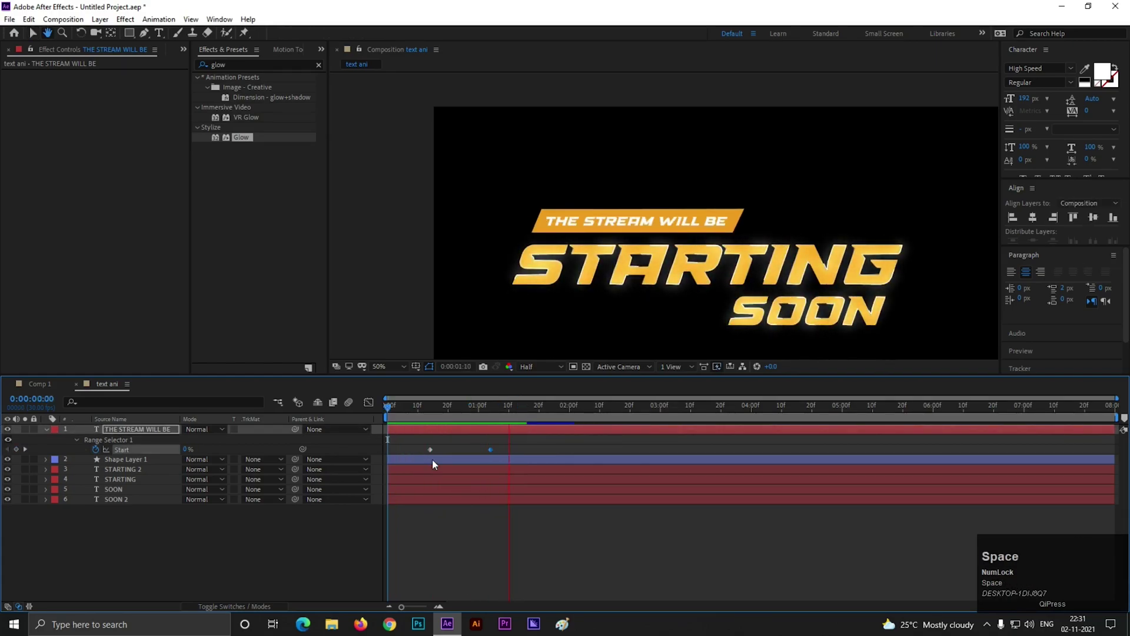
- Easy-ease the banner's Scale keyframes with F9 and preview banner and tagline together
left_click(437, 464)
key("u")
left_click_drag(461, 473, 476, 495)
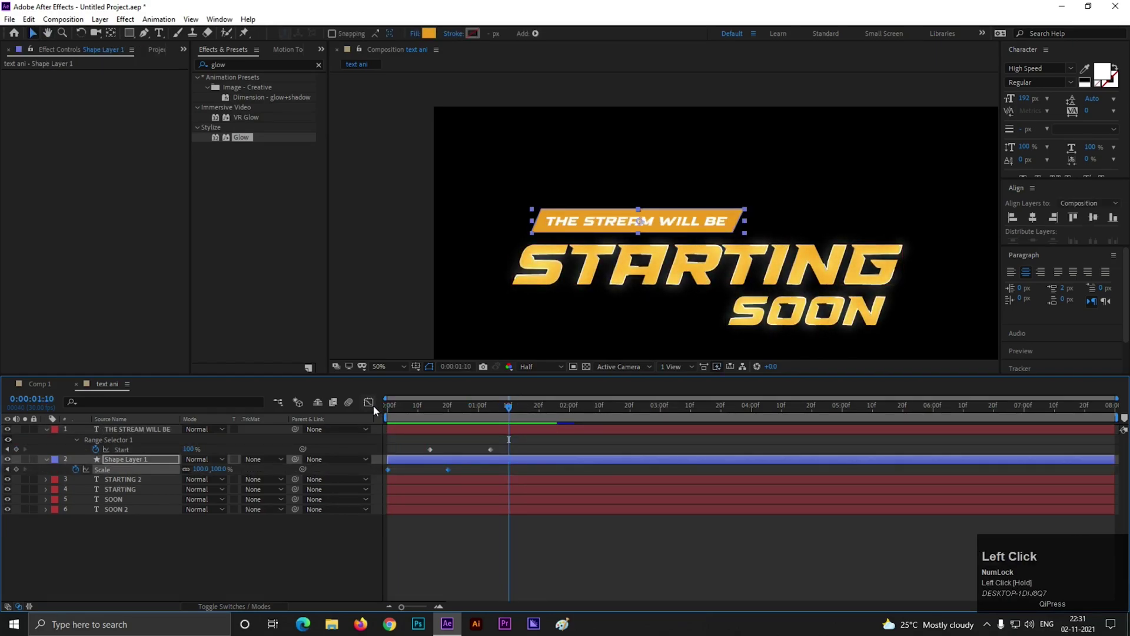
key("F9")
left_click_drag(371, 405, 509, 415)
key("space")
scroll("down", 3)
left_click(51, 432)
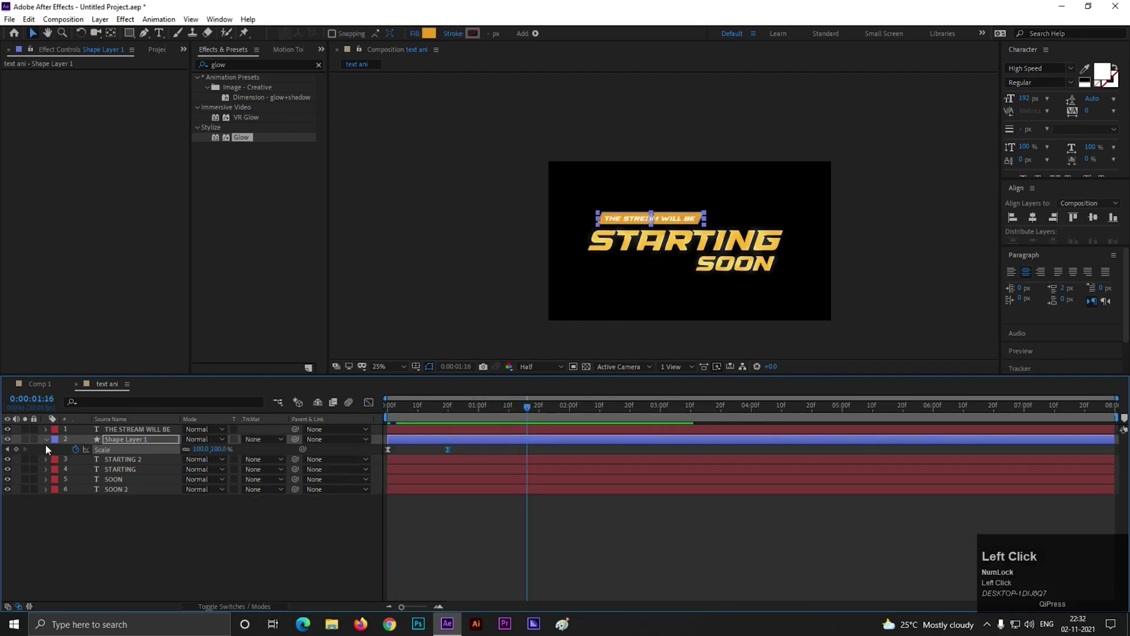
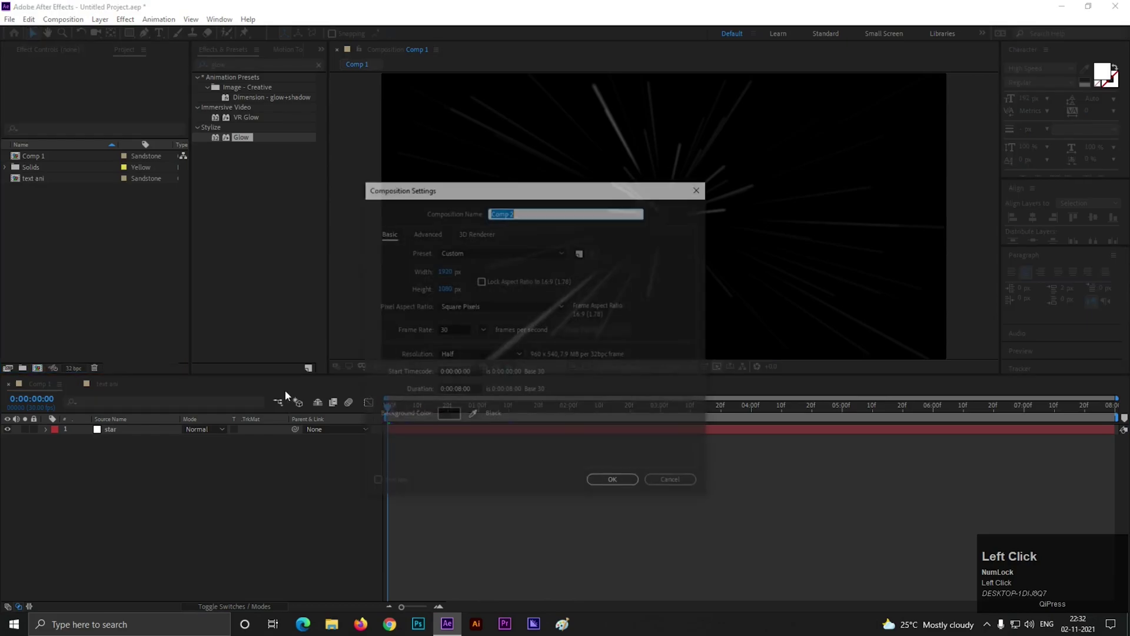
- Create a composition named final and drop Comp 1 and text ani into it
type("final")
key("Return")
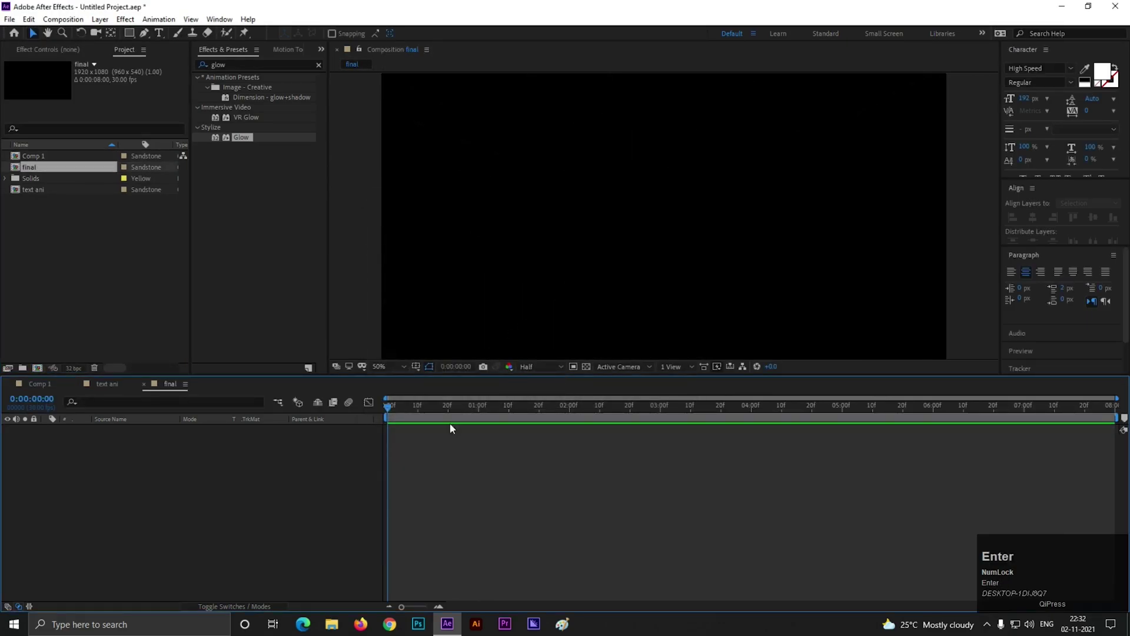
left_click_drag(209, 481, 601, 273)
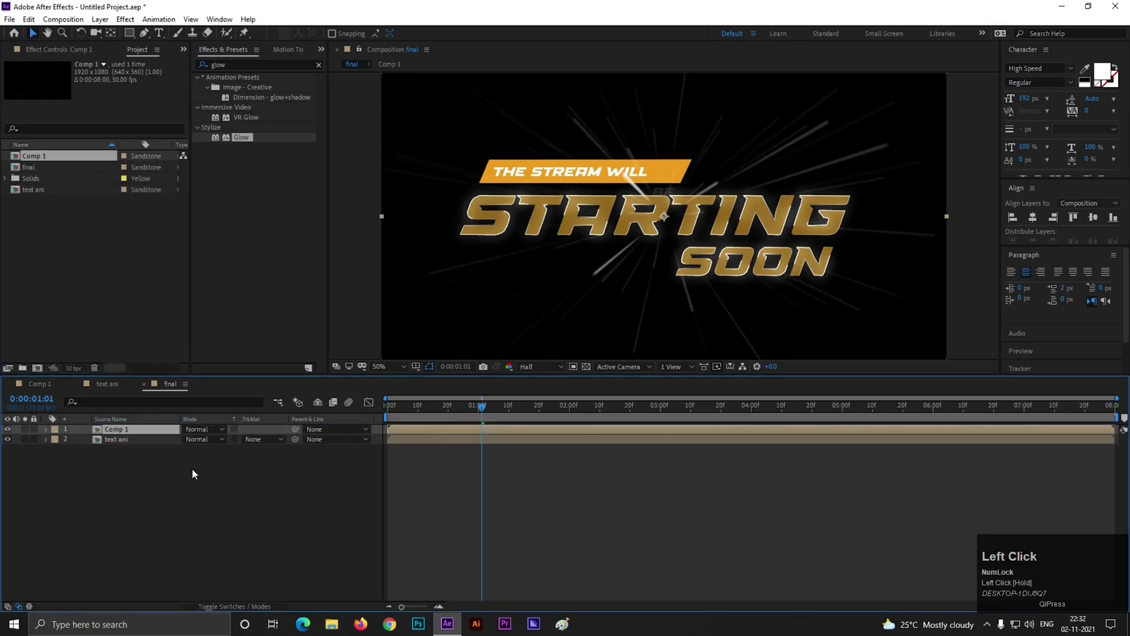
- Draw an oval mask around the title on the starfield layer
scroll("down", 3)
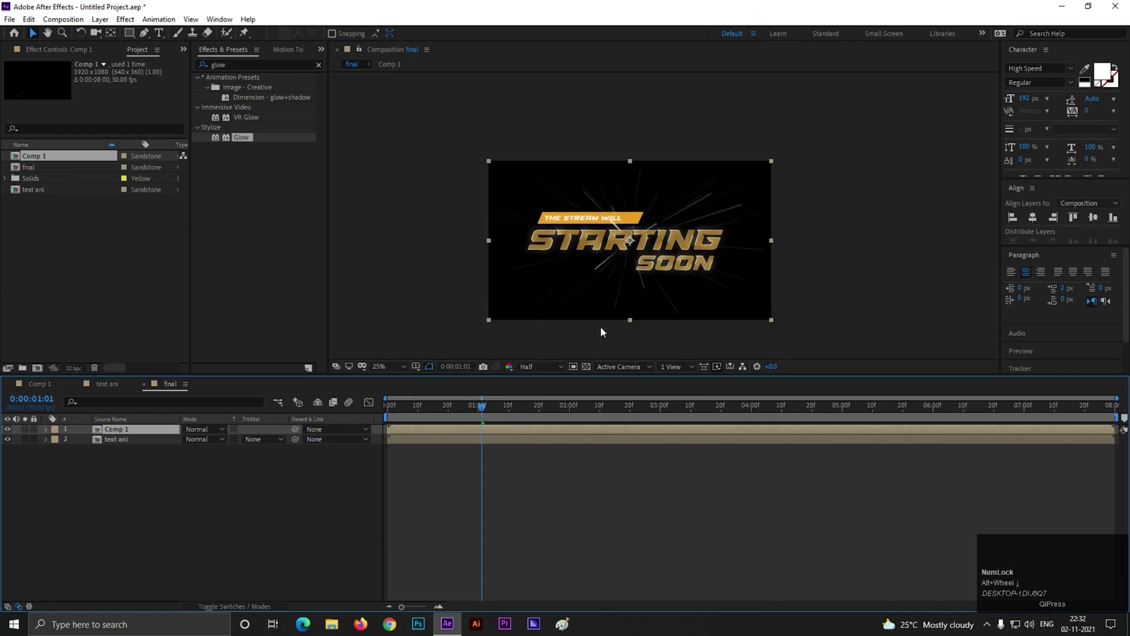
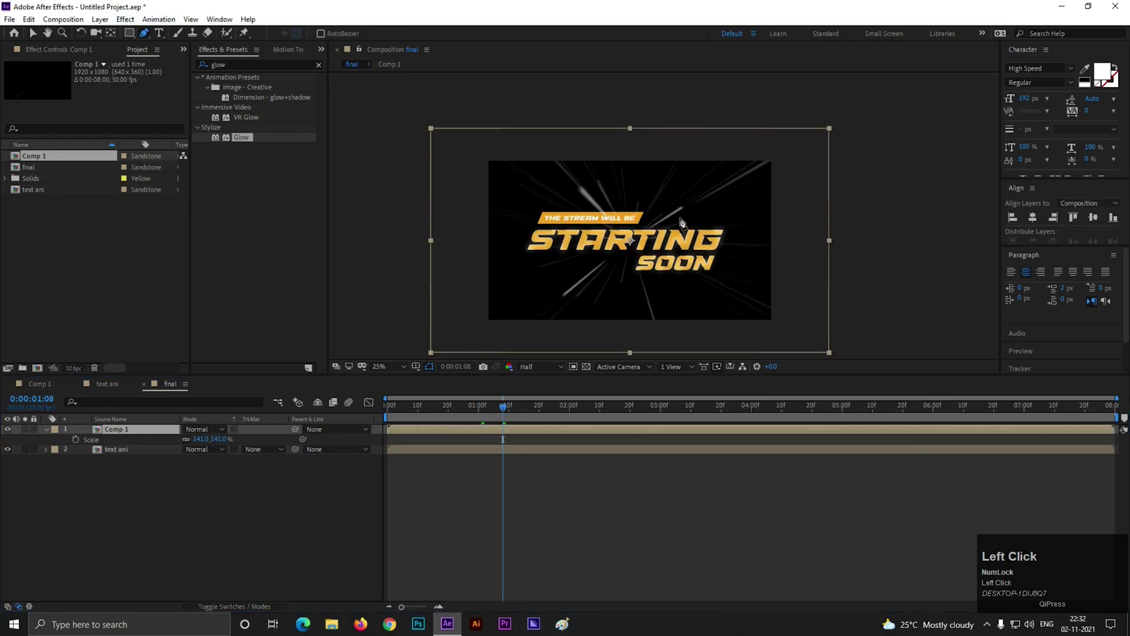
left_click_drag(130, 38, 206, 454)
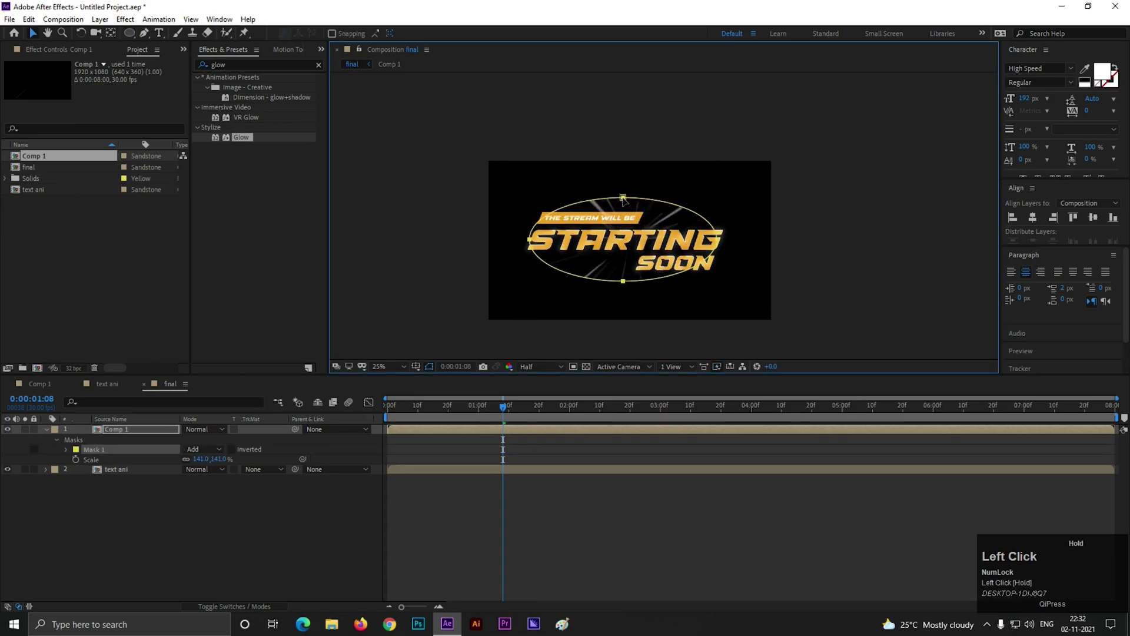
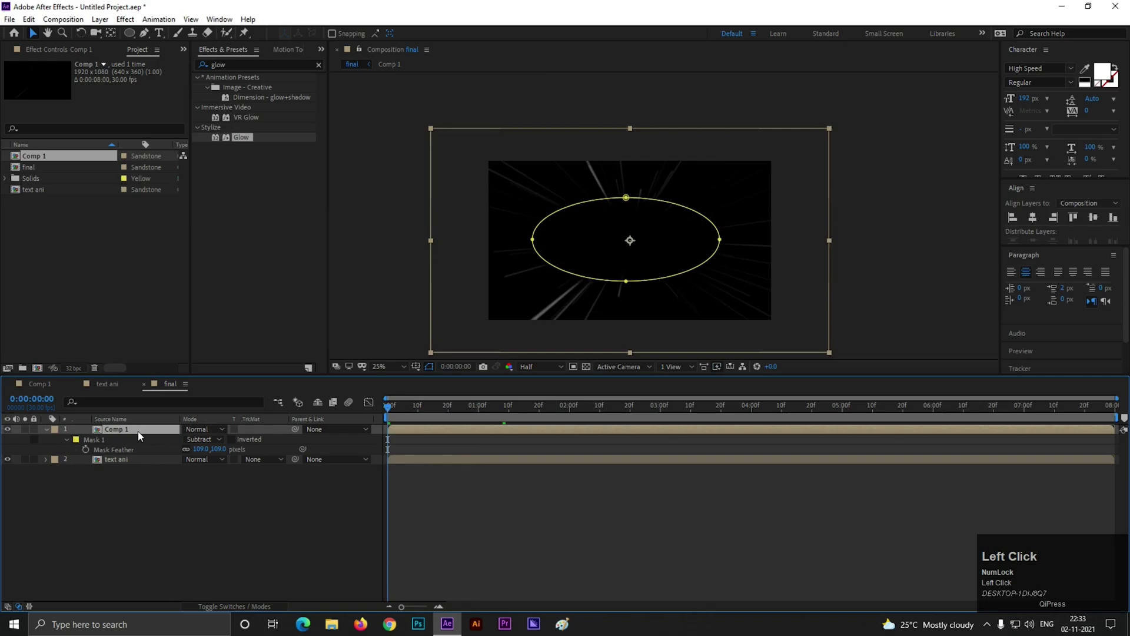
- Keyframe Comp 1's Opacity from 0% to 100% over the opening frames
key("t")
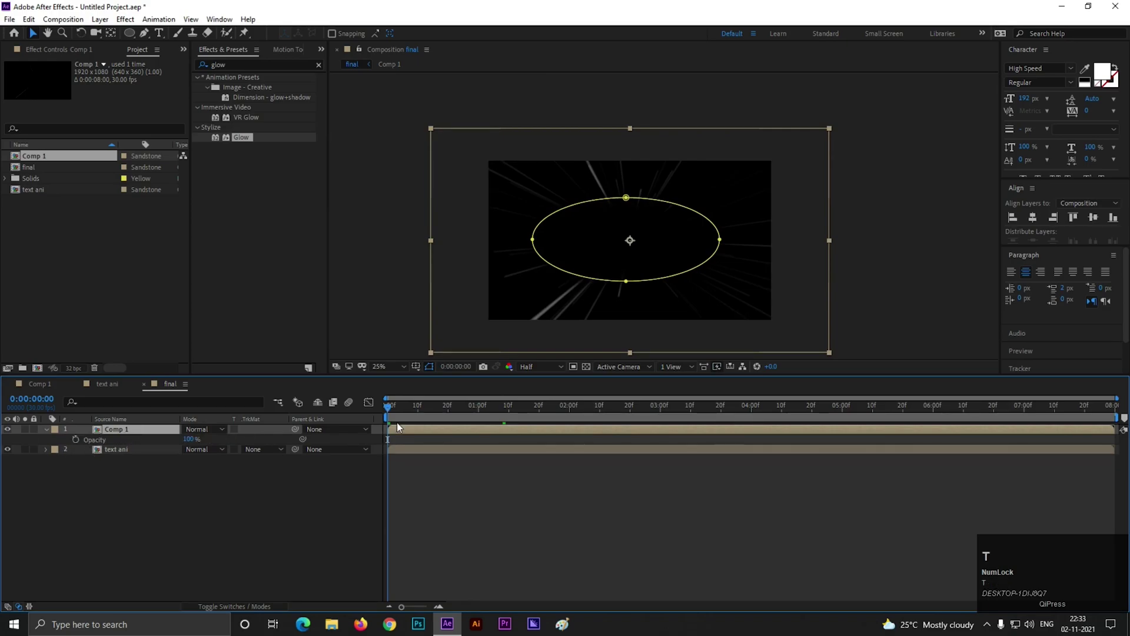
left_click_drag(393, 411, 192, 502)
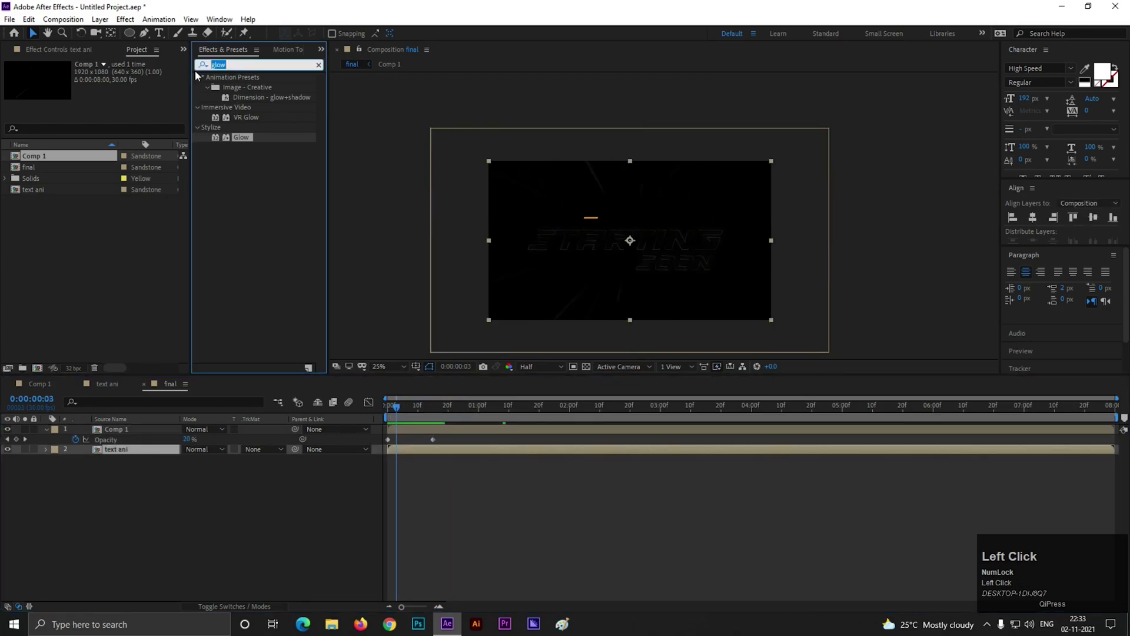
- Apply CC Light Sweep to the text ani layer
key("c")
type("cc")
key("space")
type("lig")
left_click_drag(252, 110, 399, 410)
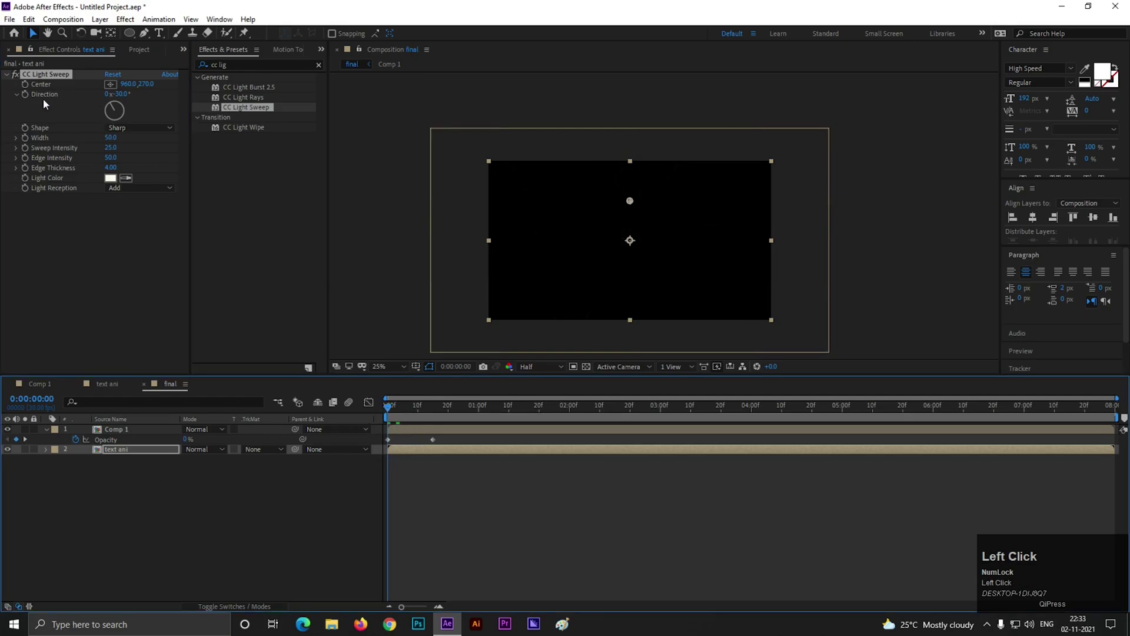
- Keyframe the sweep Center from left of the text to past its right edge
left_click_drag(633, 204, 640, 207)
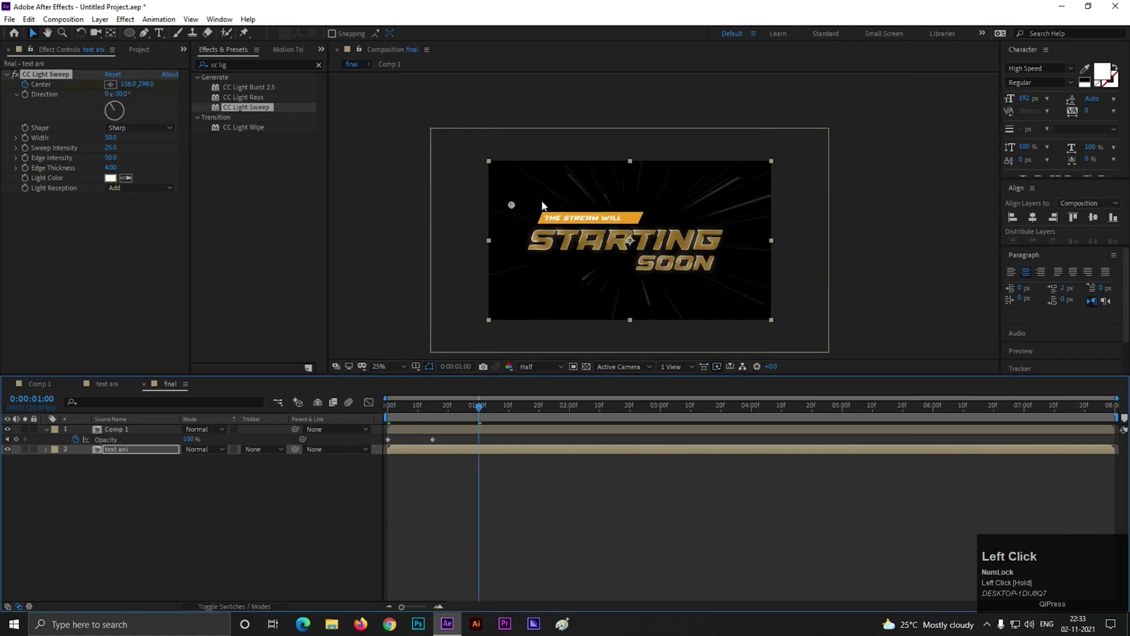
key("ctrl+z")
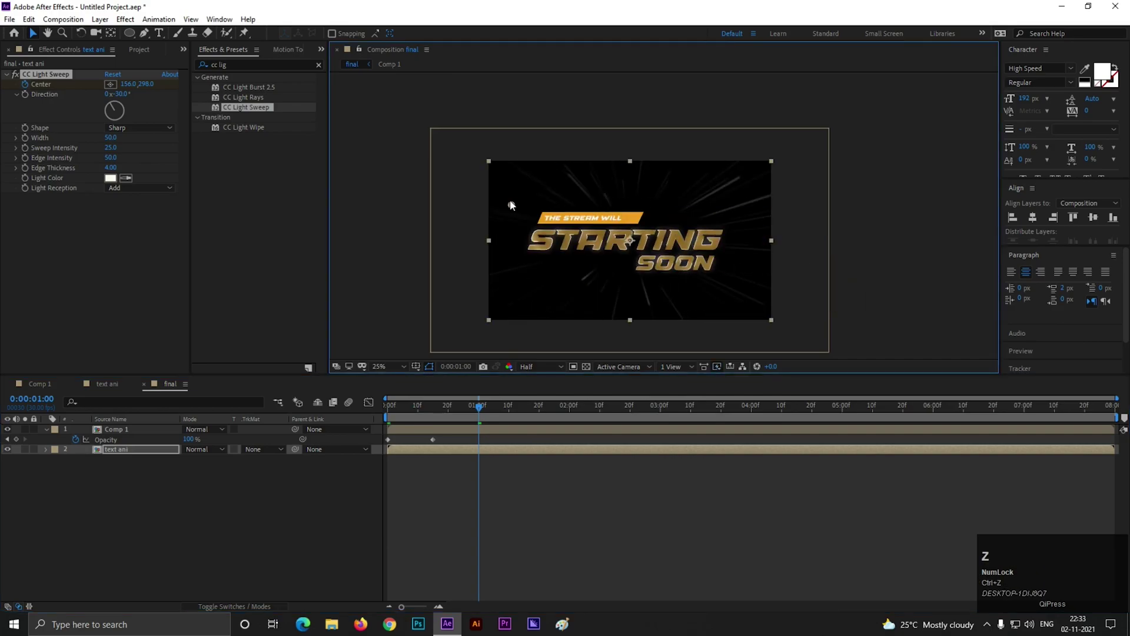
left_click_drag(513, 210, 169, 510)
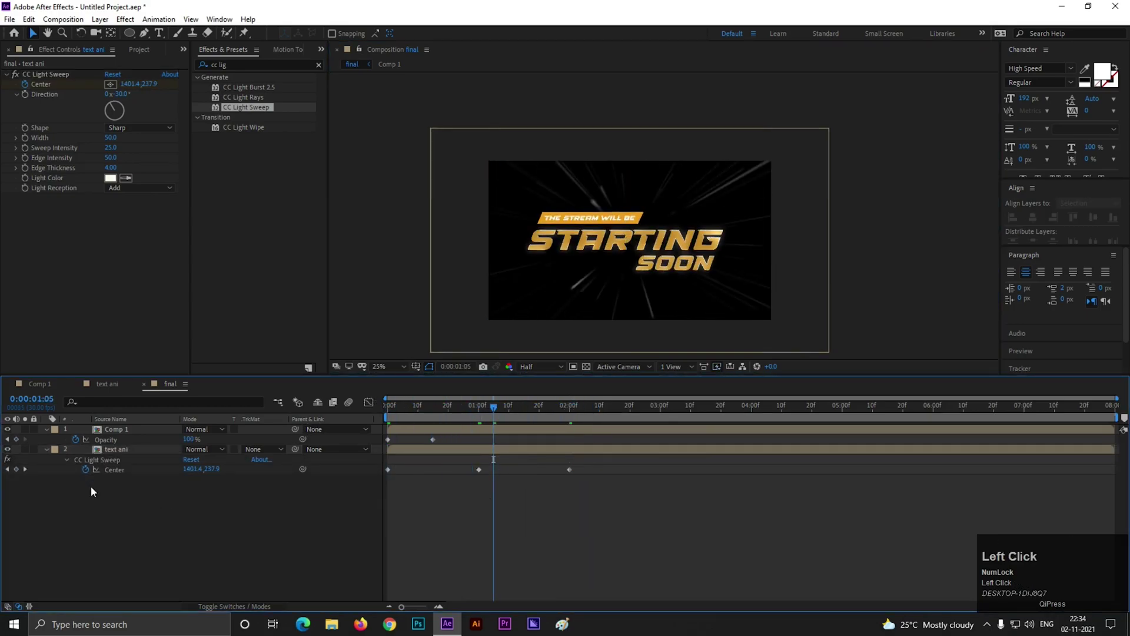
- Loop the sweep Center keyframes with a loopOutDuration() expression
left_click(89, 473)
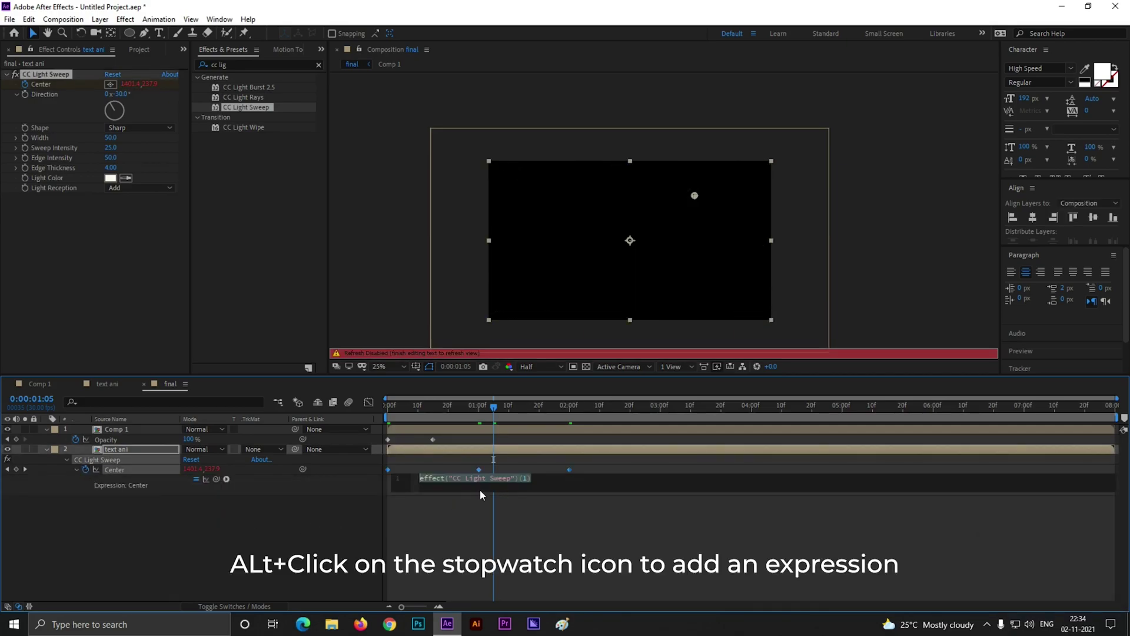
type("loo")
scroll("down", 3)
left_click(457, 532)
key("Return")
left_click_drag(482, 533, 240, 536)
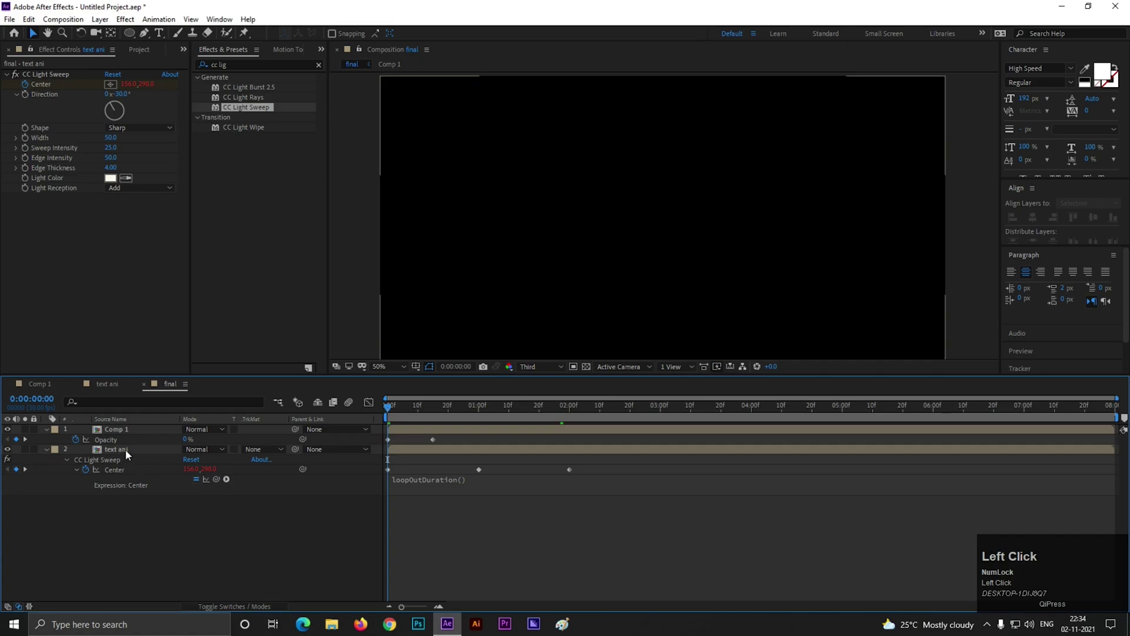
- Keyframe text ani Scale 100/110/100% at 0, 1 and 2 seconds
key("shift+s")
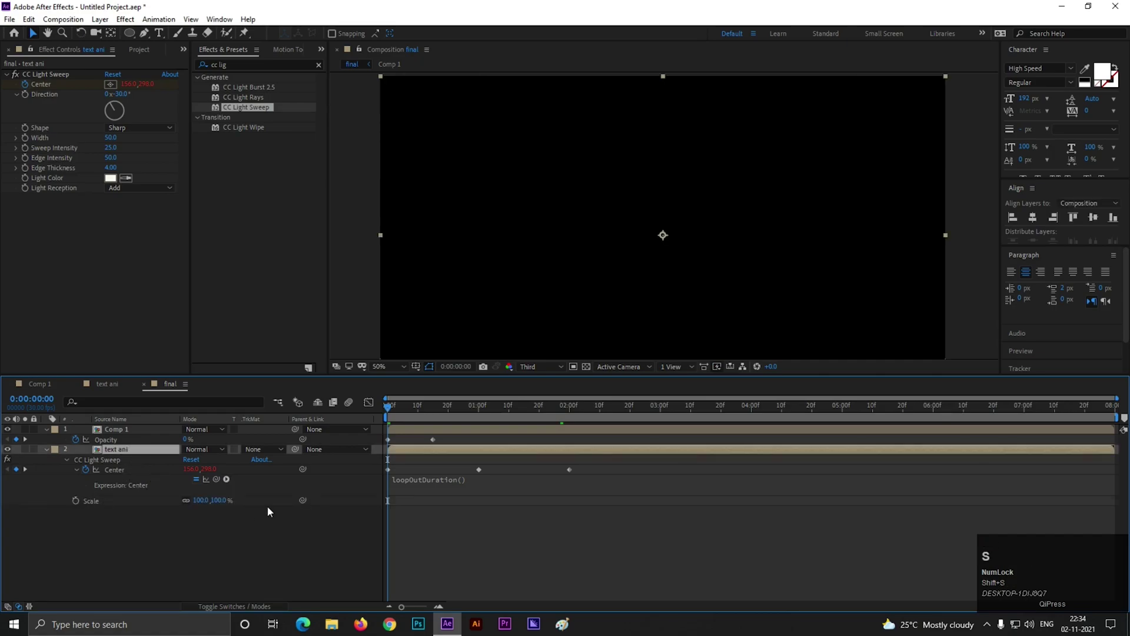
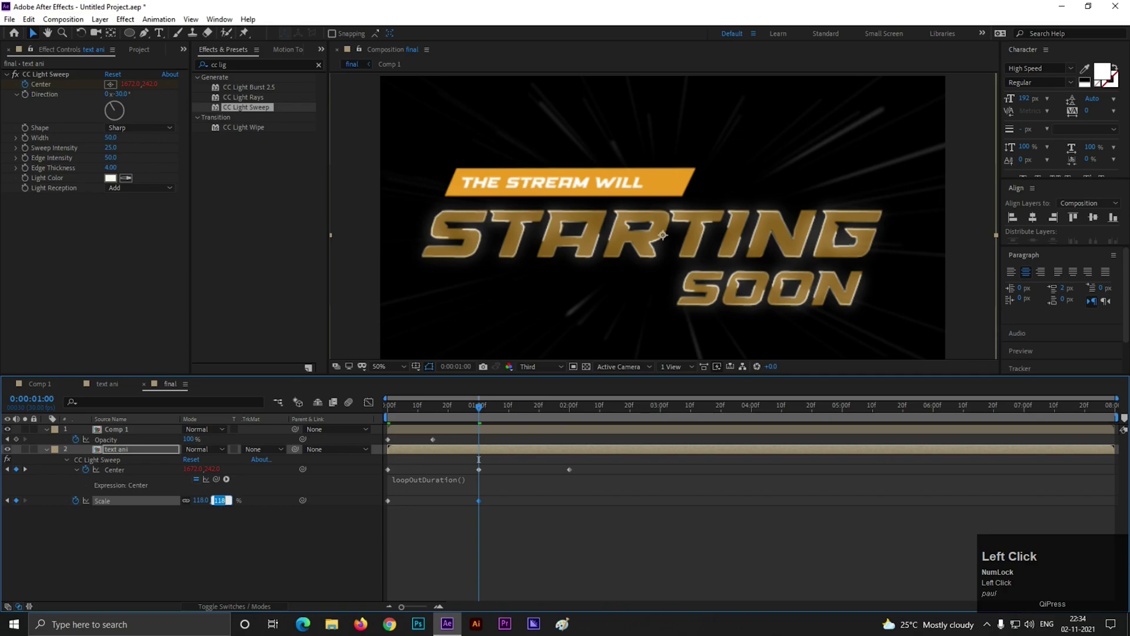
key("Return")
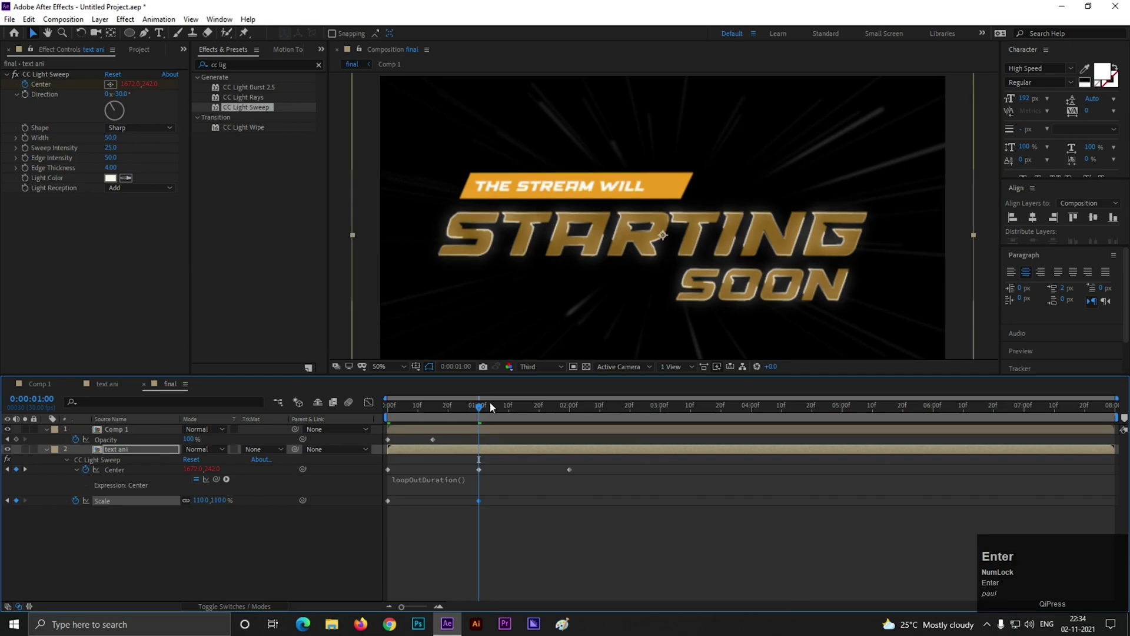
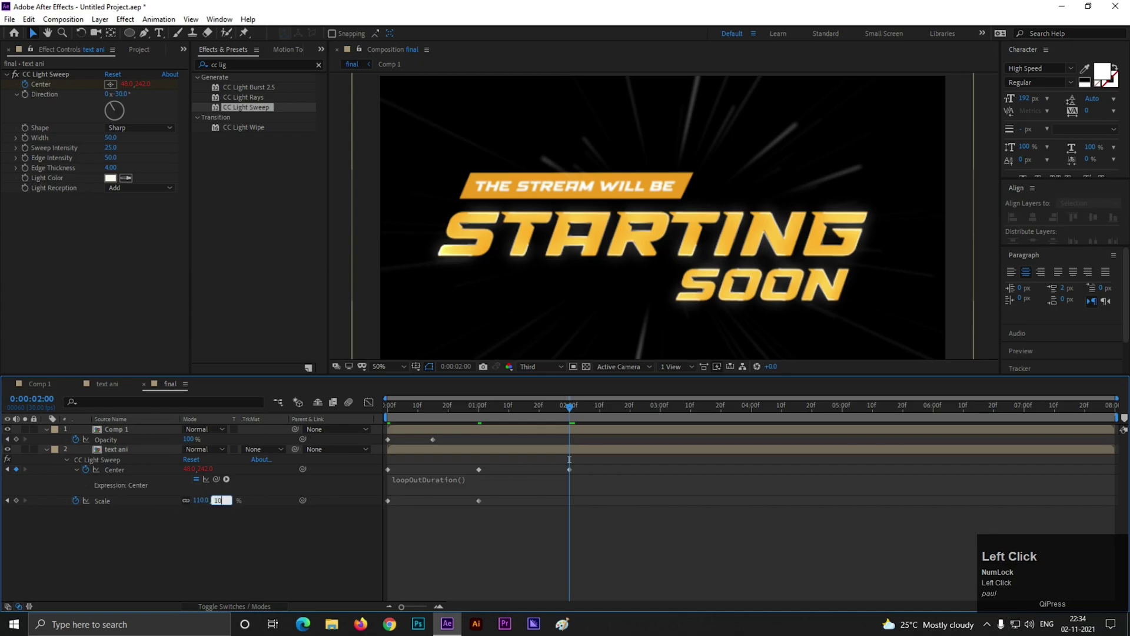
key("Return")
left_click(102, 541)
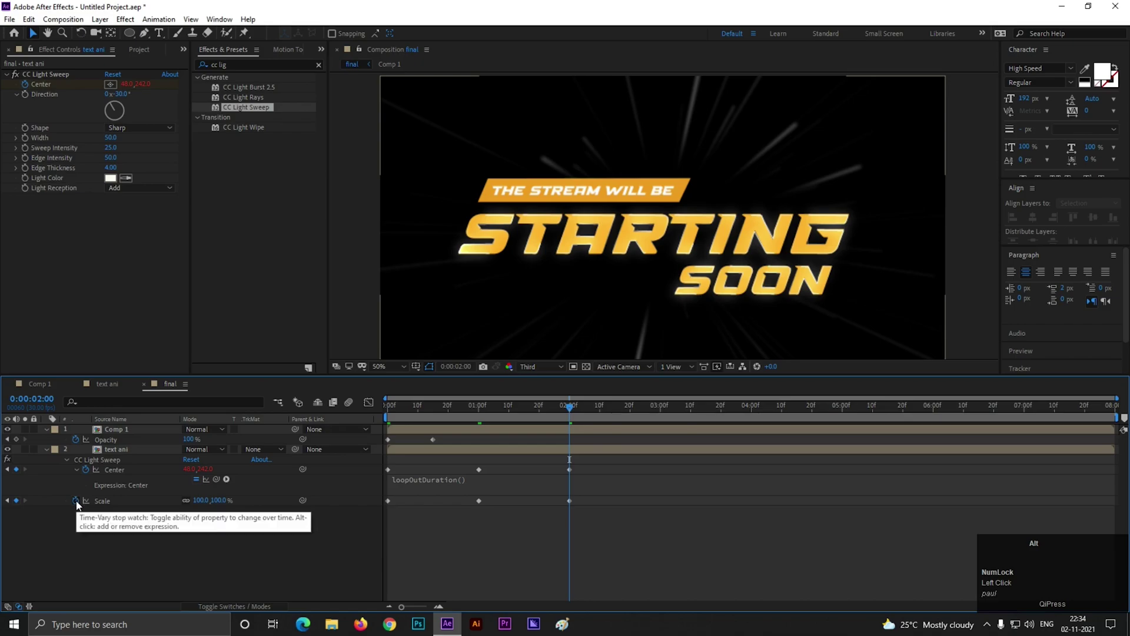
- Loop the Scale pulse with a loopOutDuration() expression
left_click(80, 505)
type("LOOP")
key("Down")
key("Return")
key("space")
scroll("down", 3)
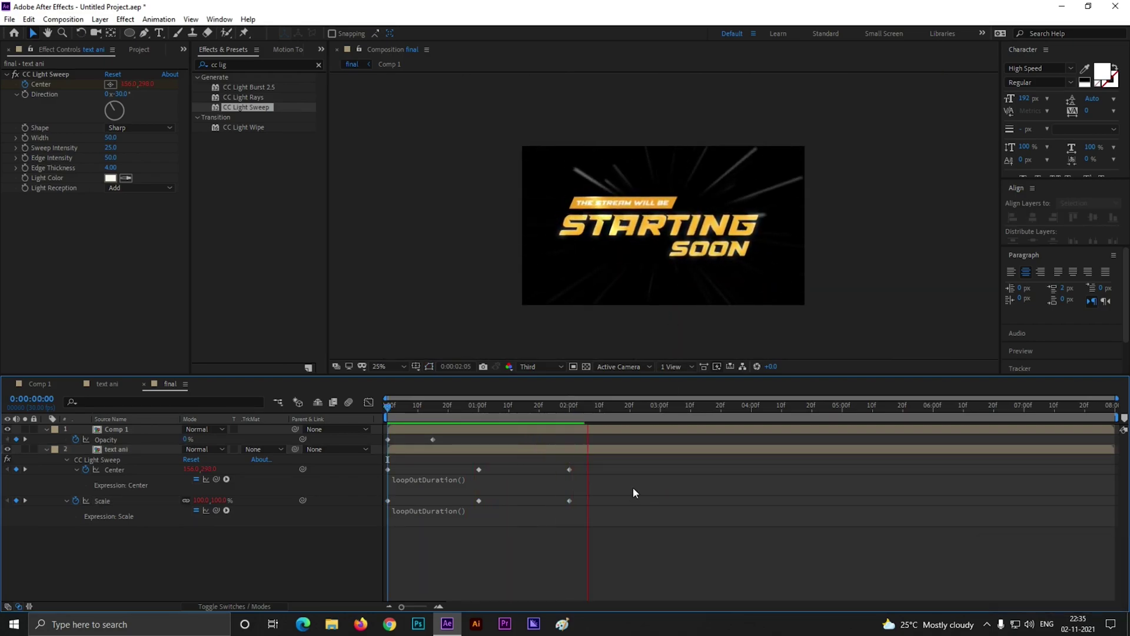
left_click(199, 495)
- Create a new solid layer named star
right_click(199, 495)
left_click(238, 369)
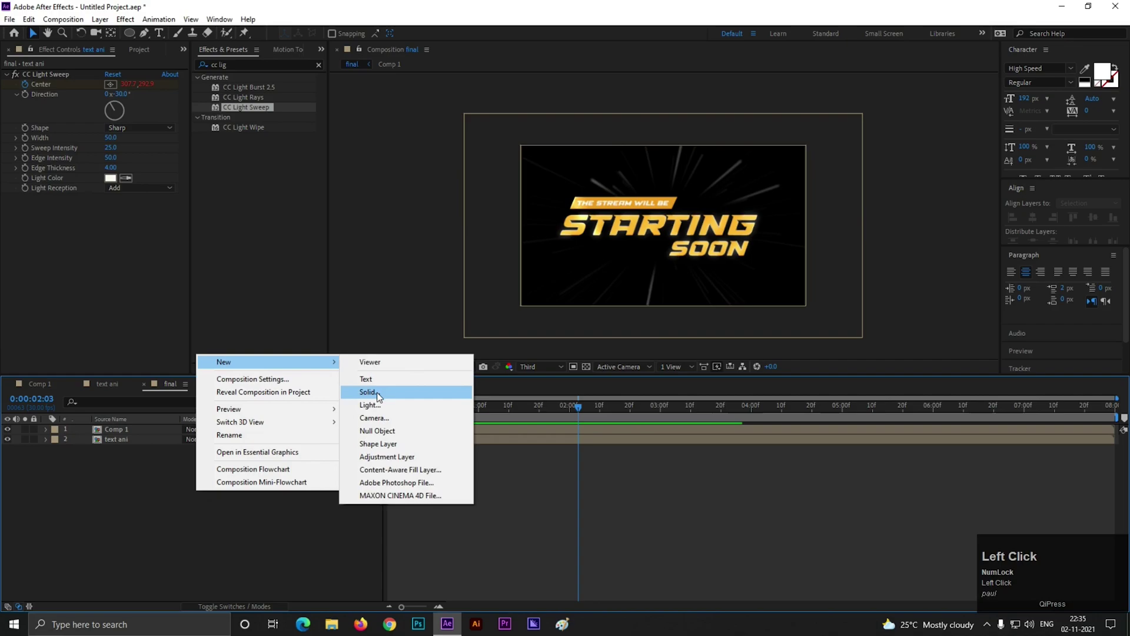
type("star")
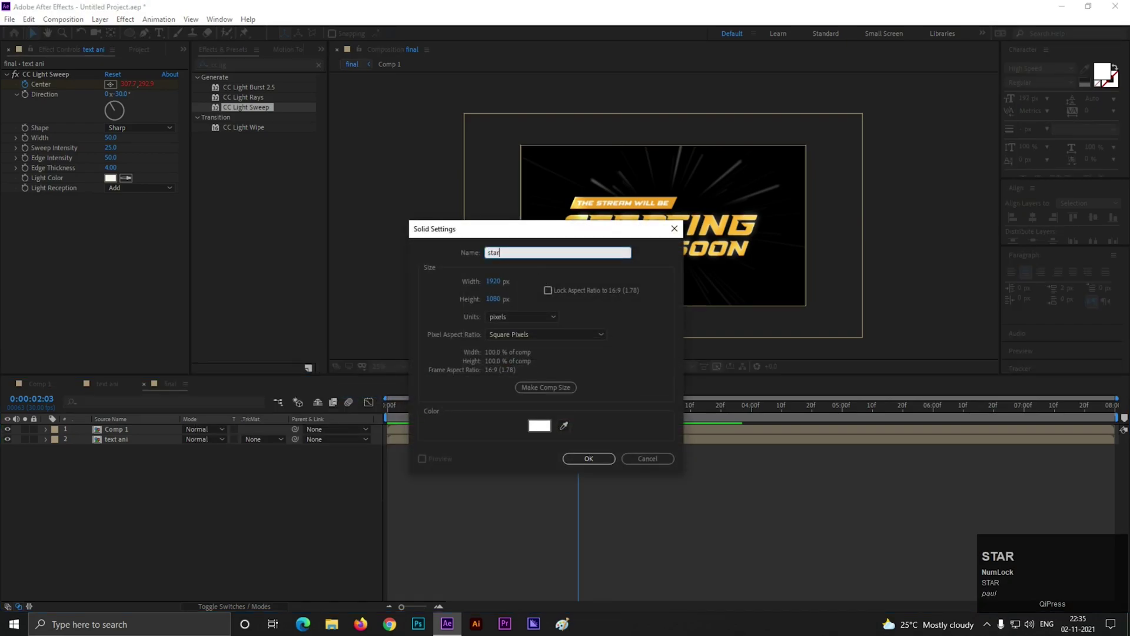
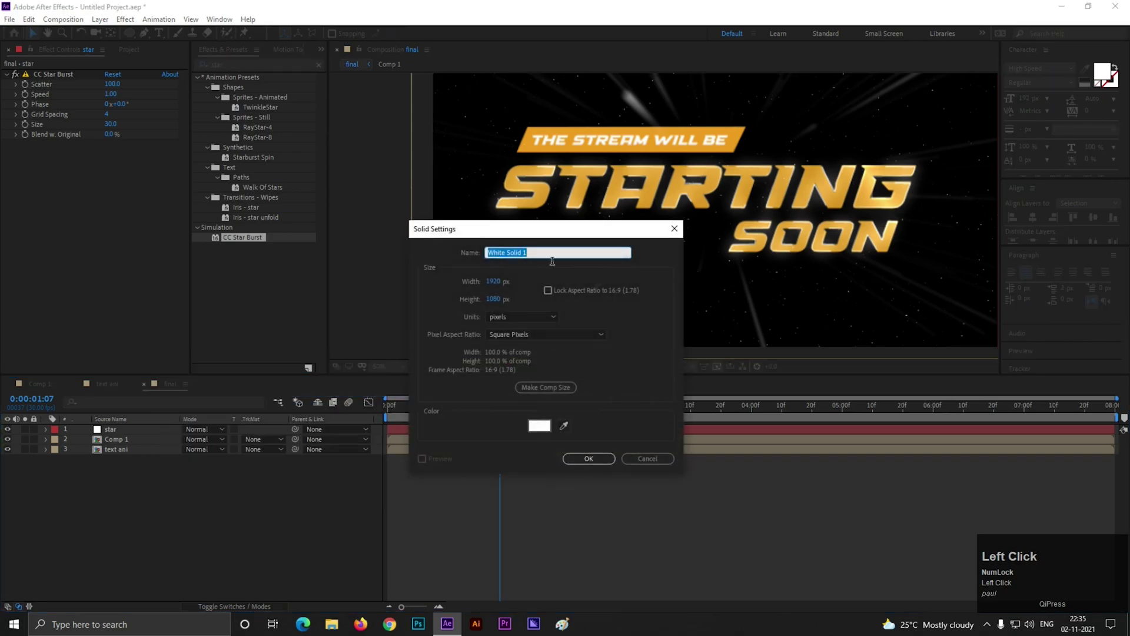
- Create a solid named 'bg' and find the Gradient Ramp effect for it
type("bg")
key("Return")
left_click(137, 438)
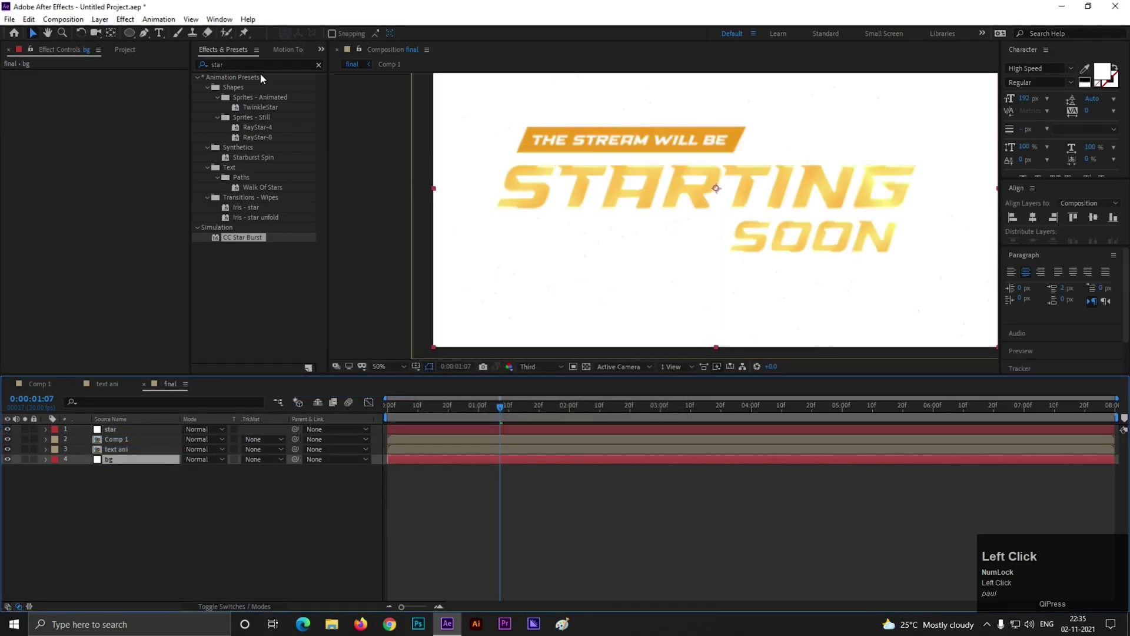
type("gra")
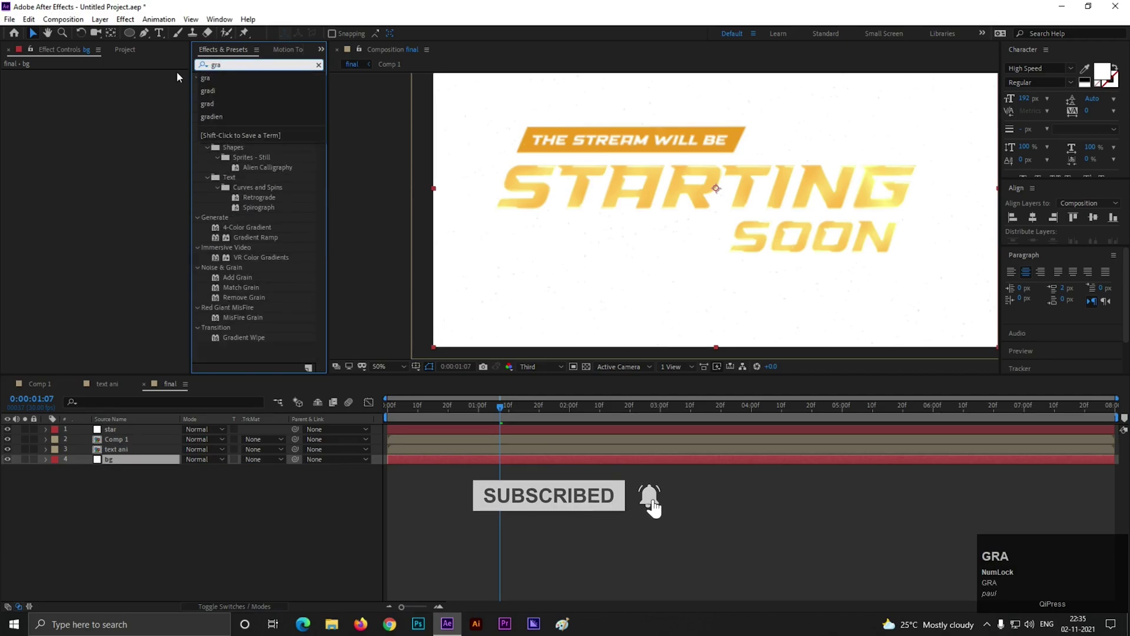
key("d")
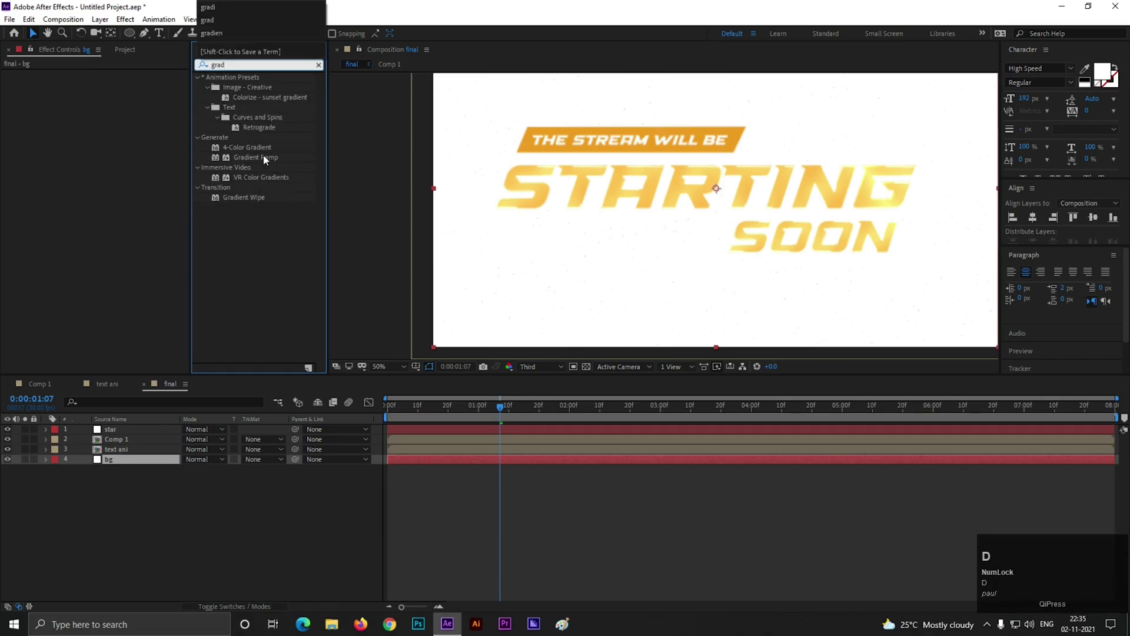
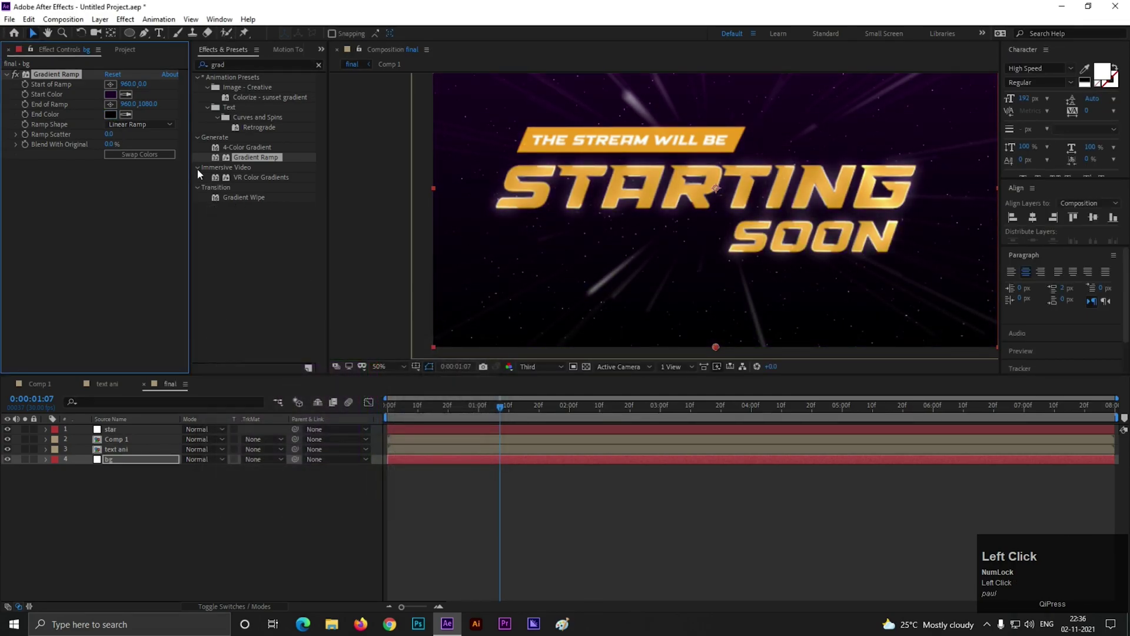
- Set the Gradient Ramp shape to Radial Ramp for a purple radial background
scroll("down", 3)
scroll("up", 3)
scroll("down", 3)
left_click(498, 414)
key("space")
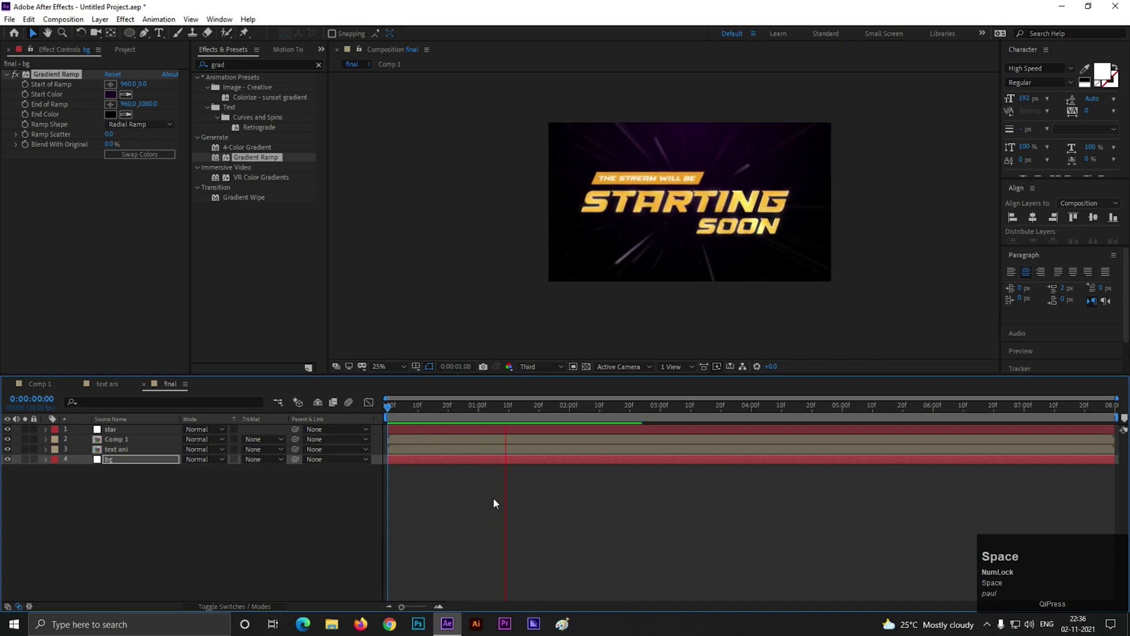
- Preview the animation at full resolution around three seconds and select the light-rays Comp 1 layer
key("space")
left_click(552, 372)
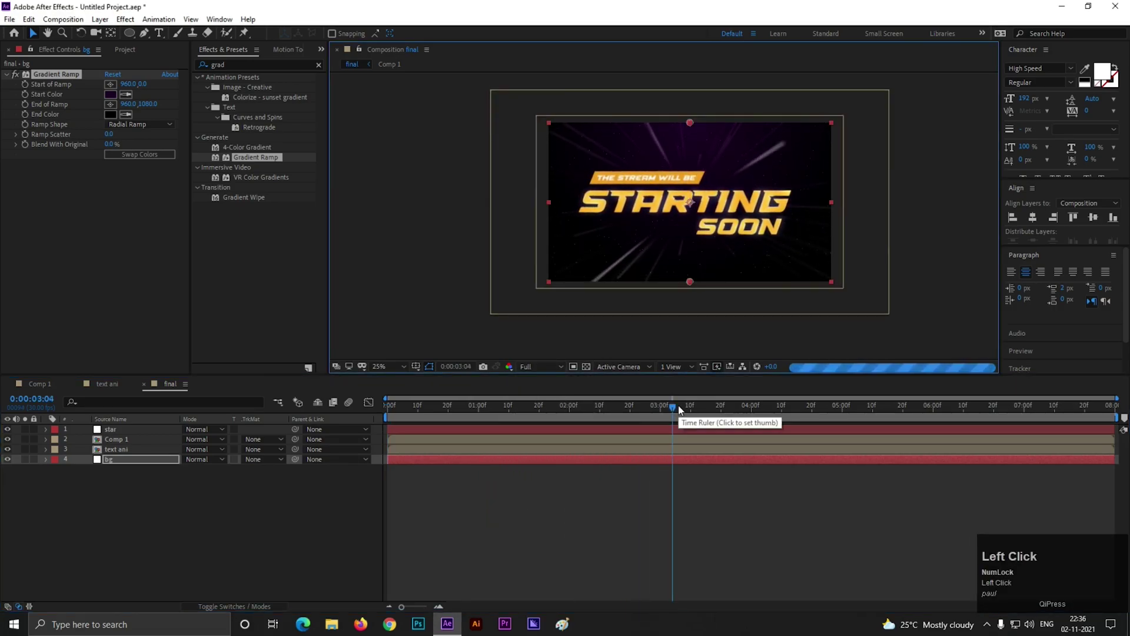
left_click(673, 417)
scroll("up", 3)
scroll("down", 3)
left_click(205, 489)
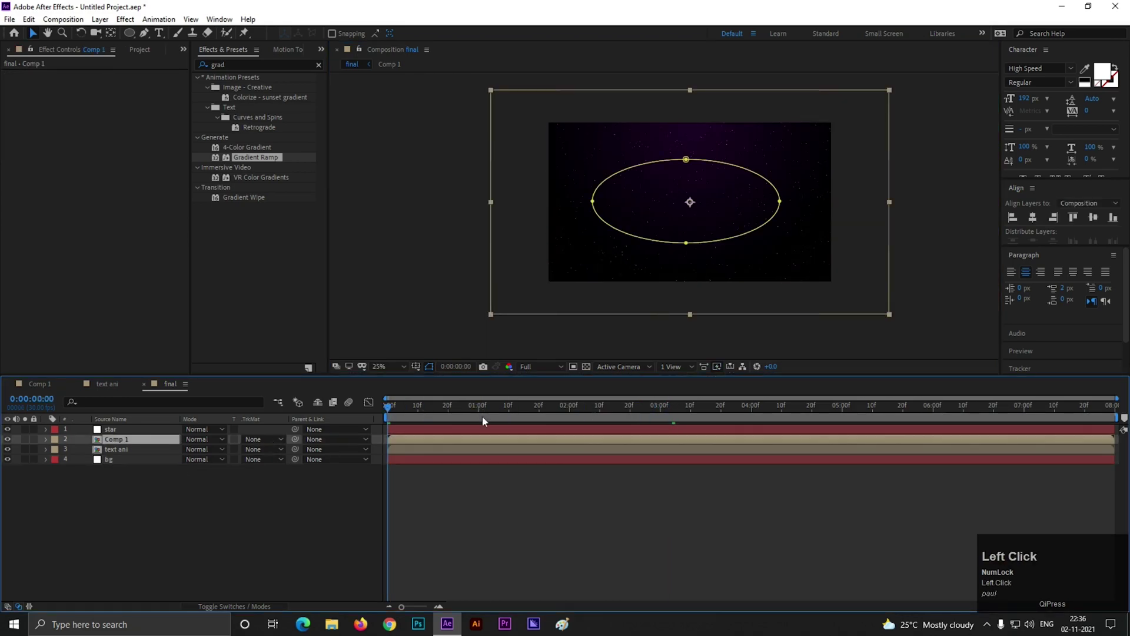